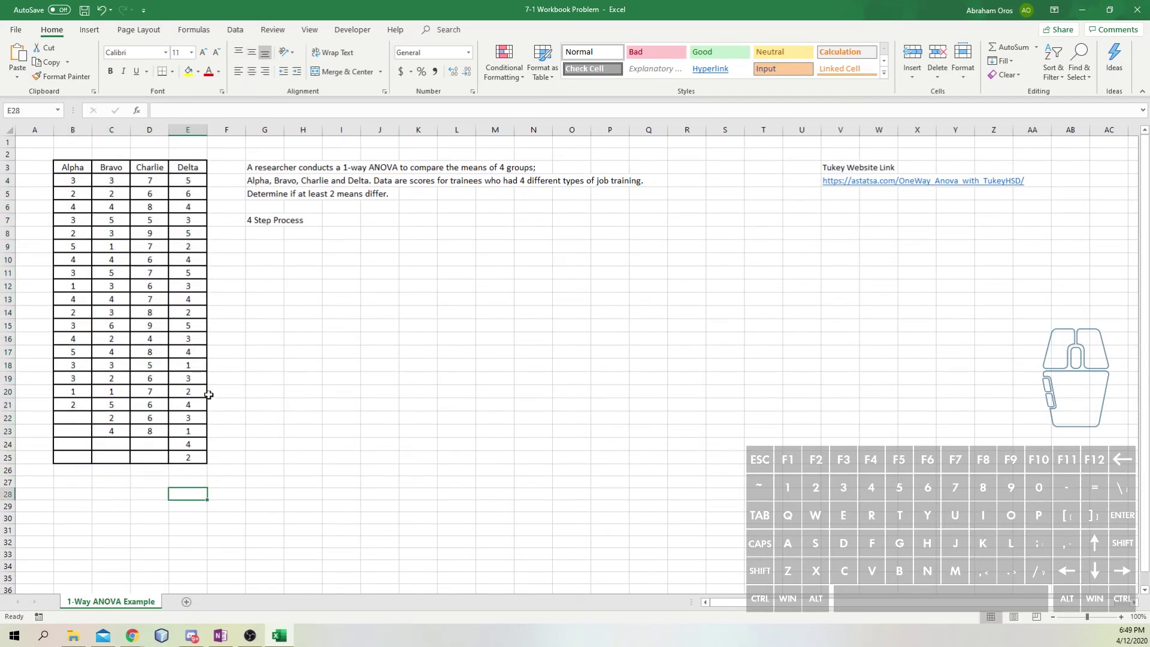
- Label 'Step 1' below the 4 Step Process heading and start the 'H_0:' line beside it
click(231, 483)
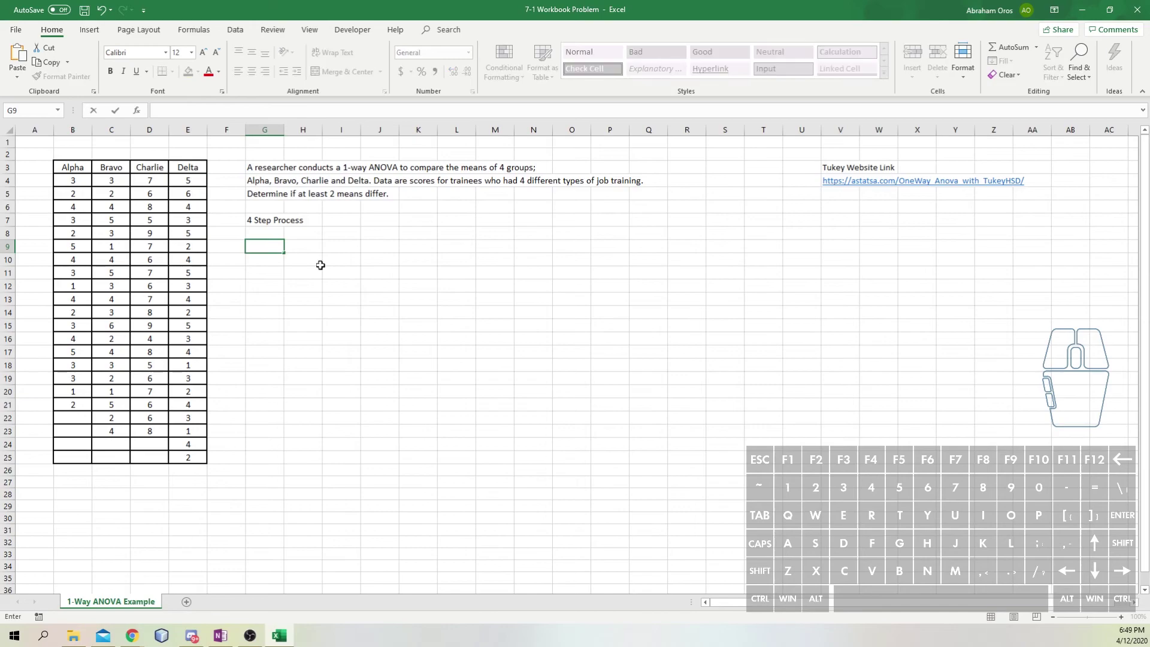
key(space)
key(Return)
key(Right)
key(shift+h)
key(shift+-)
key(0)
key(shift+;)
- Write the null hypothesis 'H_0: mu_A = mu_B = mu_C = mu_D' and commit it
key(space)
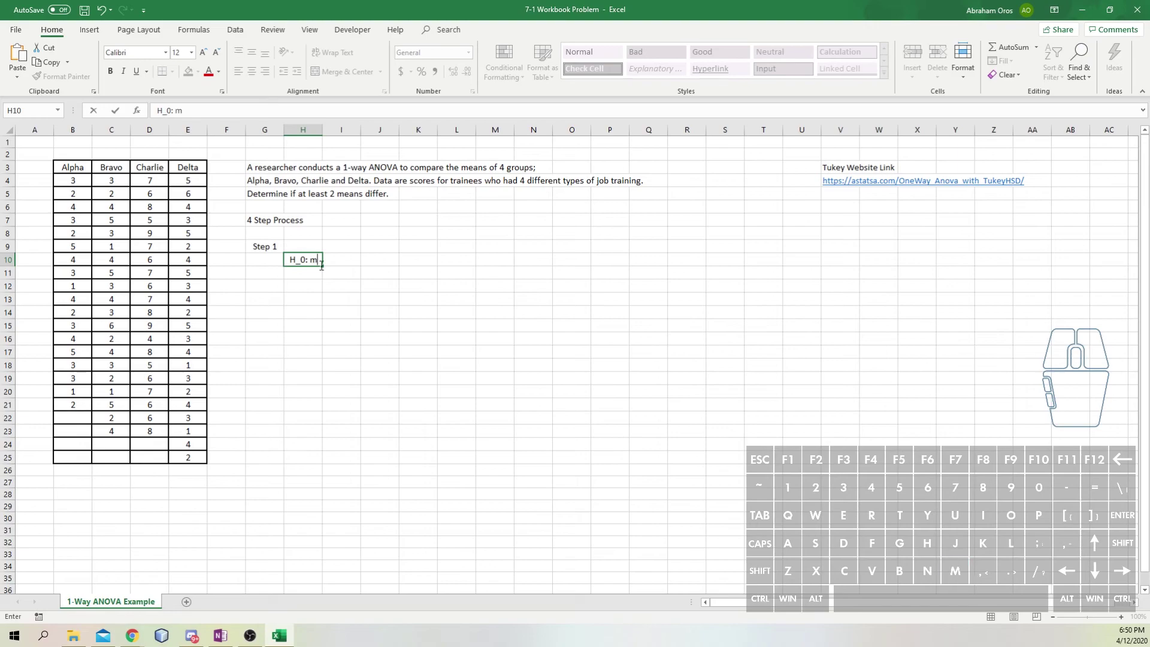
key(BackSpace)
key(BackSpace)
key(m)
key(u)
key(shift+-)
key(shift+a)
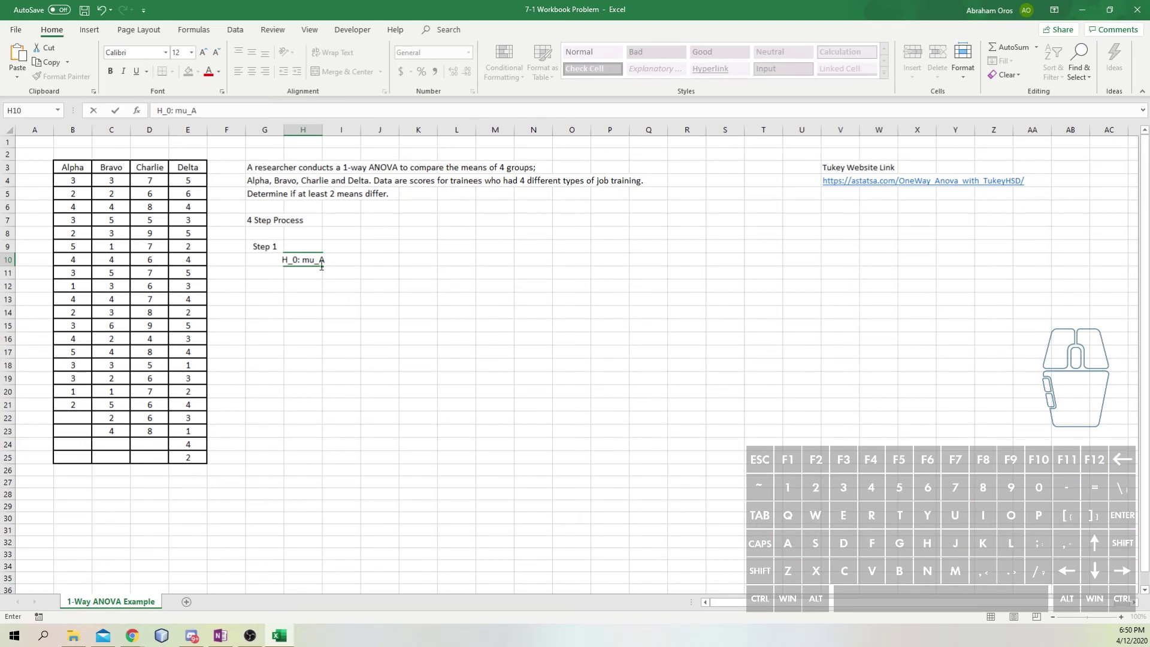
key(space)
key(=)
key(space)
key(BackSpace)
key(BackSpace)
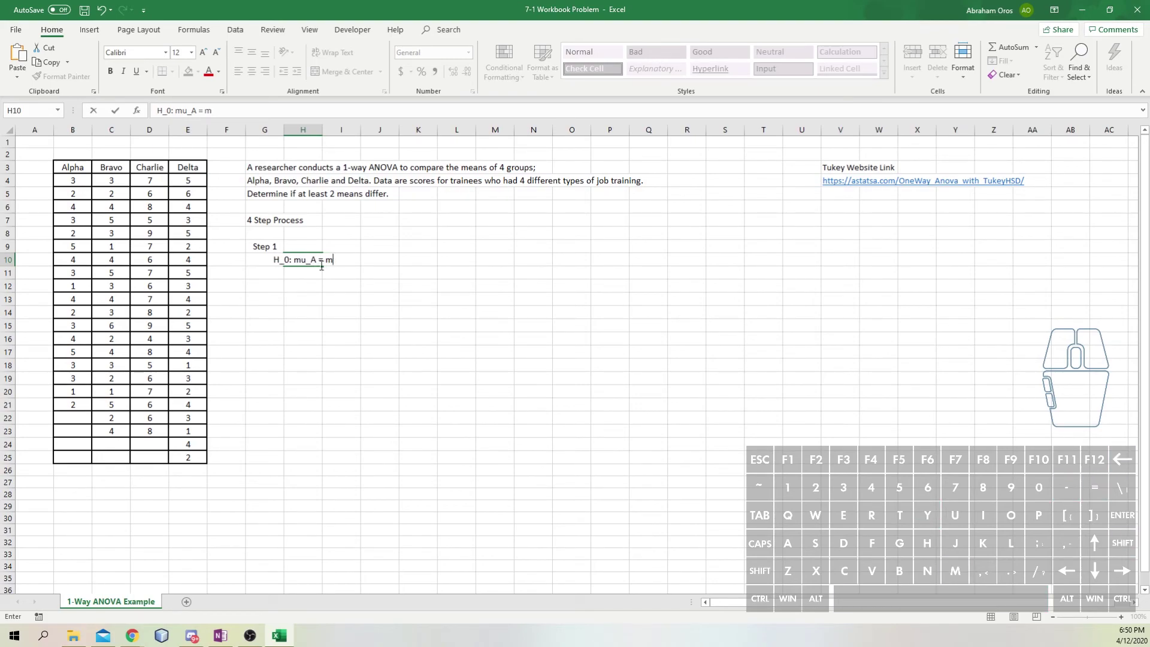
key(u)
key(shift+-)
key(shift+b)
key(space)
key(=)
key(space)
key(m)
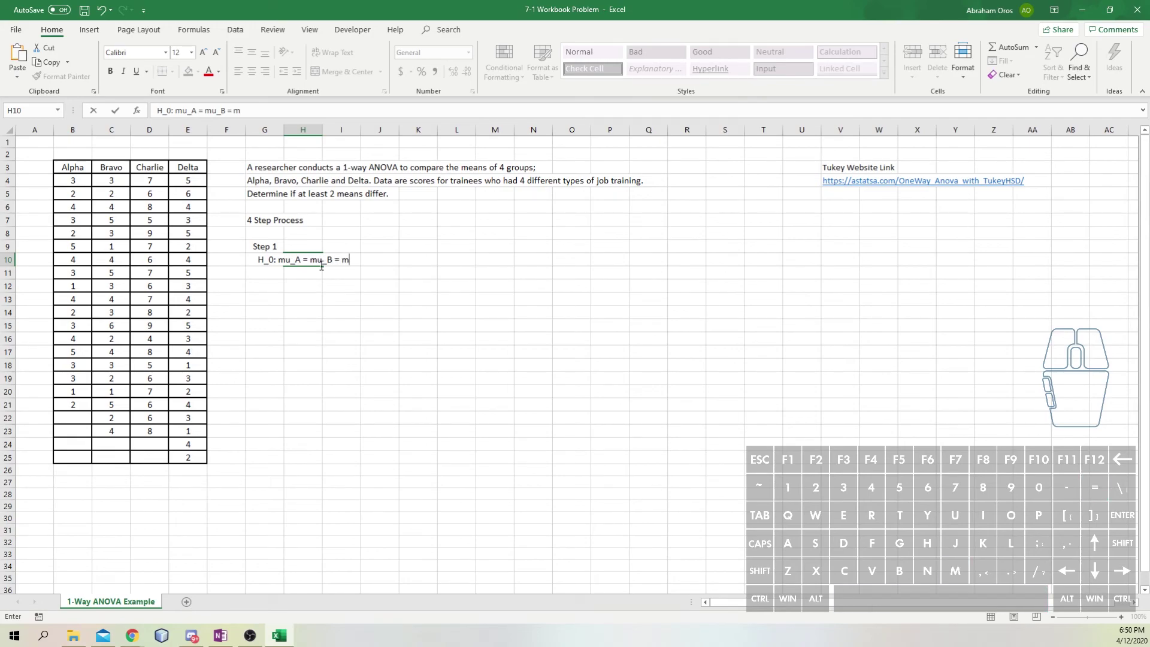
key(u)
key(shift+-)
key(shift+c)
key(space)
key(=)
key(space)
key(shift+-)
key(shift+d)
key(Return)
key(Up)
key(Left)
key(Right)
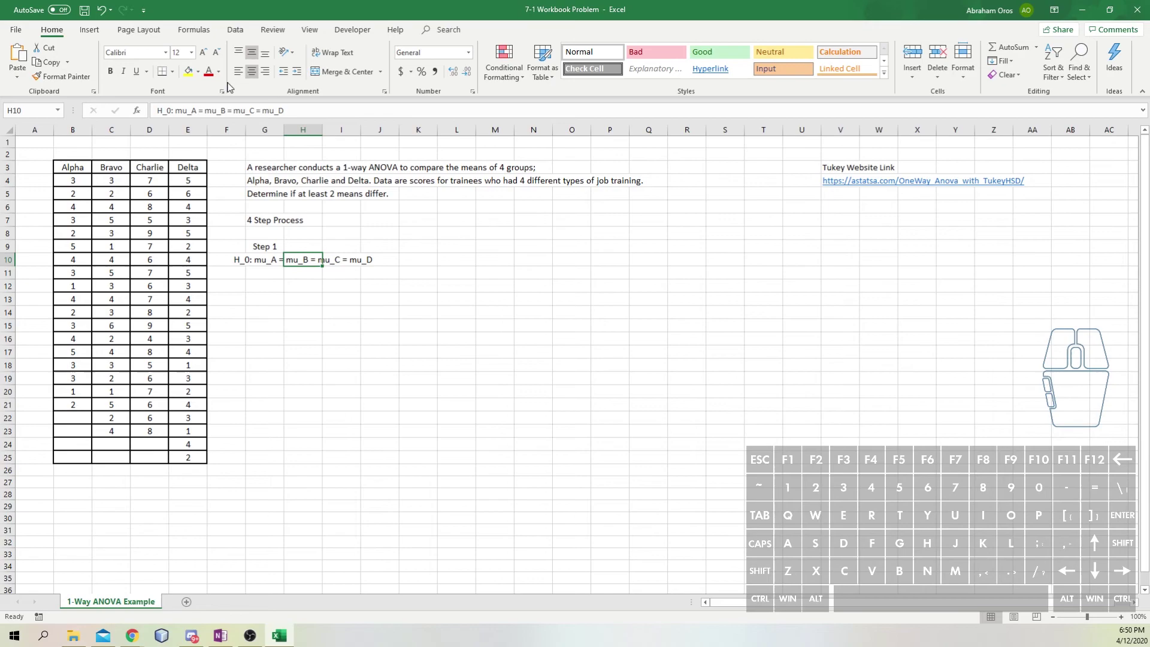
- Select the null hypothesis line and the cell just below it for duplication
click(255, 76)
click(301, 269)
- Fill the null hypothesis down and rewrite the copy's subscript from 0 to a for H_a
key(ctrl+d)
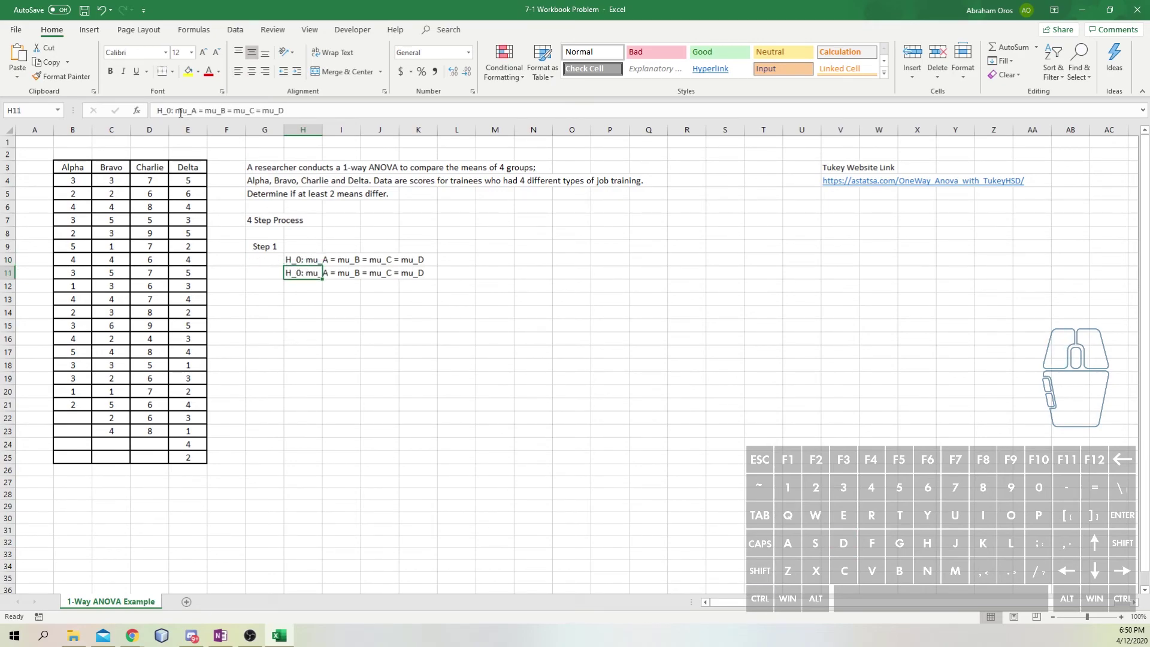
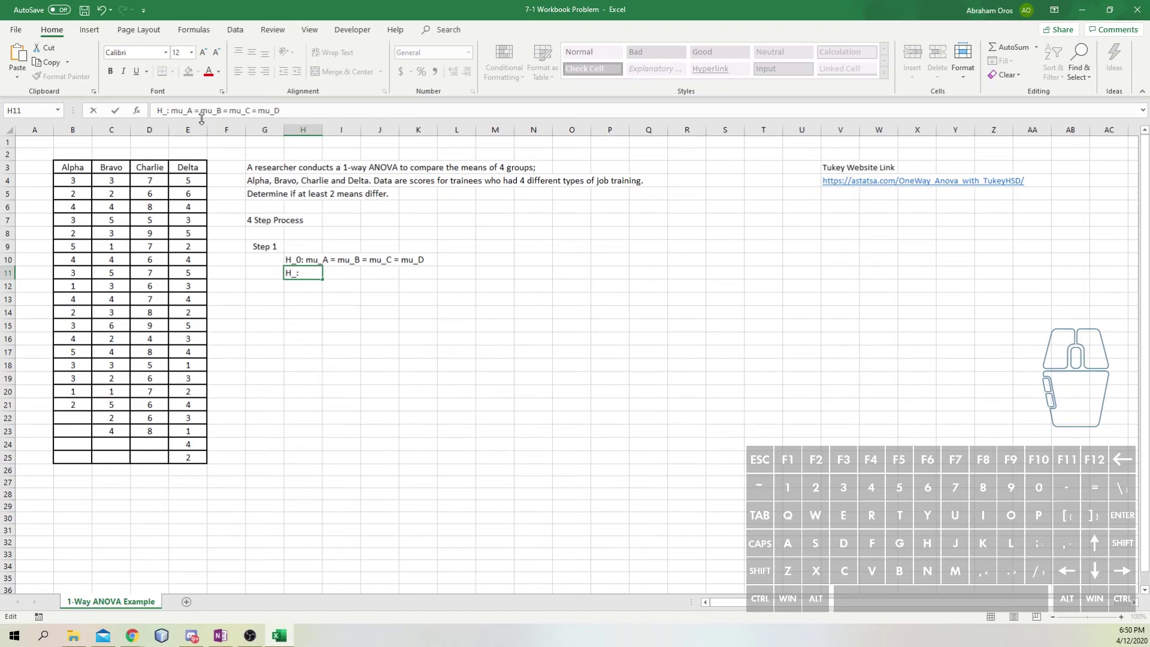
key(shift+a)
key(BackSpace)
key(BackSpace)
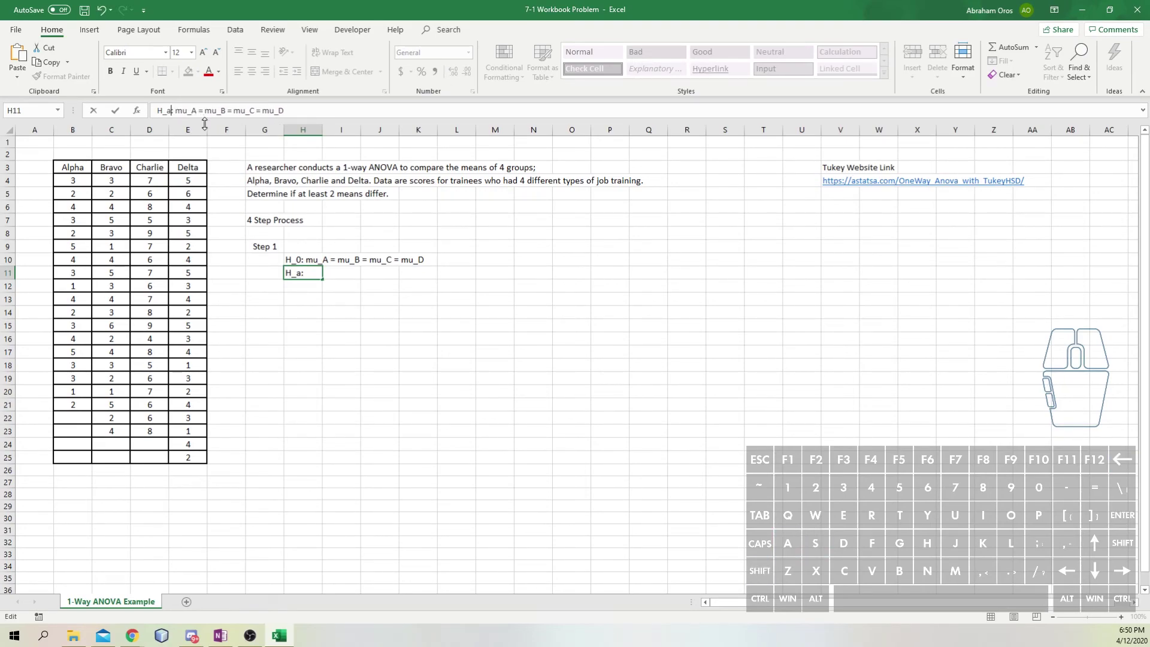
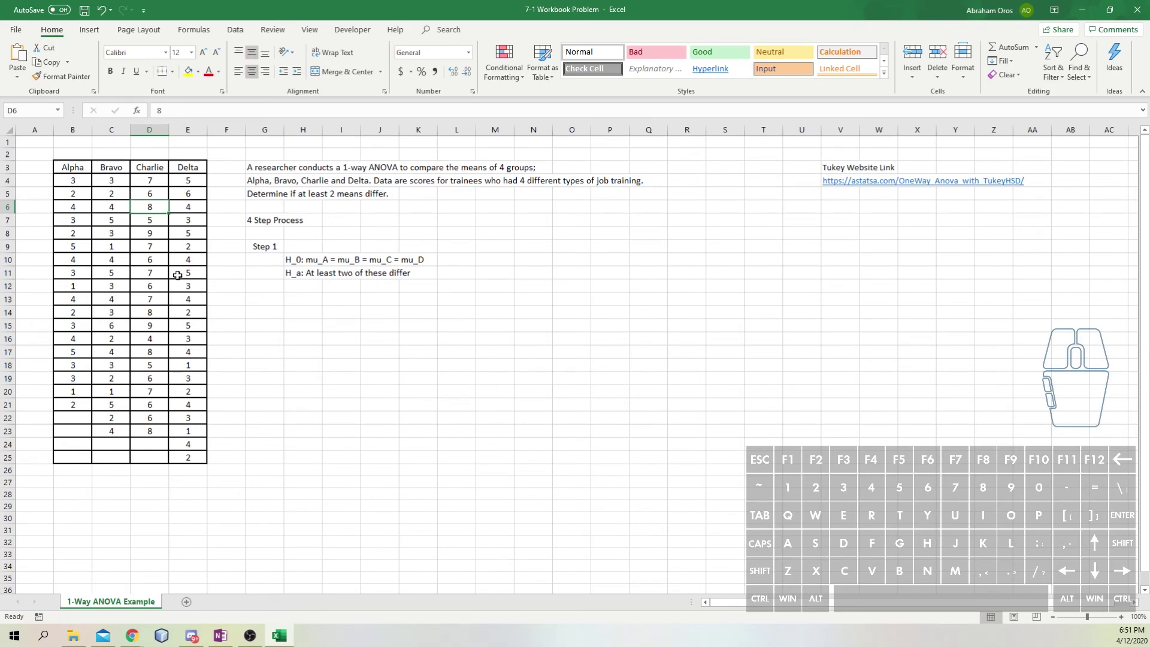
- Add the 'Step 2' label and begin the 'Assume random selection' assumption beneath it
click(338, 218)
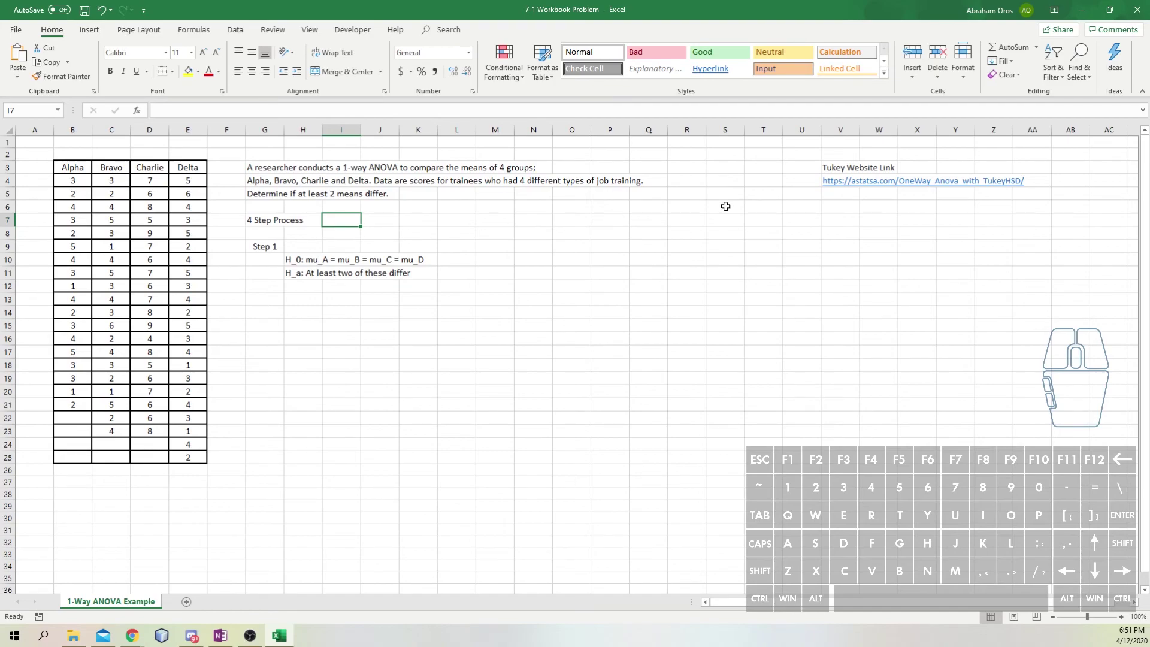
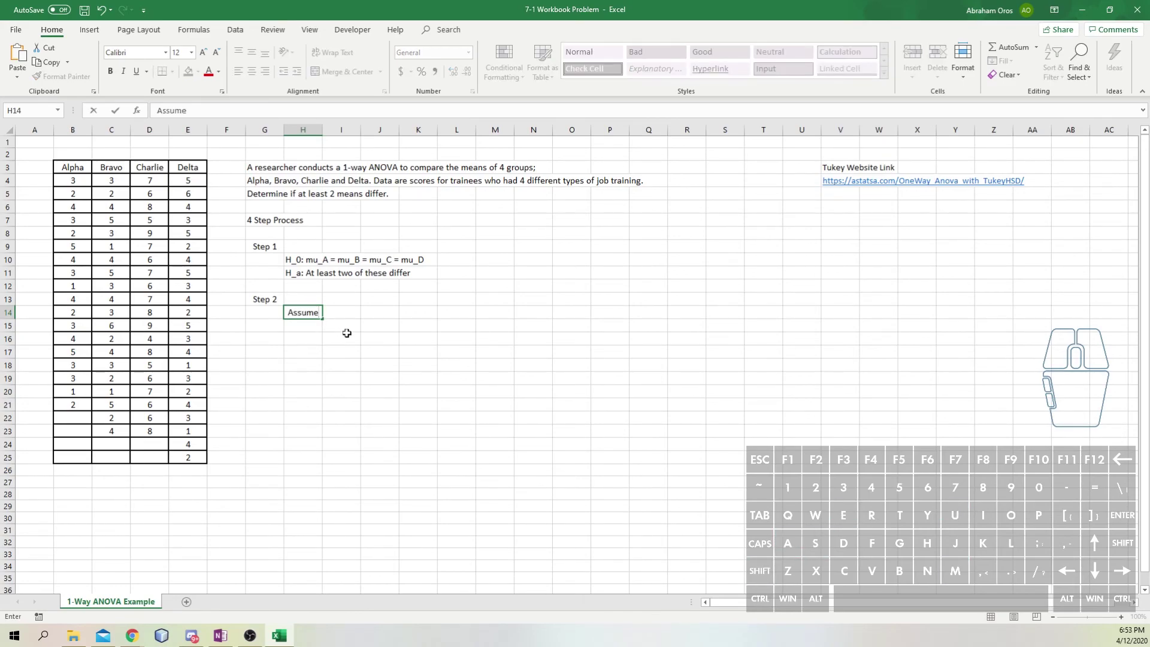
key(space)
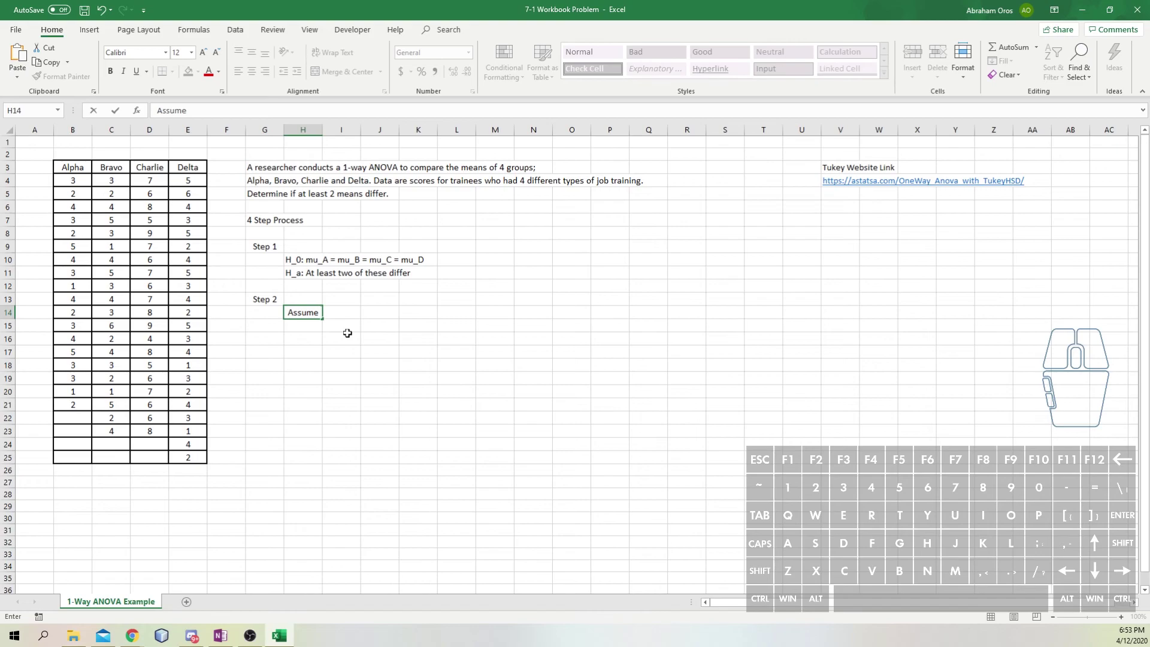
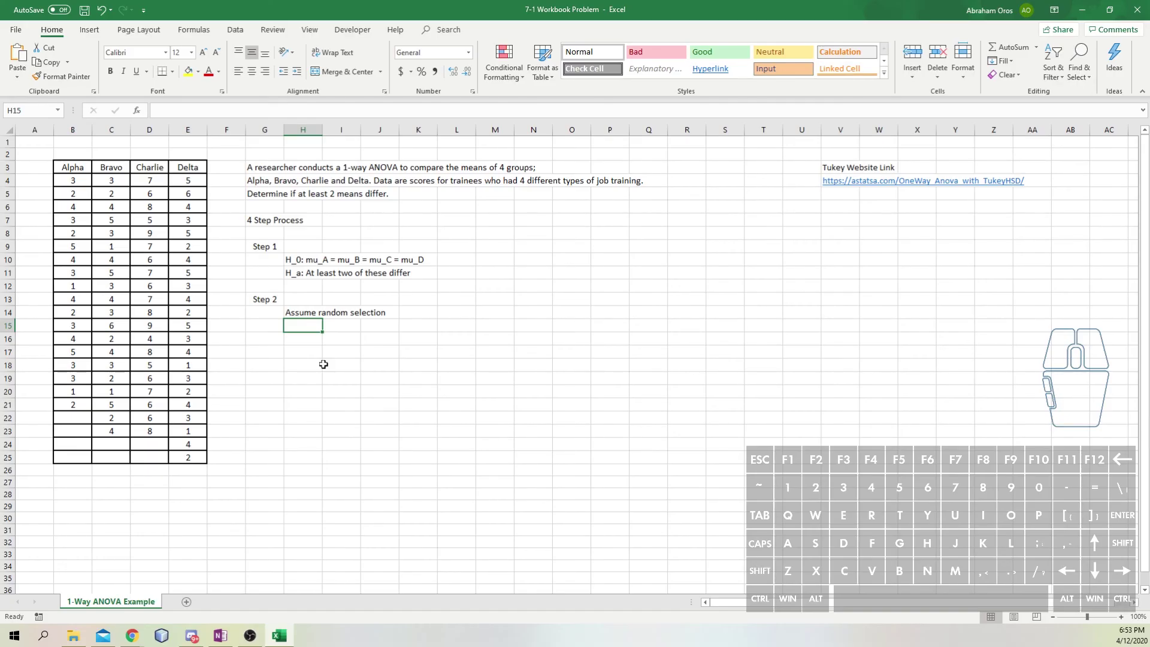
- Enter 'All samples roughly normally distributed' as the second Step 2 assumption
key(space)
key(space)
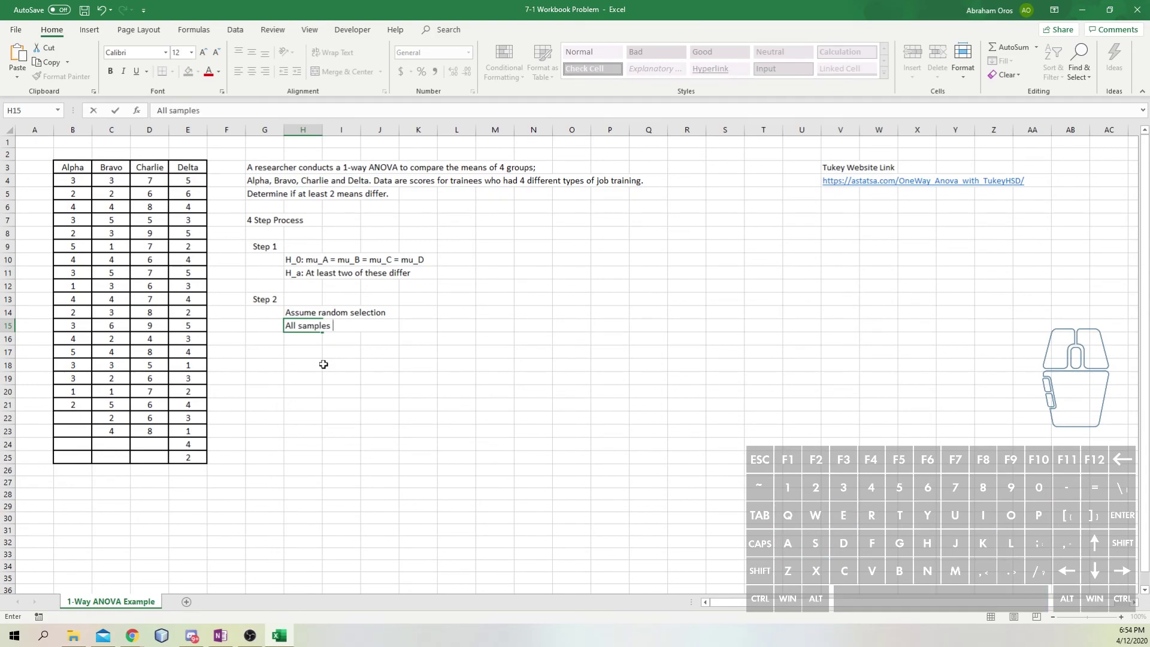
key(BackSpace)
key(space)
key(space)
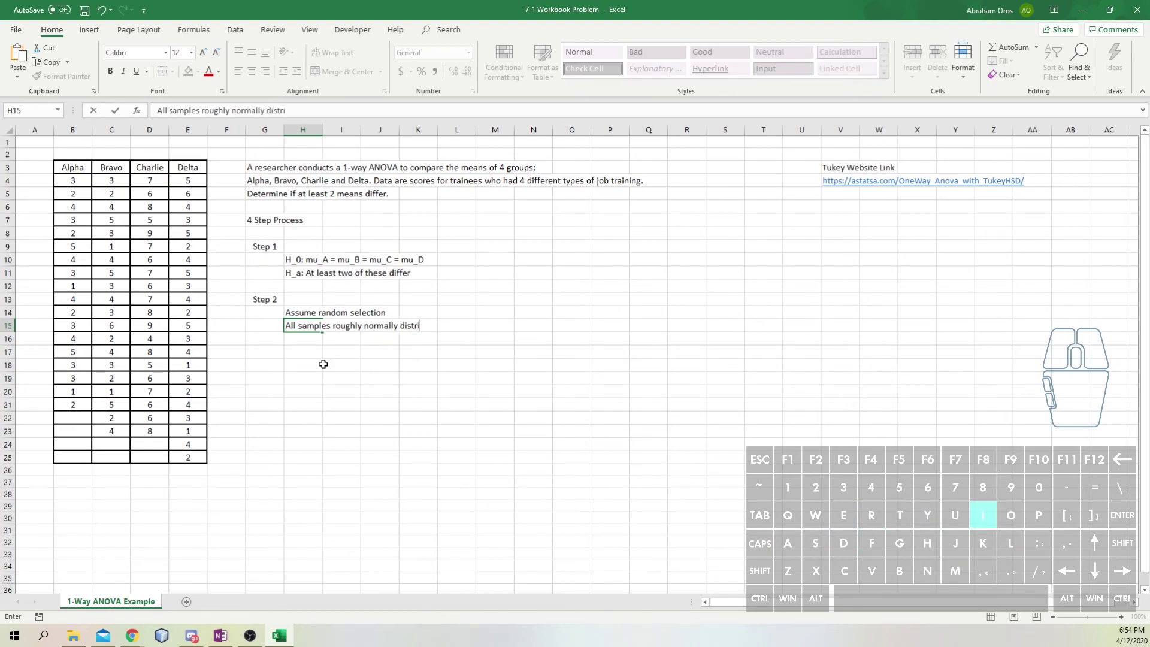
key(Return)
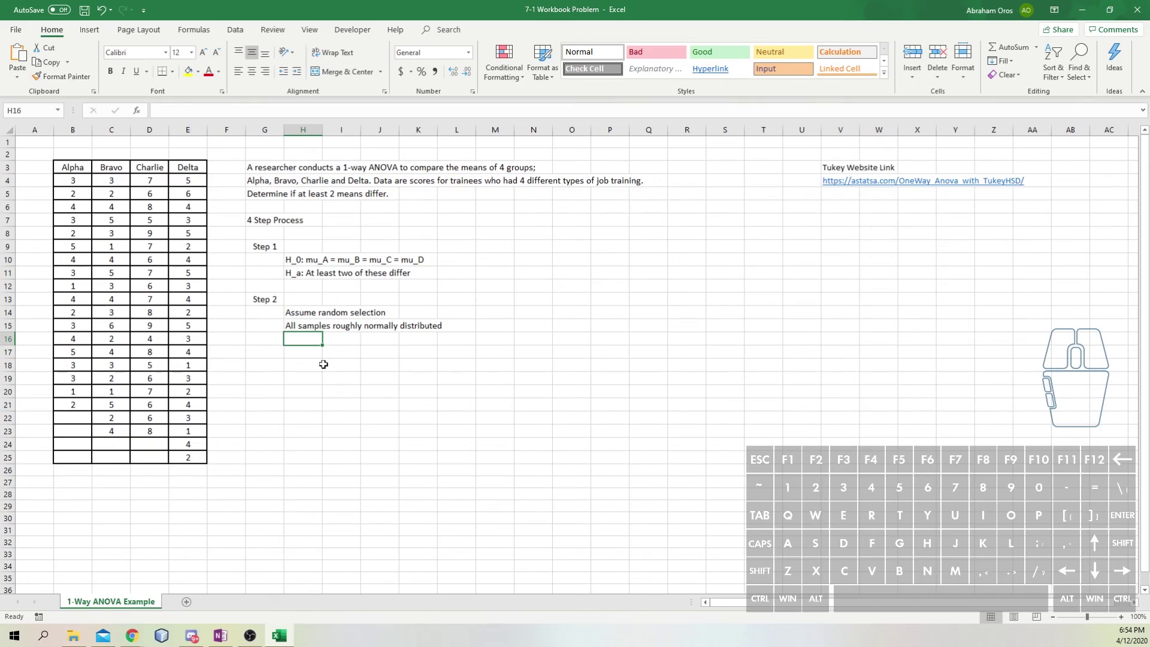
- Enter 'Assume population size is at least 10 times the sample size' as the third assumption
key(space)
key(p)
key(o)
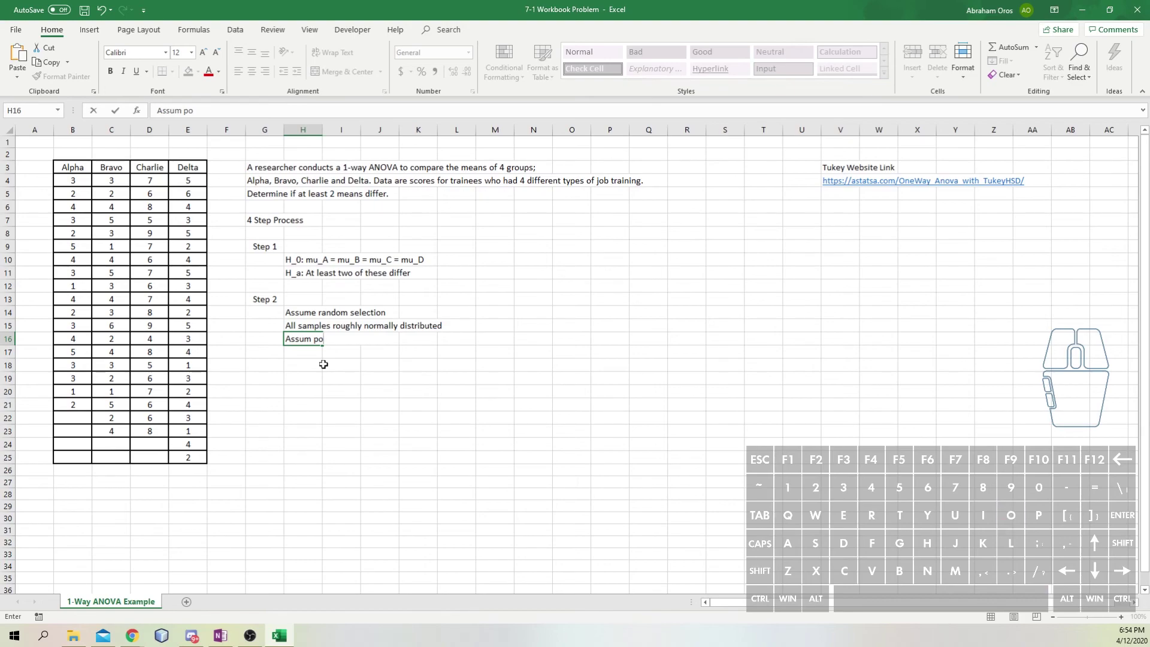
key(space)
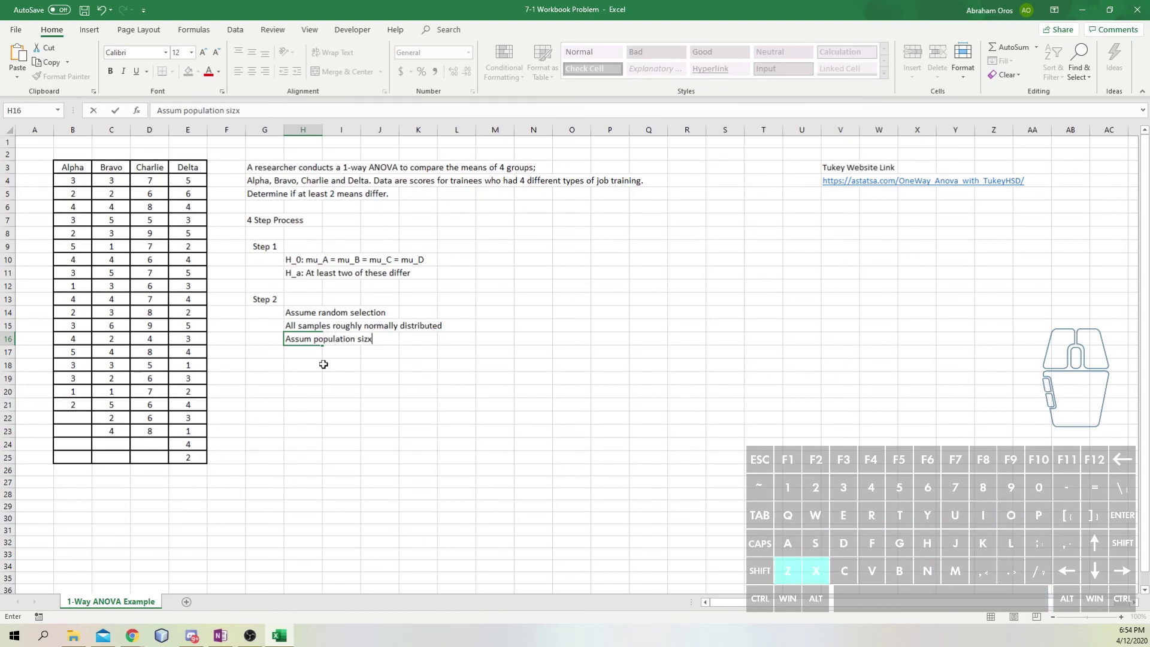
key(space)
key(BackSpace)
key(BackSpace)
key(BackSpace)
key(e)
key(space)
key(space)
key(space)
key(space)
key(space)
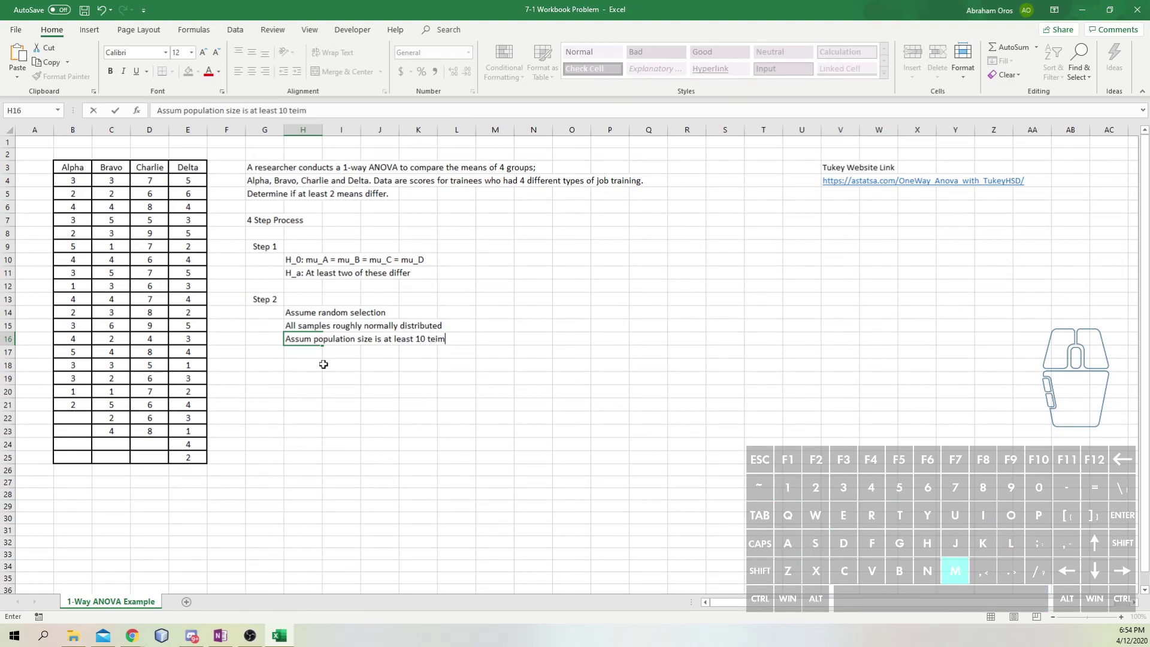
key(space)
key(BackSpace)
key(BackSpace)
key(BackSpace)
key(BackSpace)
key(BackSpace)
key(space)
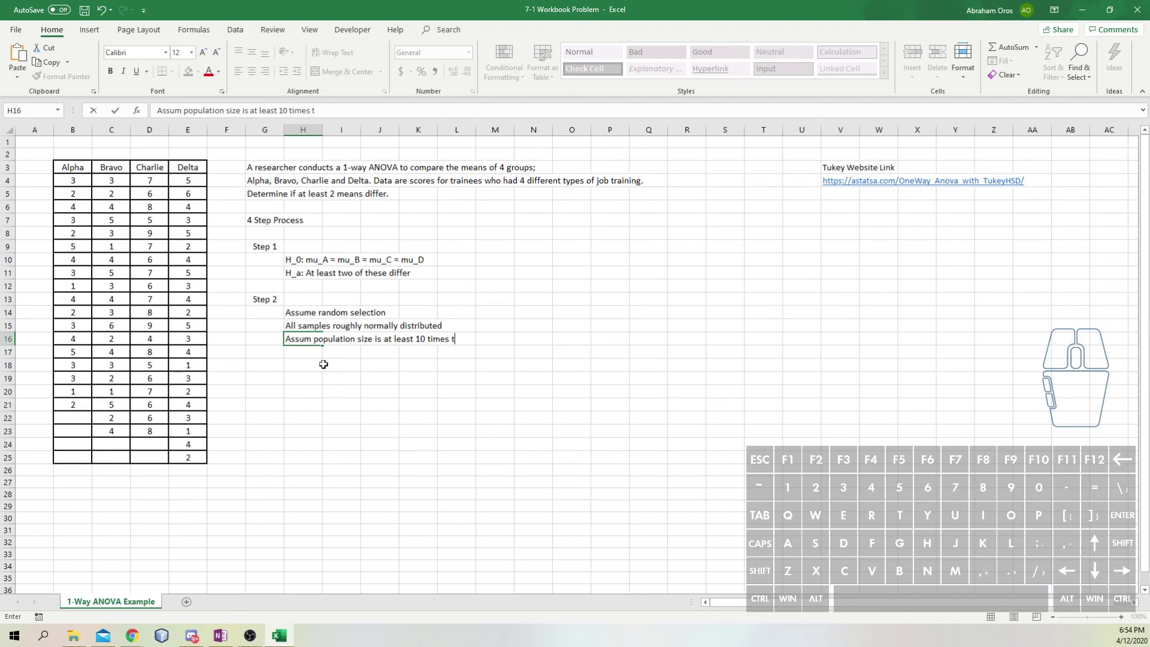
key(space)
key(space)
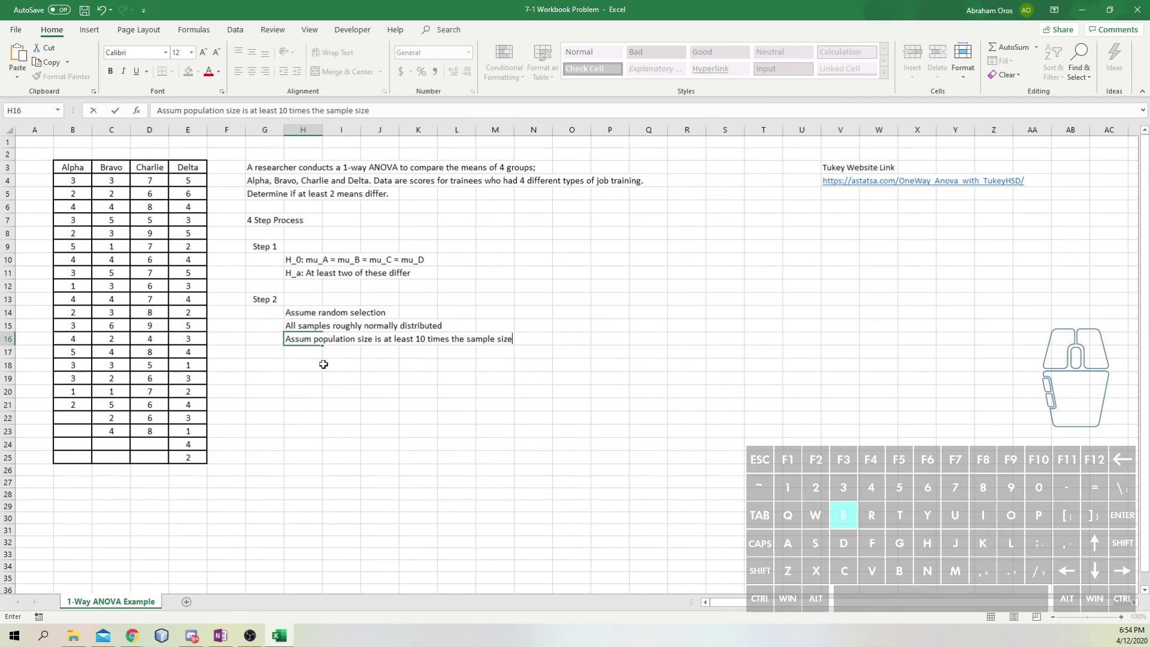
key(Return)
- Correct 'Assum' to 'Assume' in that line and move to the cell below the assumptions
key(Up)
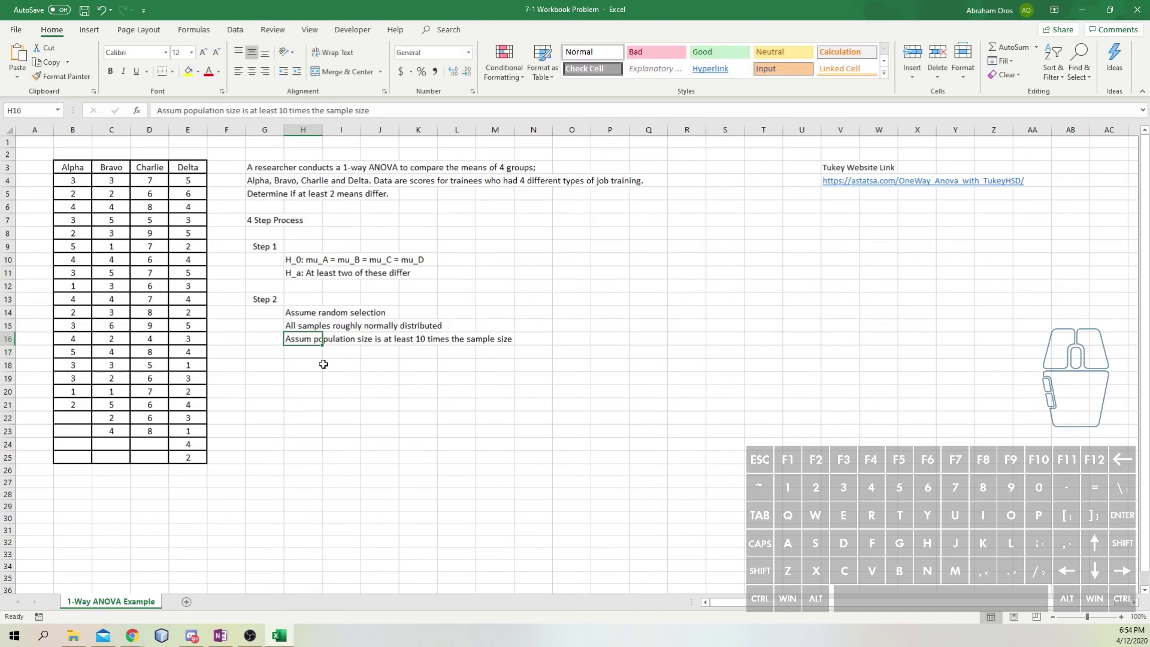
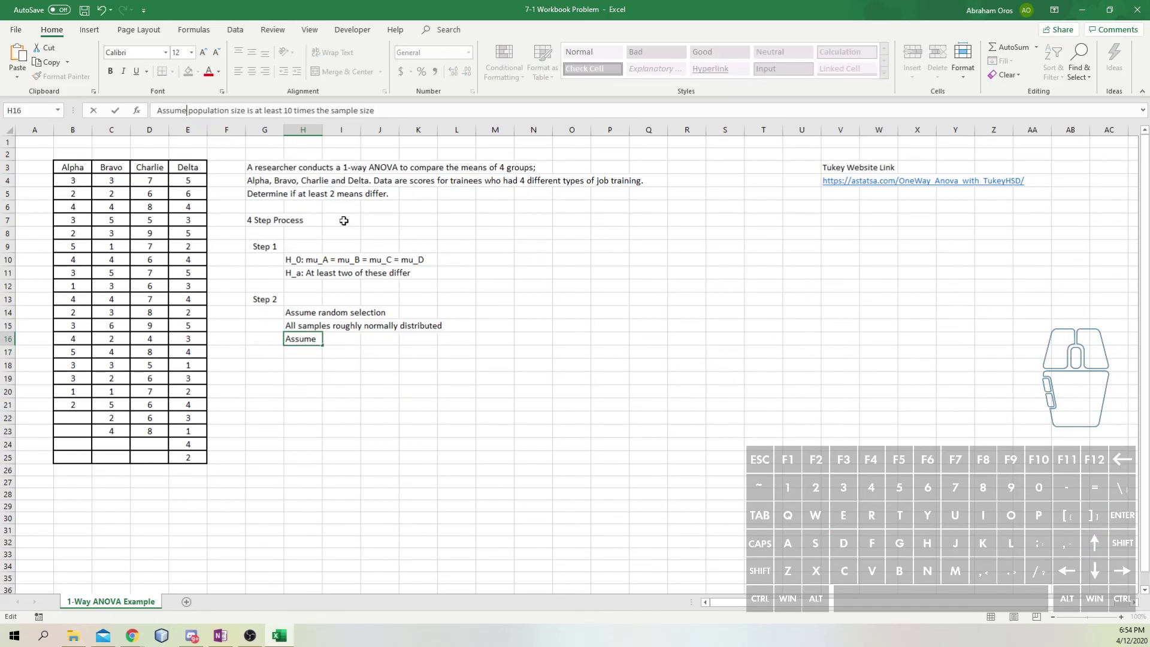
key(Return)
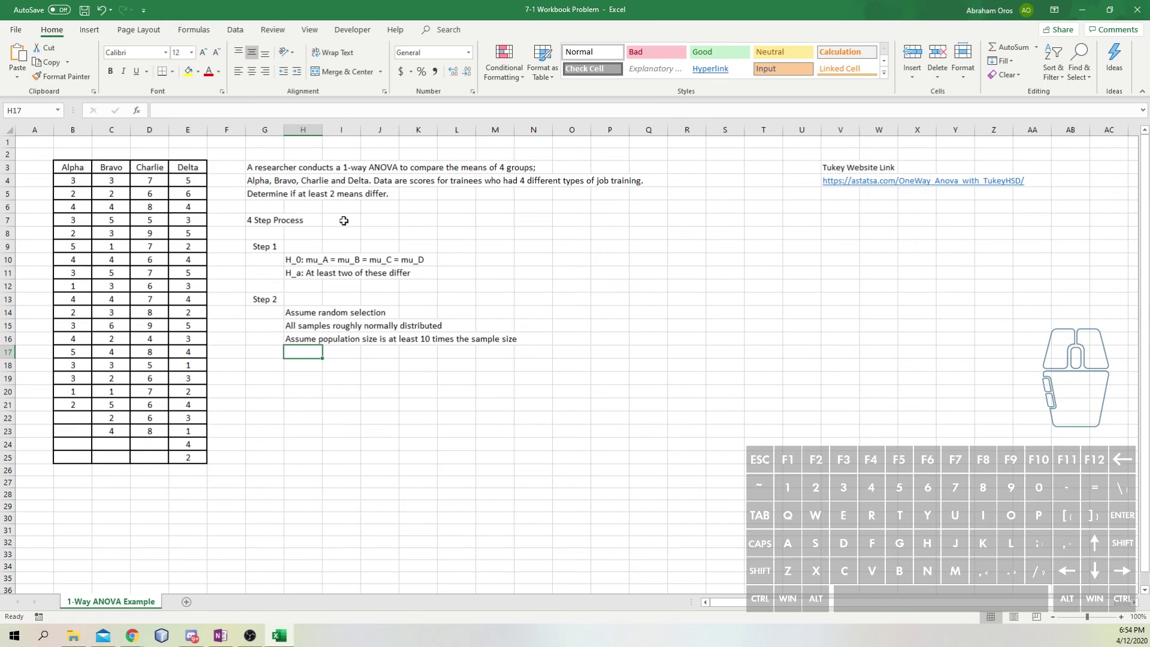
click(281, 367)
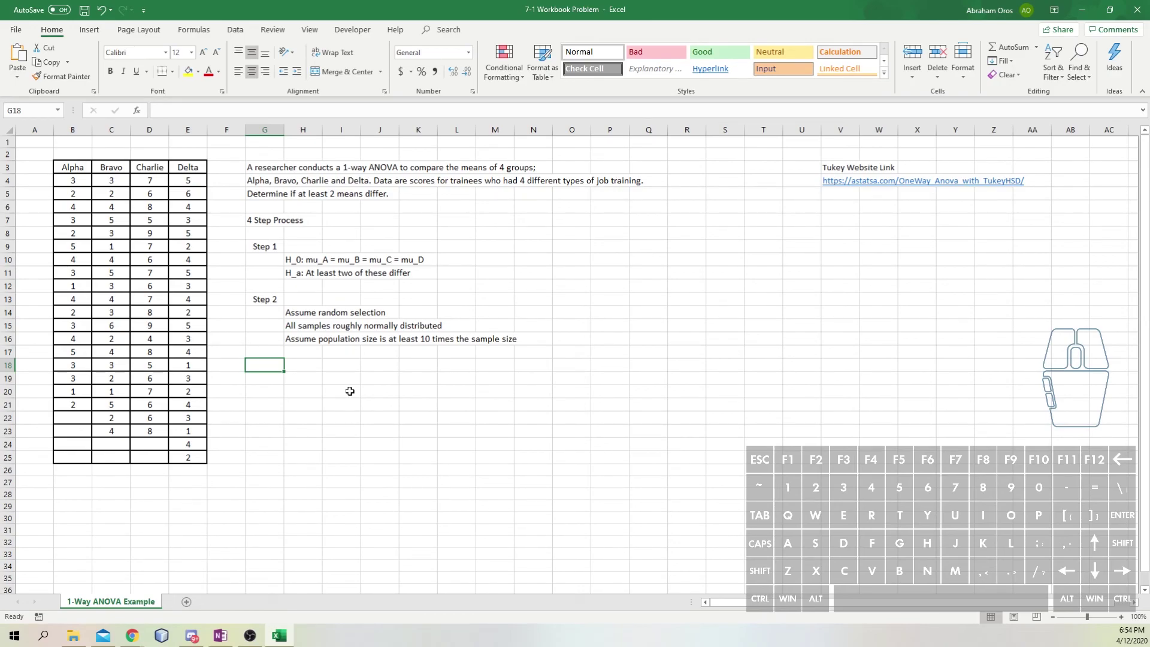
- Add the 'Step 3' label below the Step 2 assumptions
key(space)
key(3)
key(Return)
key(Right)
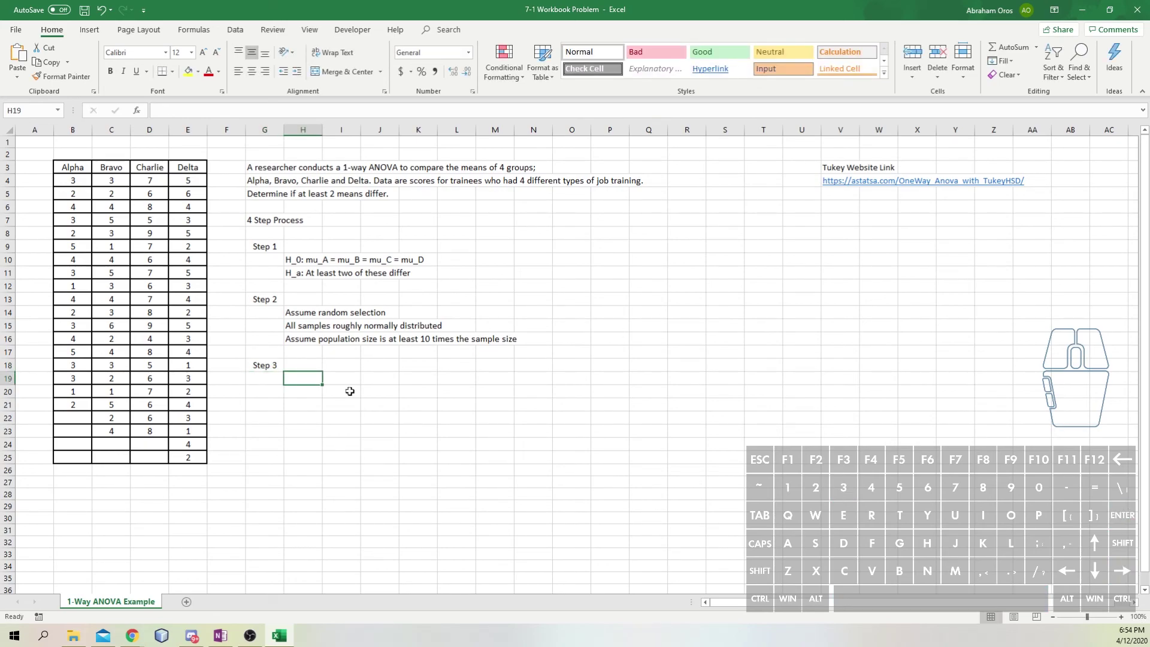
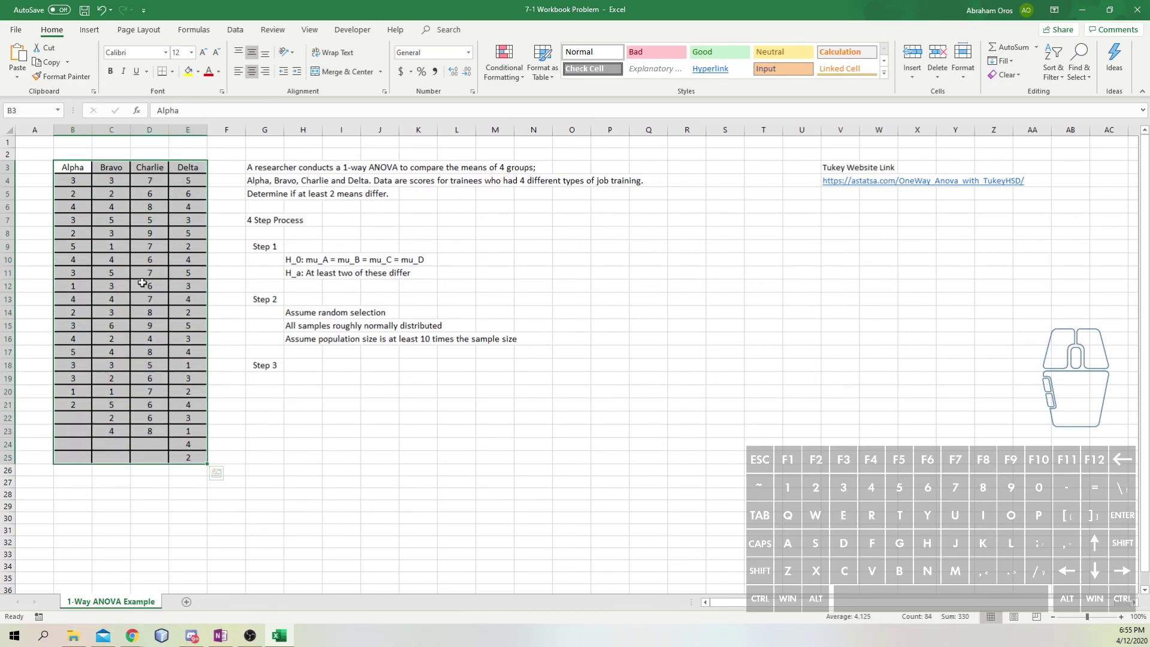
- Bring up the Data Analysis tool list and choose Anova: Single Factor
click(238, 36)
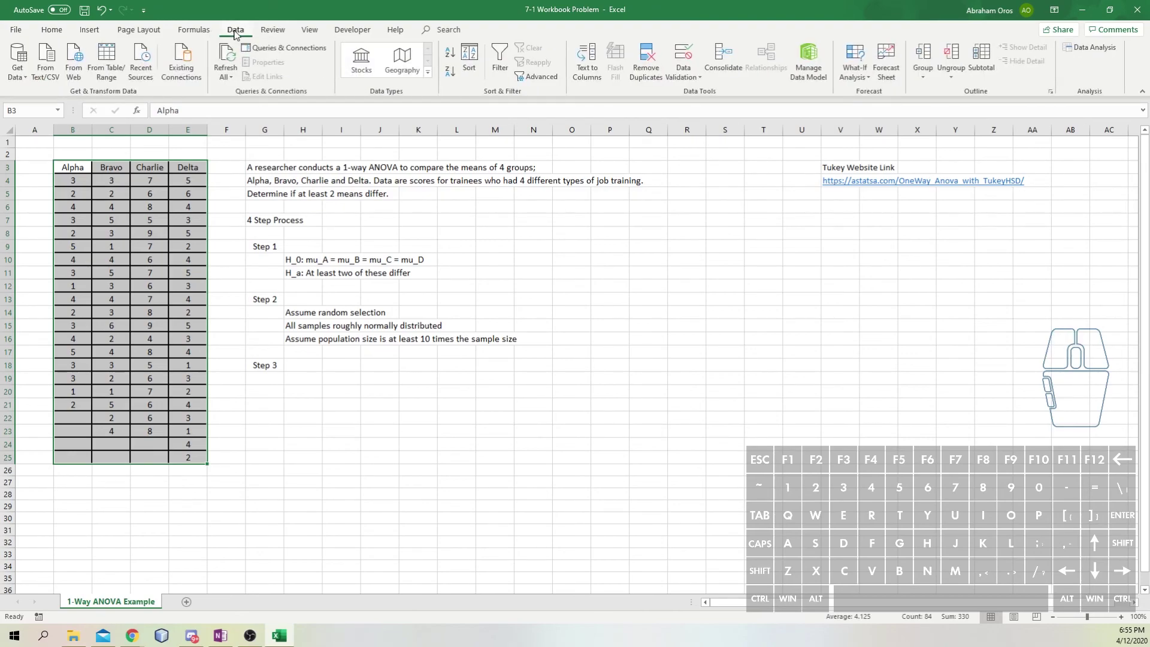
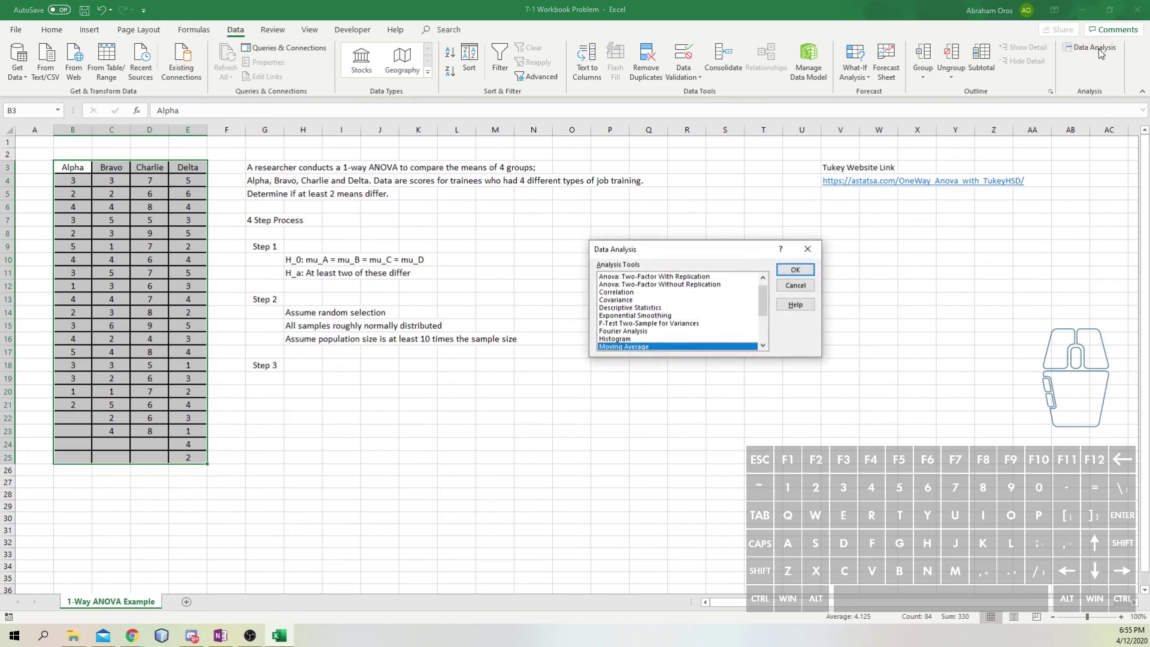
middle_click(681, 332)
scroll(down, 3)
scroll(up, 3)
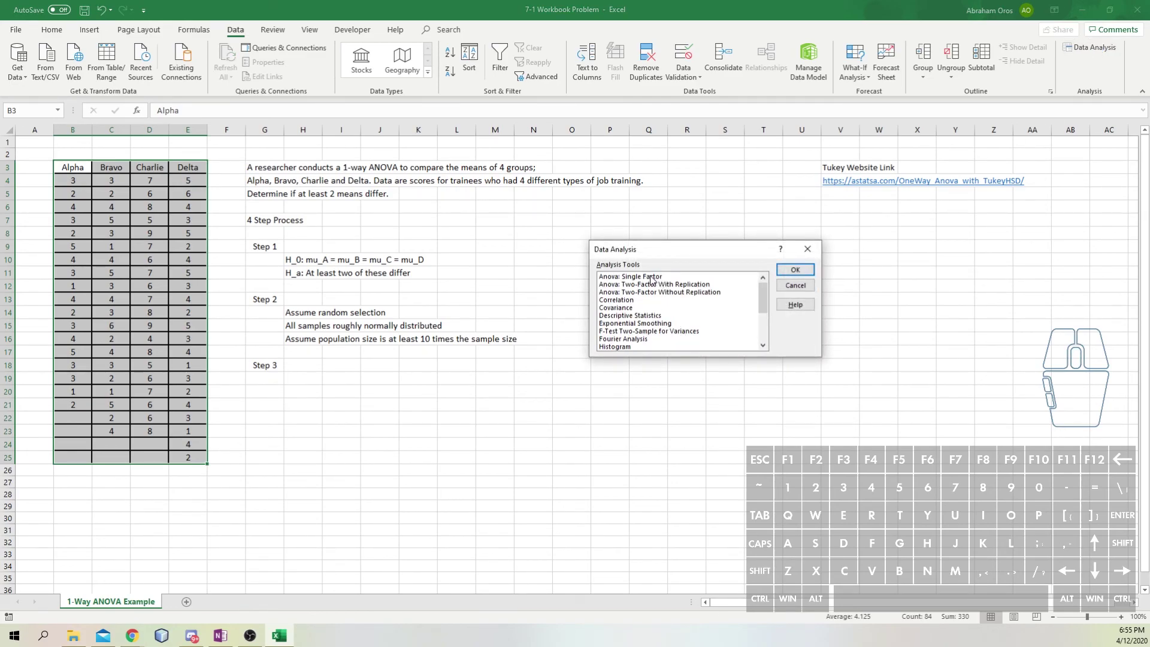
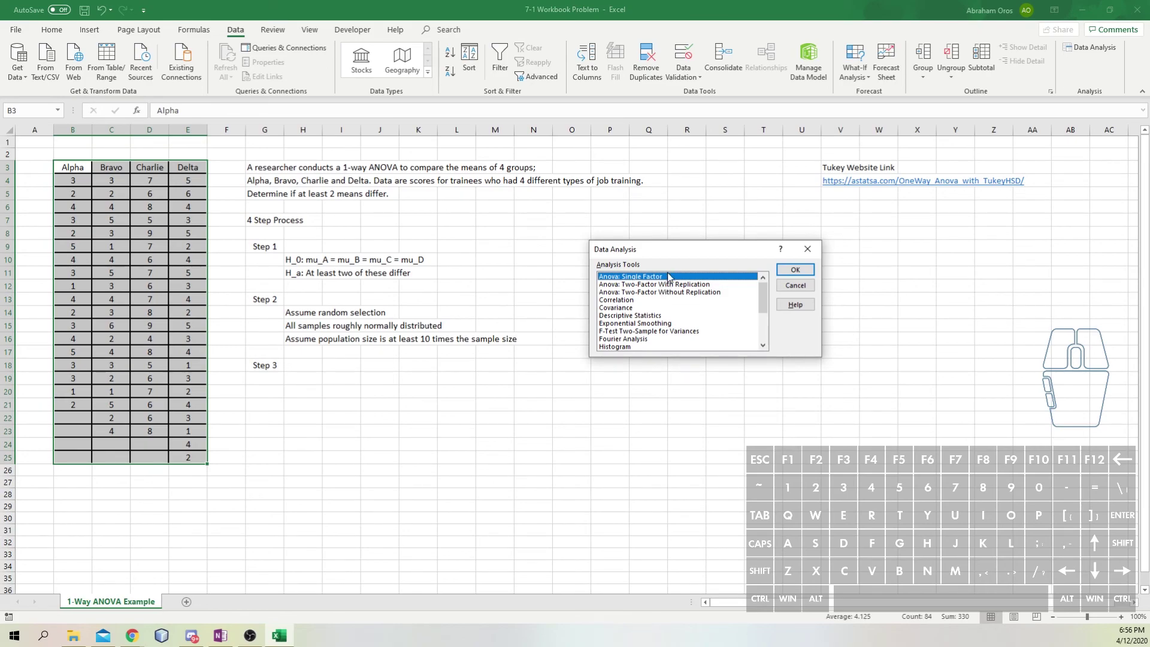
click(669, 280)
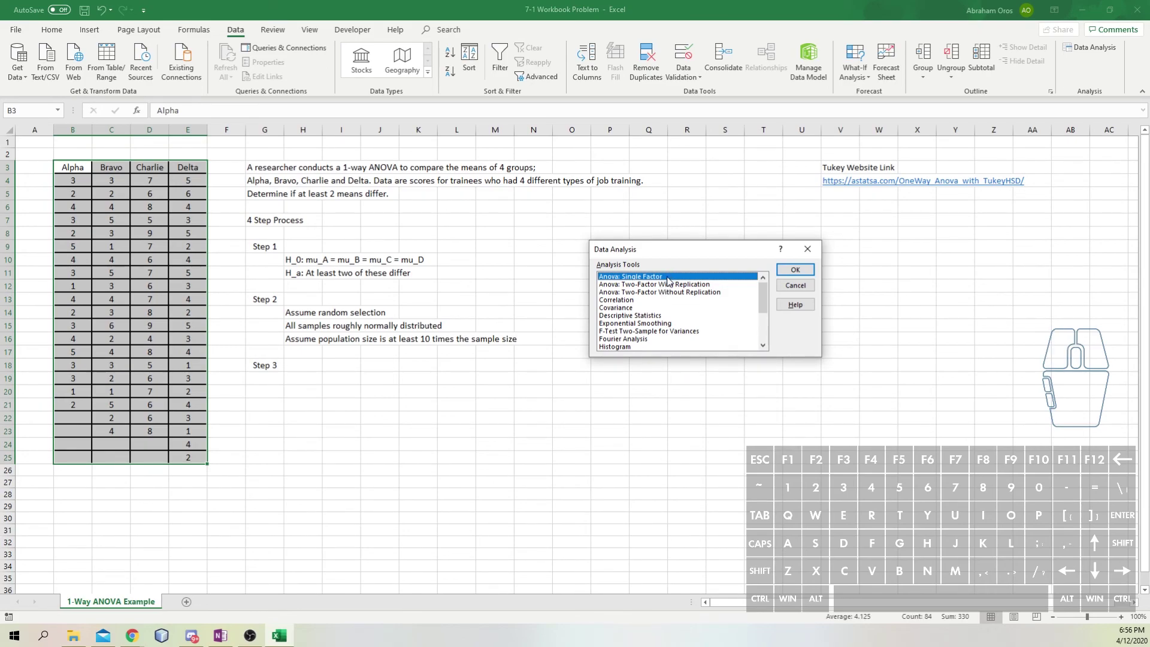
- Run single-factor ANOVA on $B$3:$E$25 with Labels in First Row, output to a new worksheet
click(801, 269)
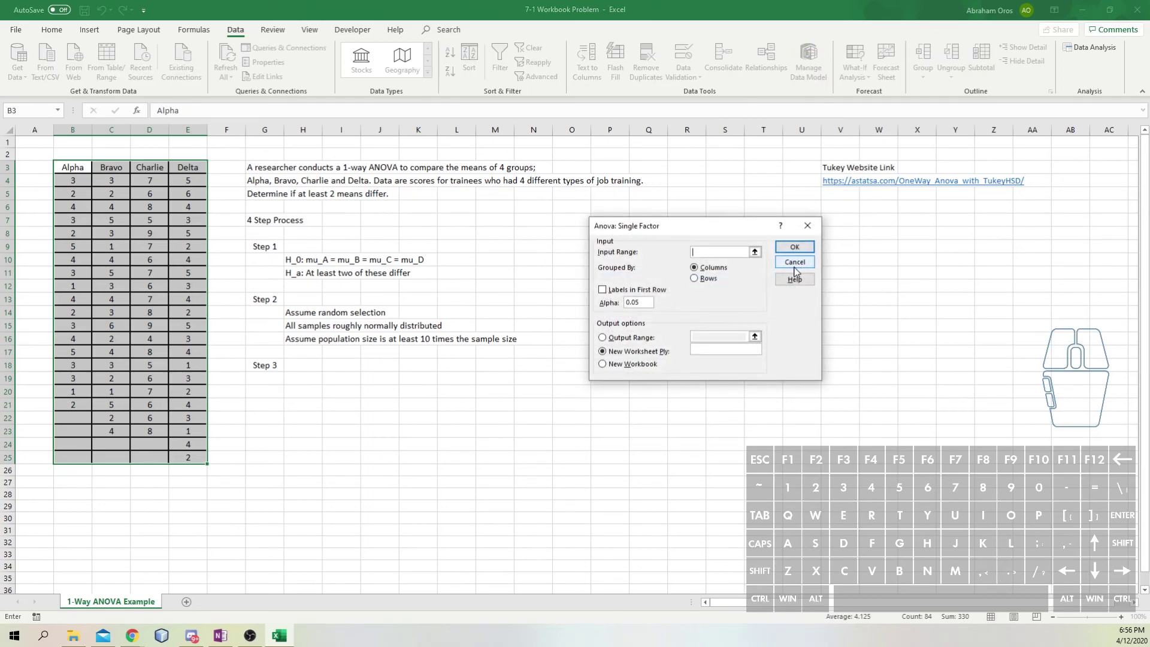
click(761, 258)
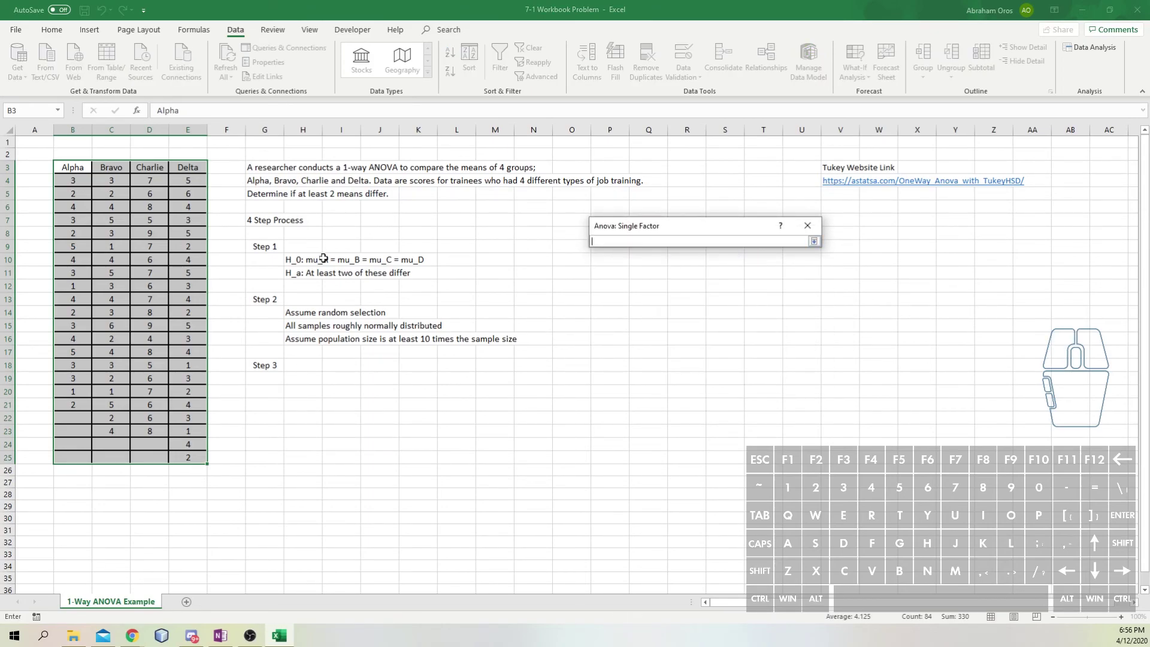
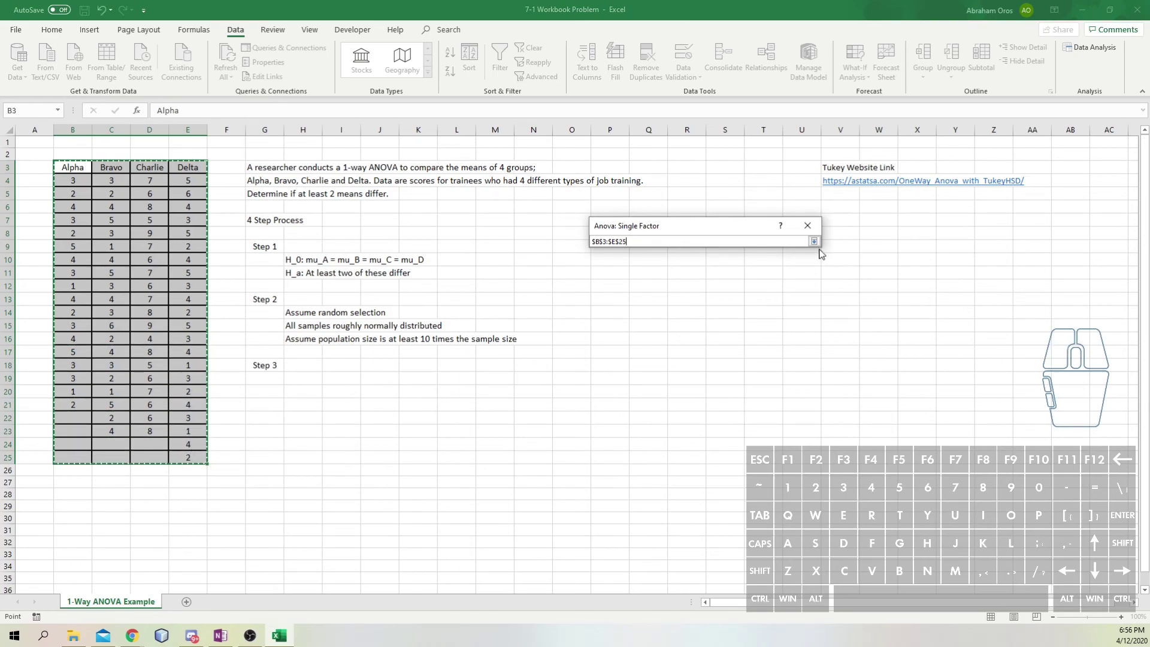
click(822, 251)
click(606, 297)
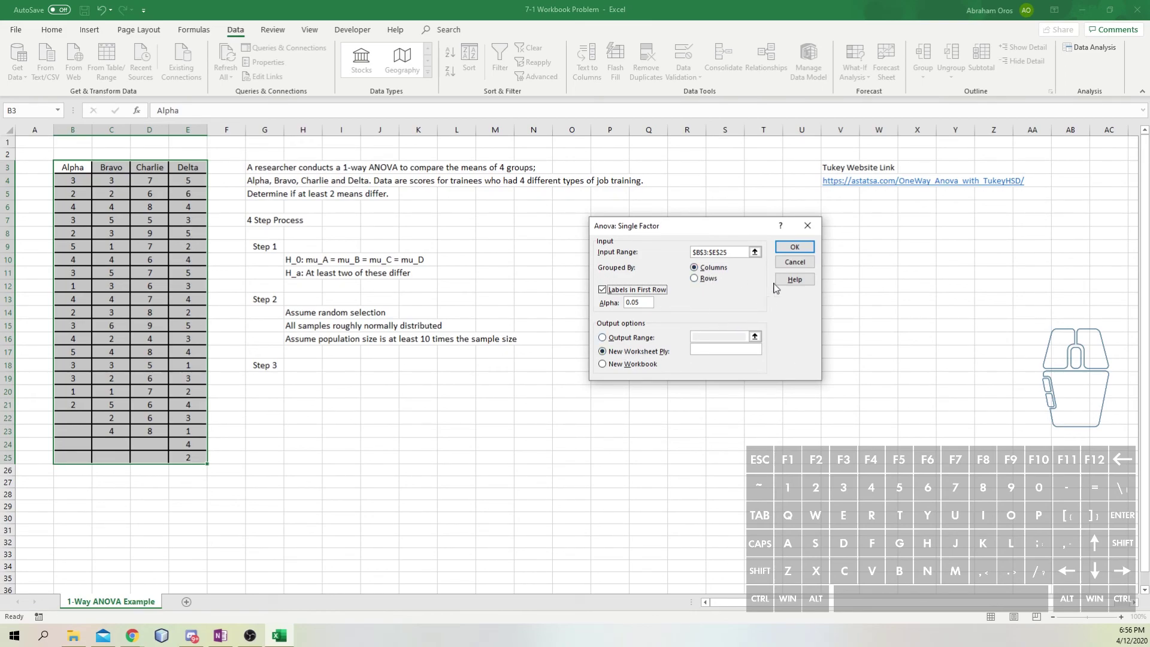
click(799, 250)
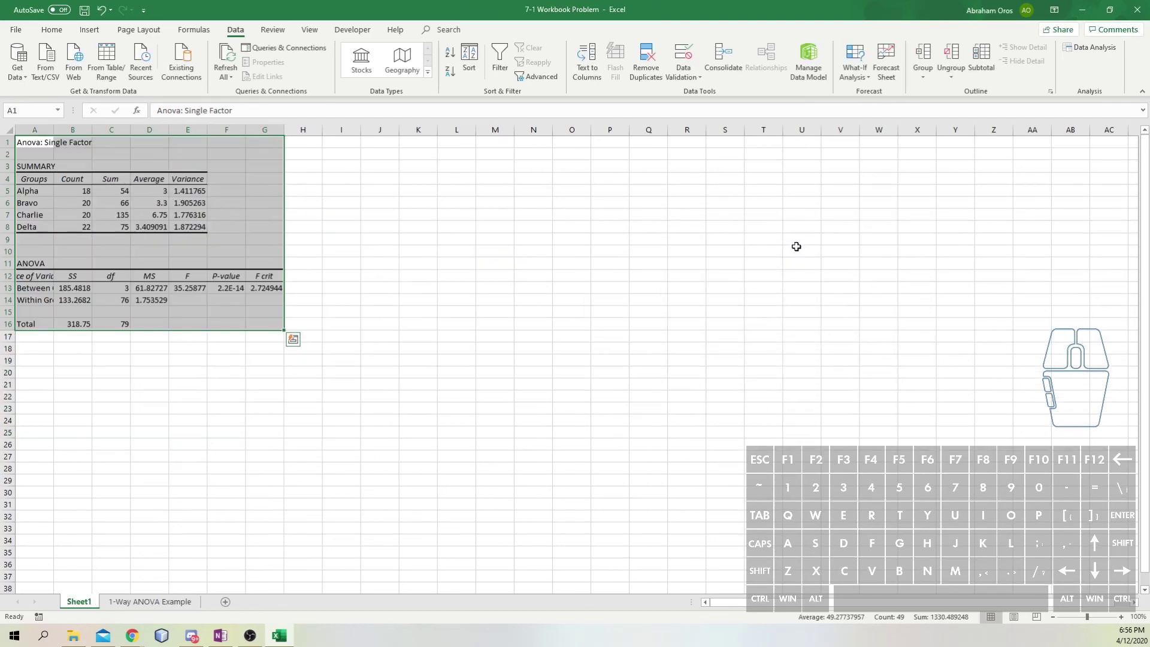
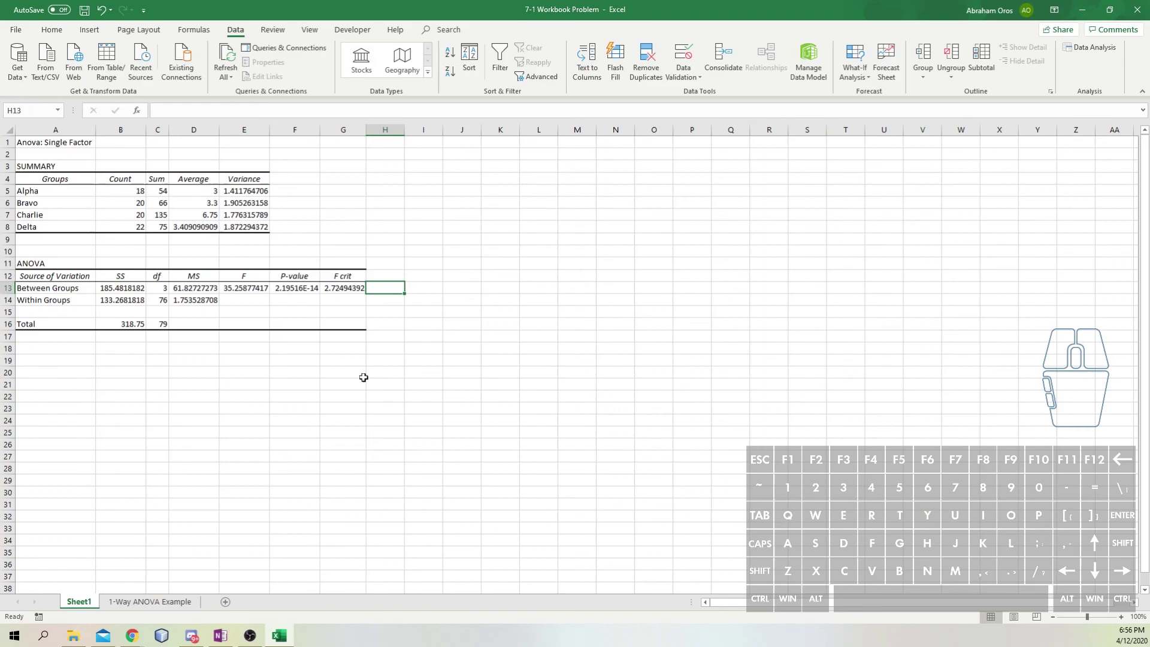
- Widen the results columns and give the F value the green Good cell style
click(355, 376)
click(276, 377)
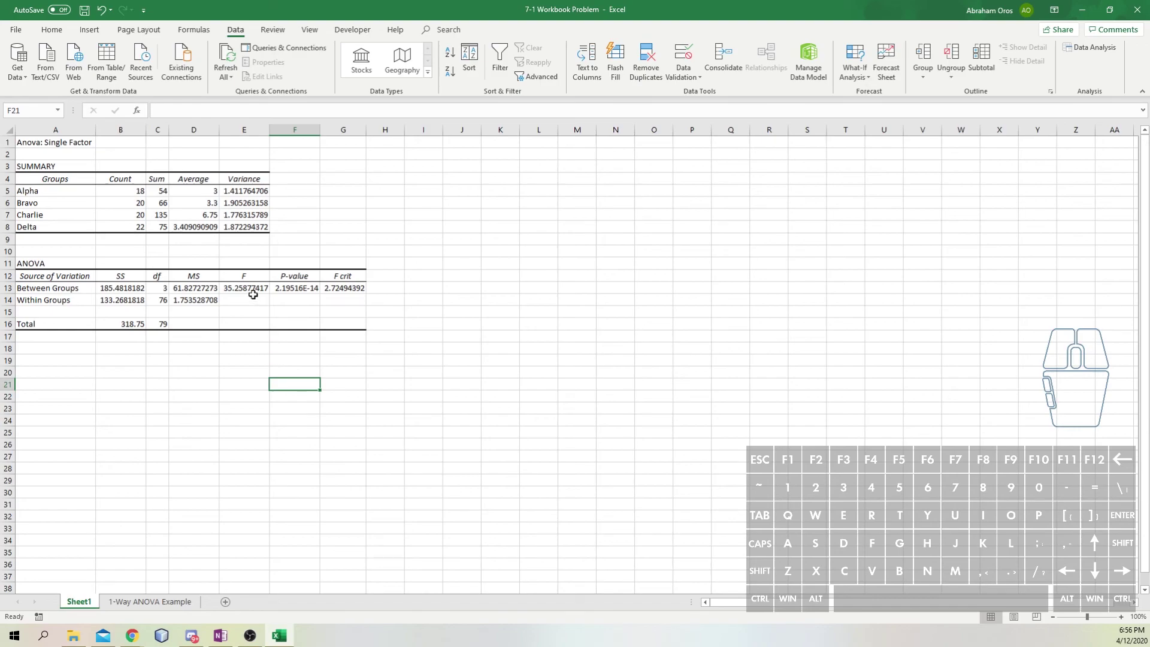
click(251, 286)
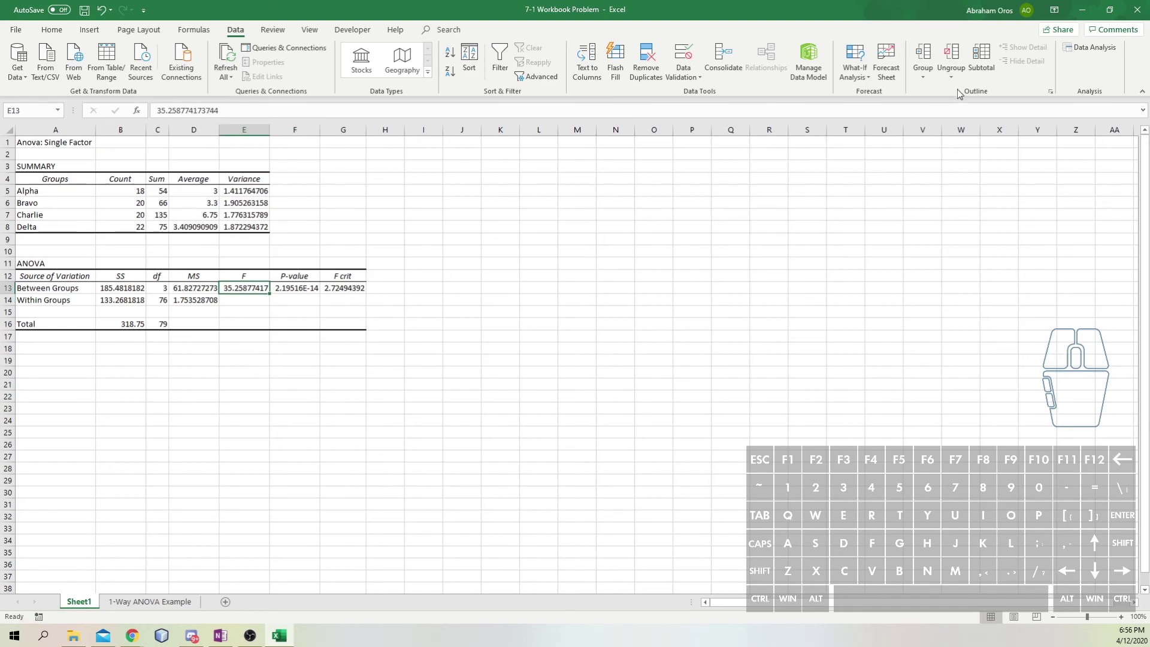
click(63, 37)
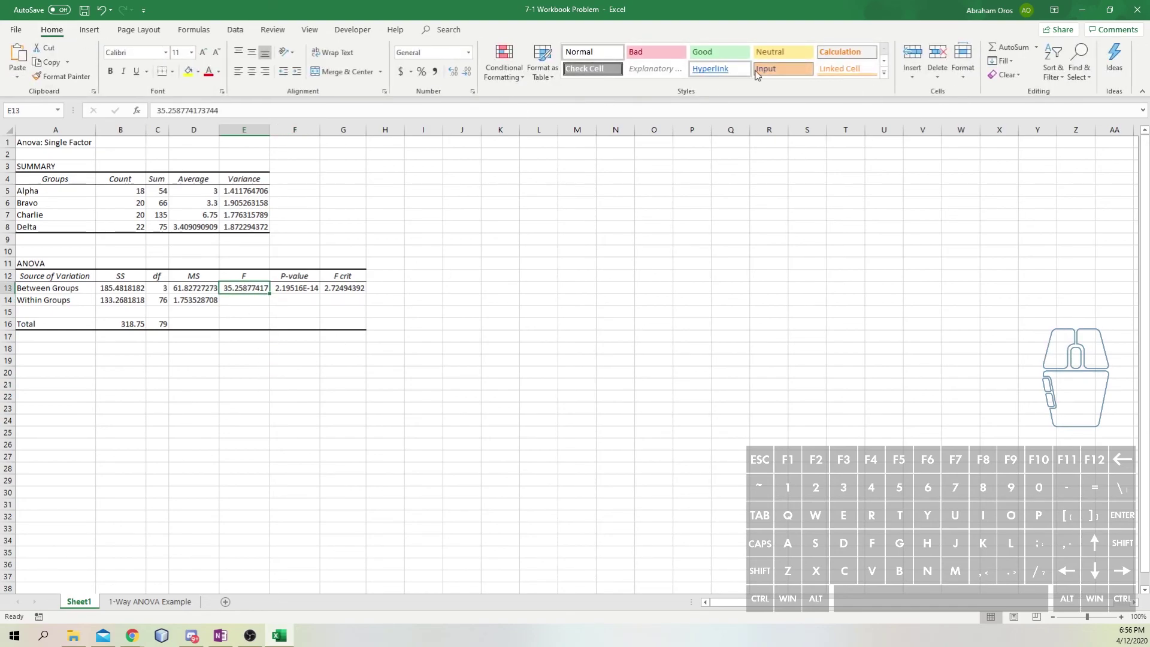
click(716, 62)
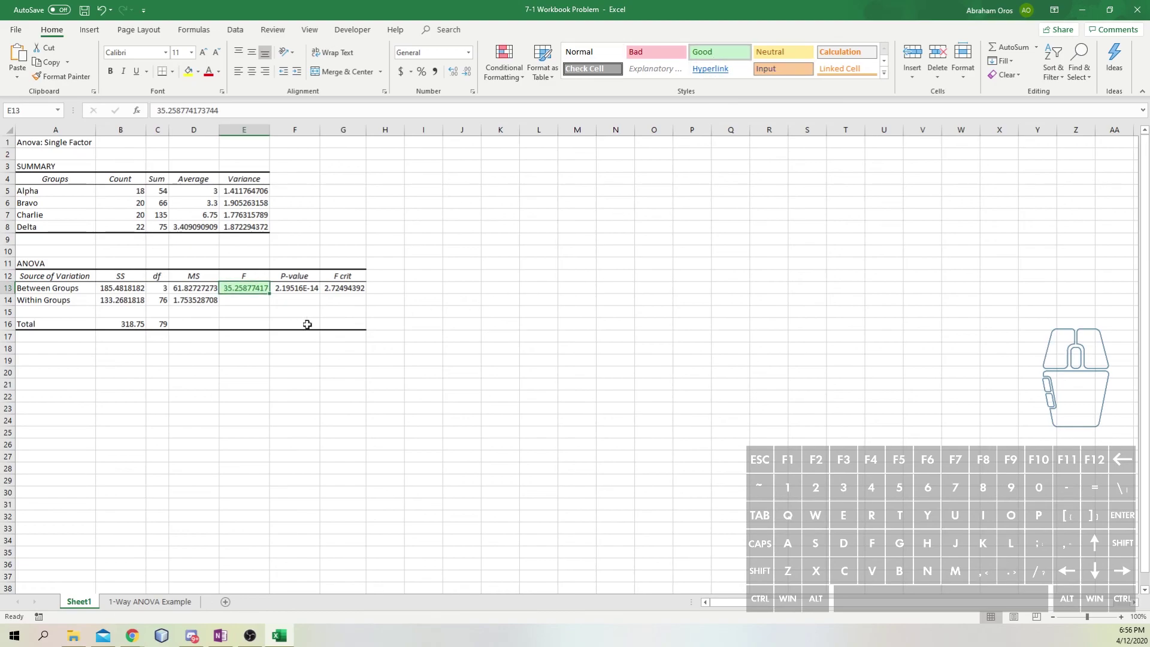
- Copy the F value and return to the 1-Way ANOVA Example sheet below Step 3
click(261, 357)
click(247, 291)
click(247, 284)
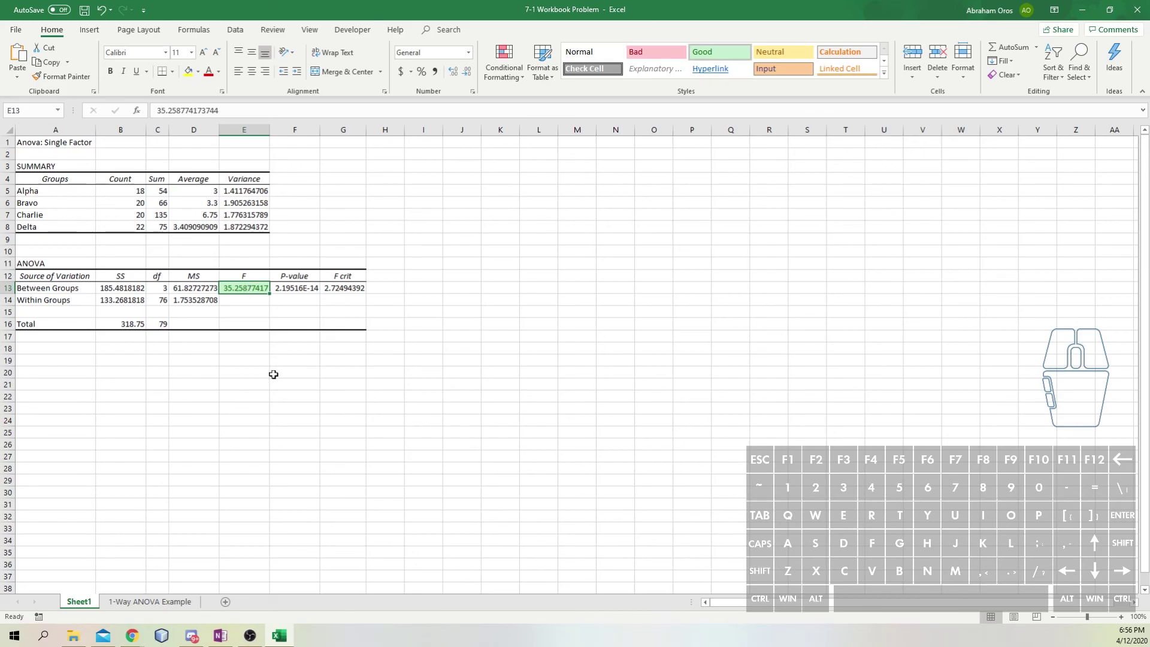
click(241, 301)
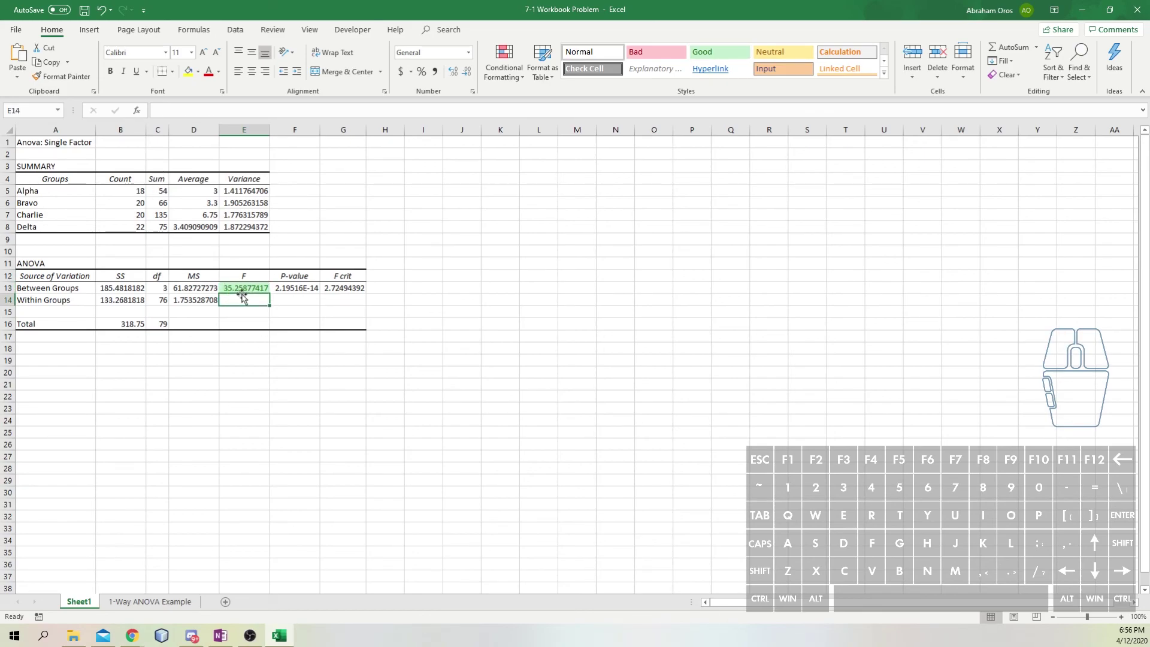
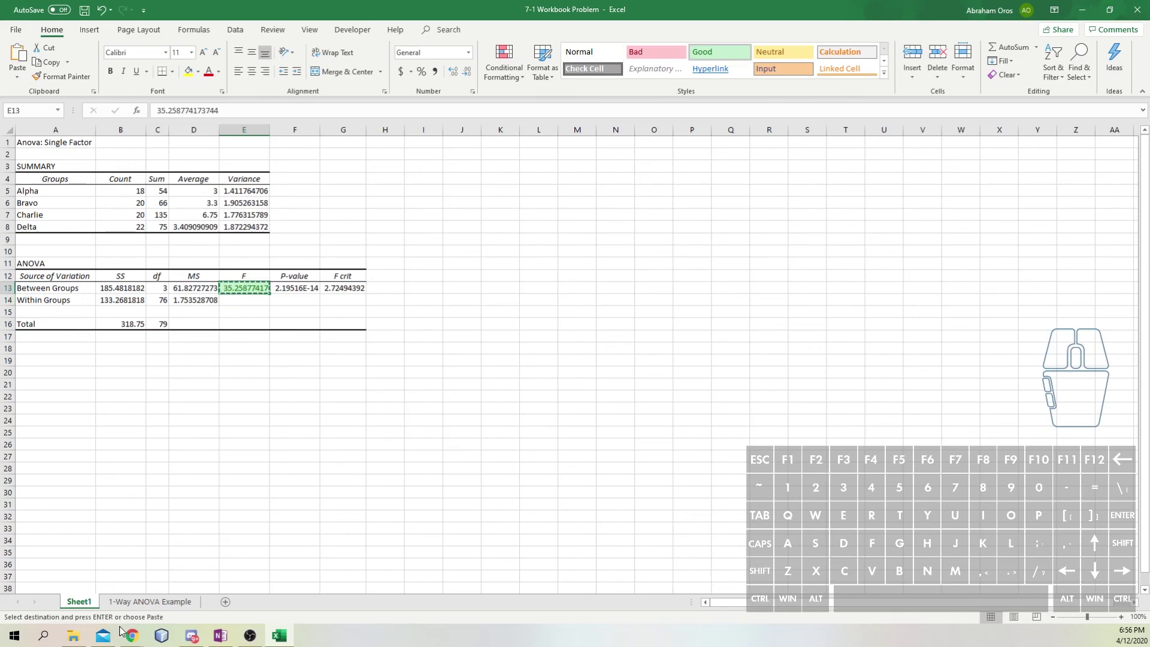
click(152, 606)
click(301, 373)
- Label 'F-stat' under Step 3 and paste the F value 35.25877 beside it from the results sheet
key(shift+f)
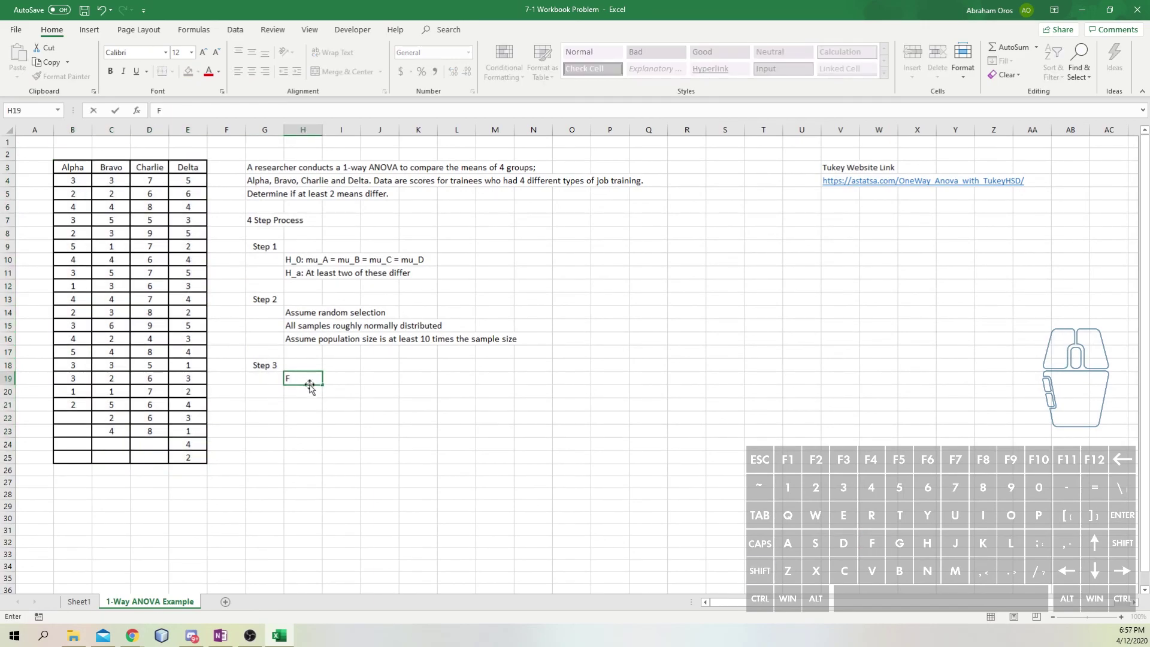
key(-)
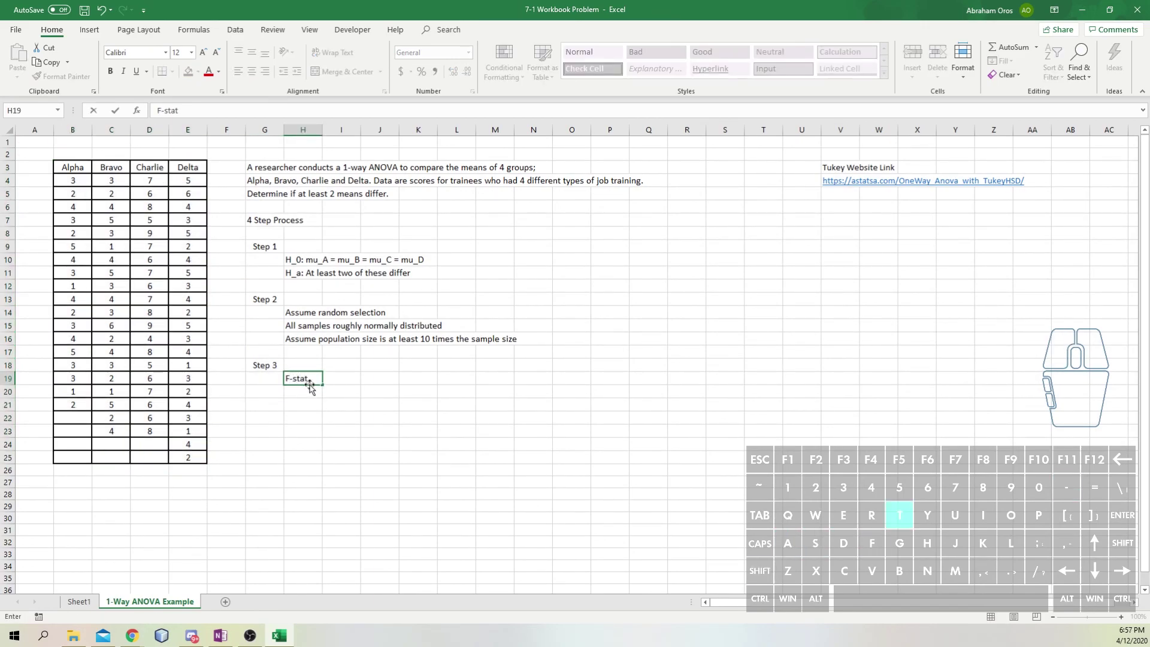
key(Tab)
key(ctrl+v)
right_click(354, 375)
click(314, 382)
click(87, 605)
click(242, 283)
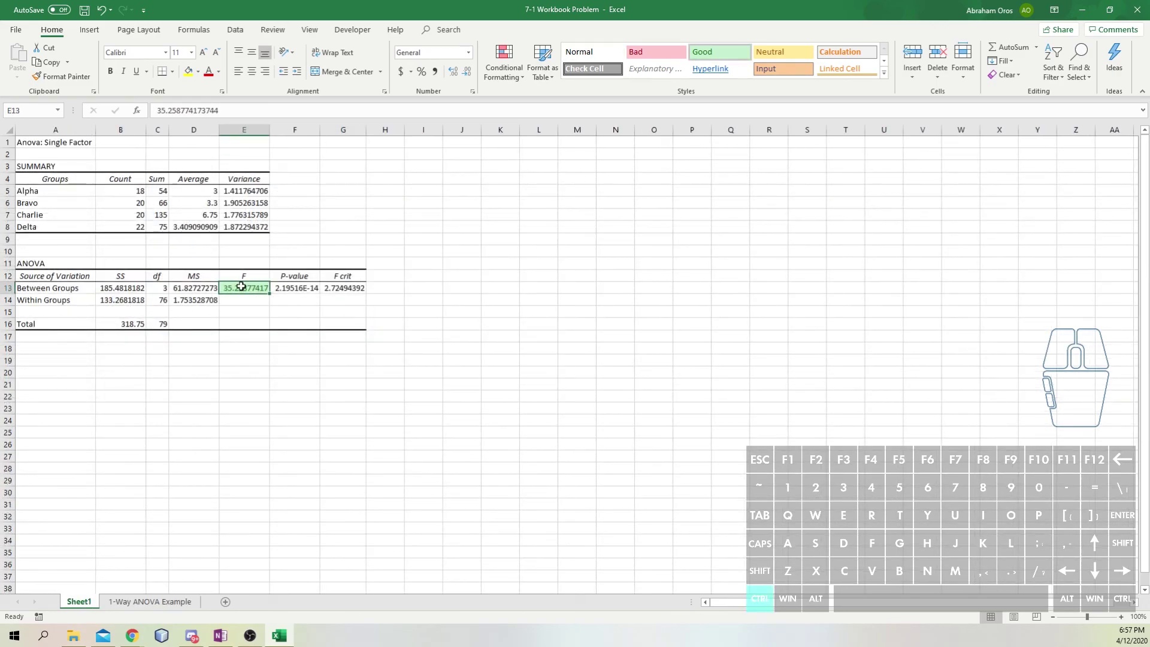
key(ctrl+c)
click(132, 603)
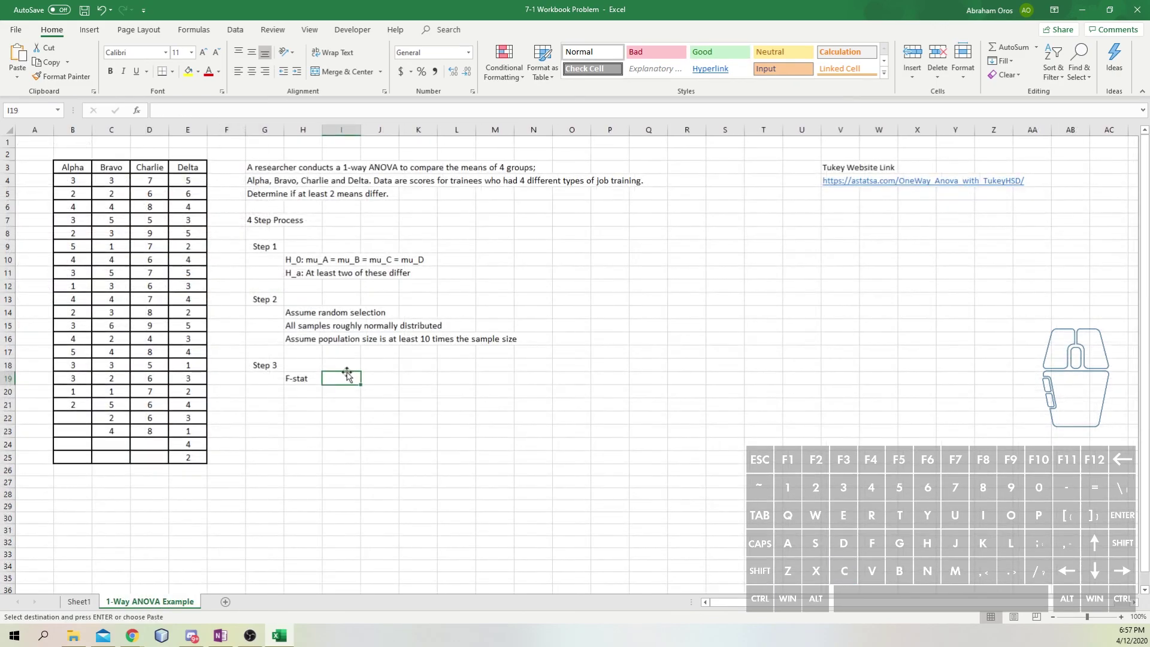
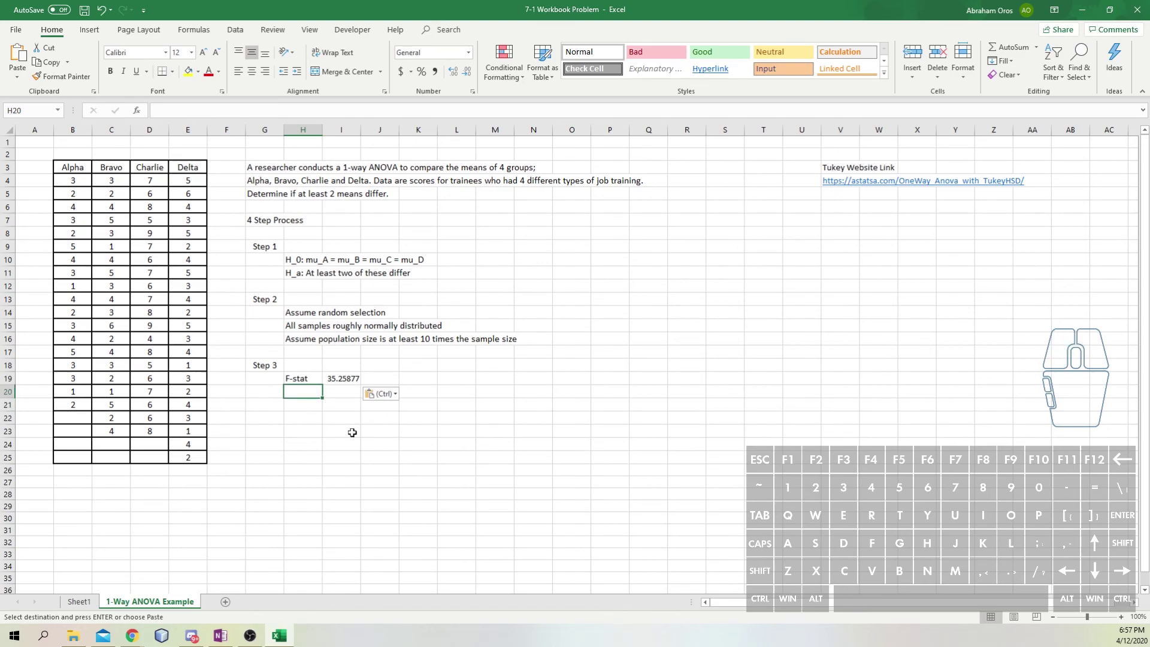
- Add the 'P-val' label below and go to the ANOVA results sheet for its value
key(shift+p)
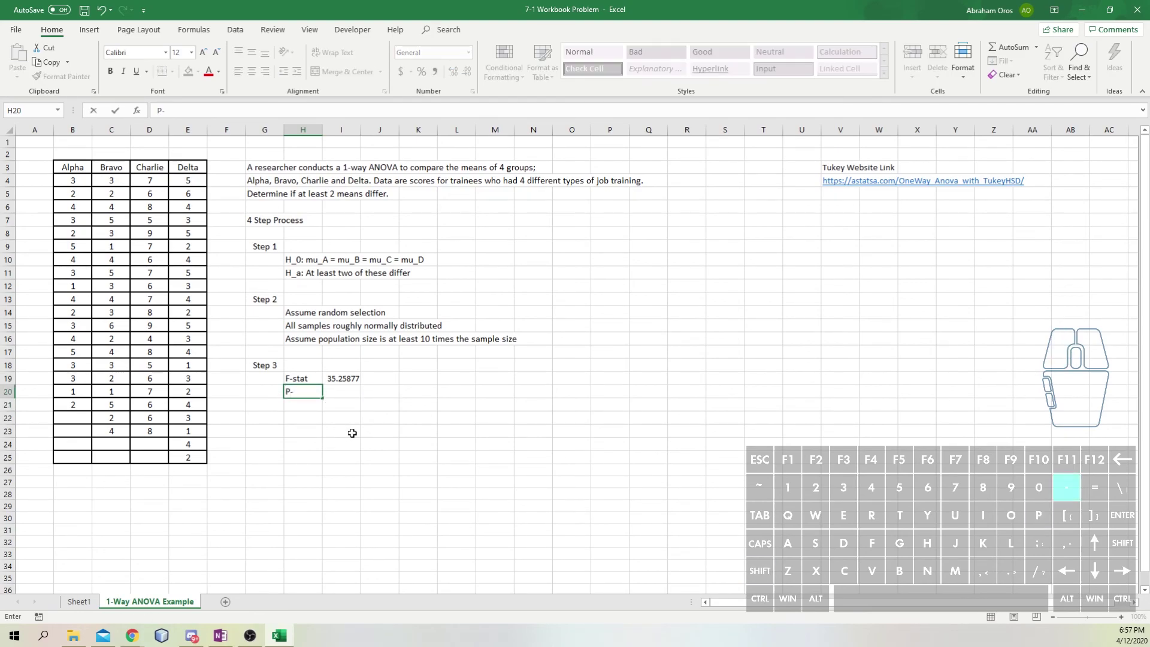
key(Right)
click(92, 612)
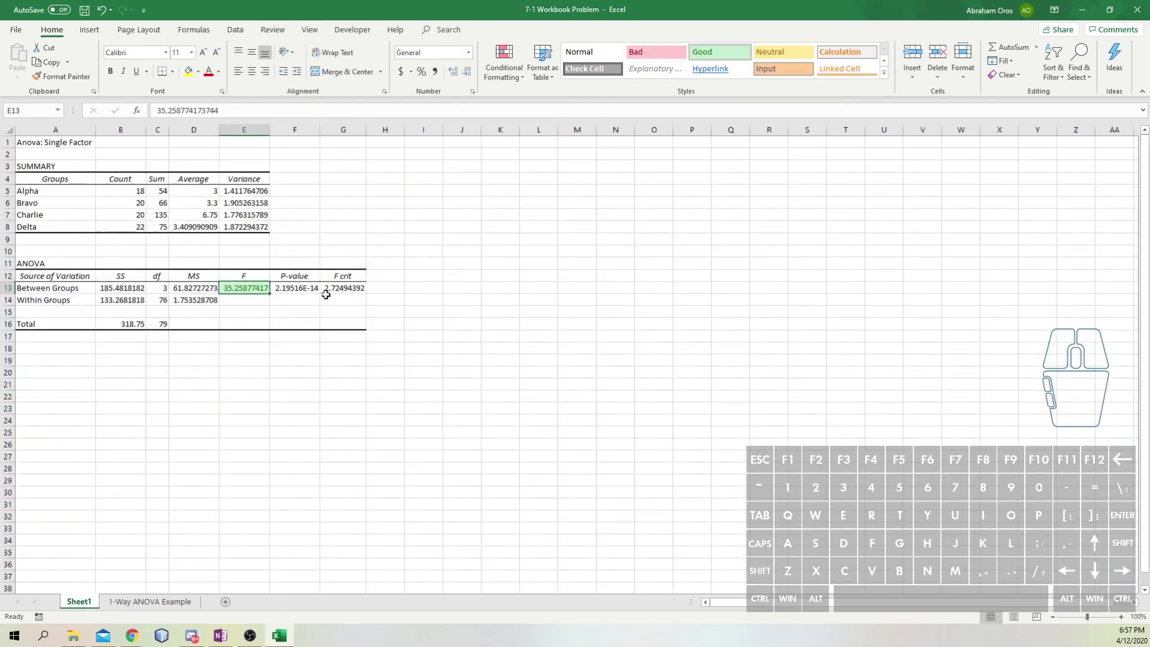
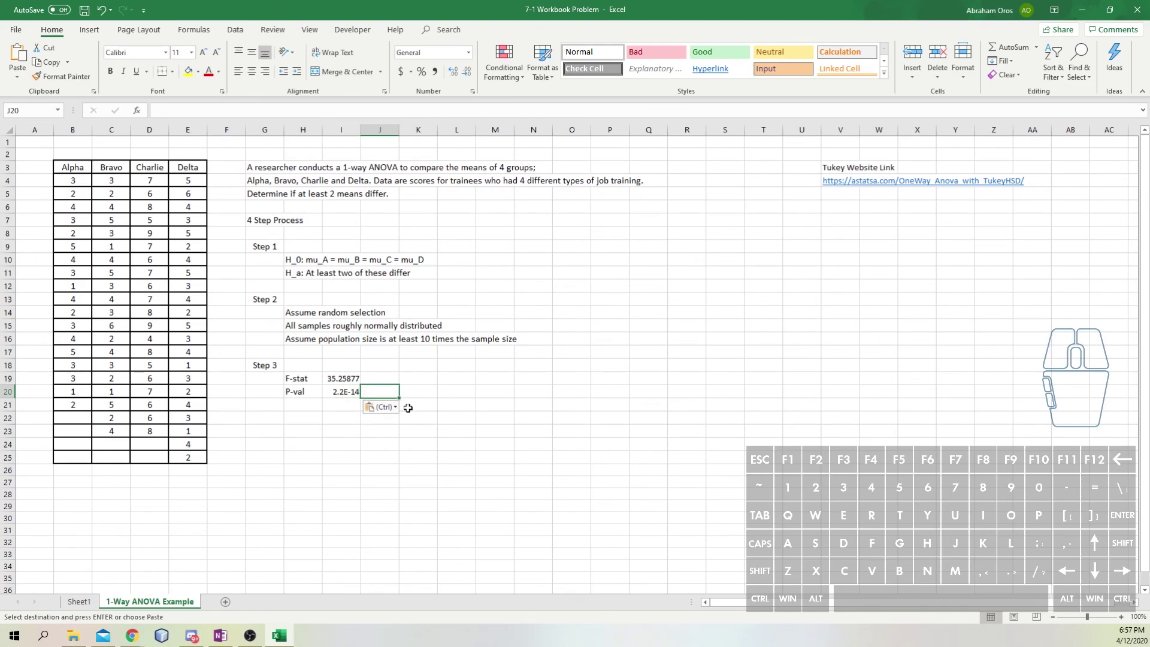
- Put an equals sign in J20 after the p-value 2.2E-14
key(=)
key(Right)
key(BackSpace)
key(BackSpace)
key(BackSpace)
key(shift+')
key(=)
key(shift+')
key(Return)
key(Up)
key(Right)
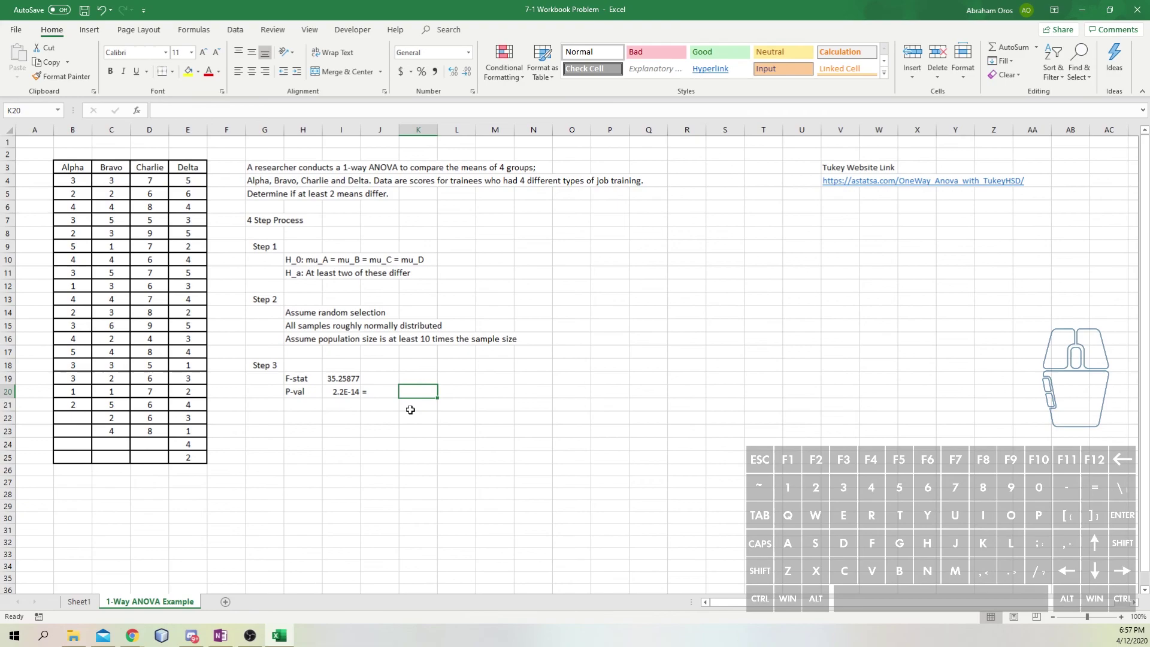
- Enter the p-value as the full decimal 0.0000000000000022 in K20
key(0)
key(.)
key(0)
key(0)
key(0)
key(0)
key(0)
key(0)
key(0)
key(0)
key(0)
key(0)
key(0)
key(0)
key(0)
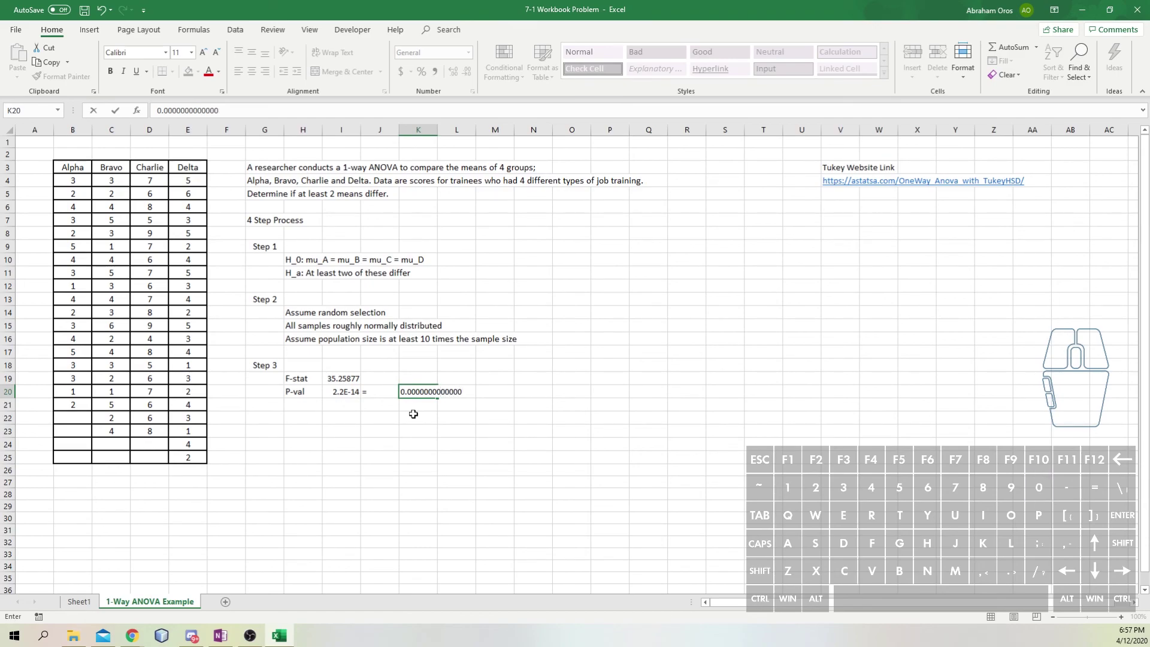
key(2)
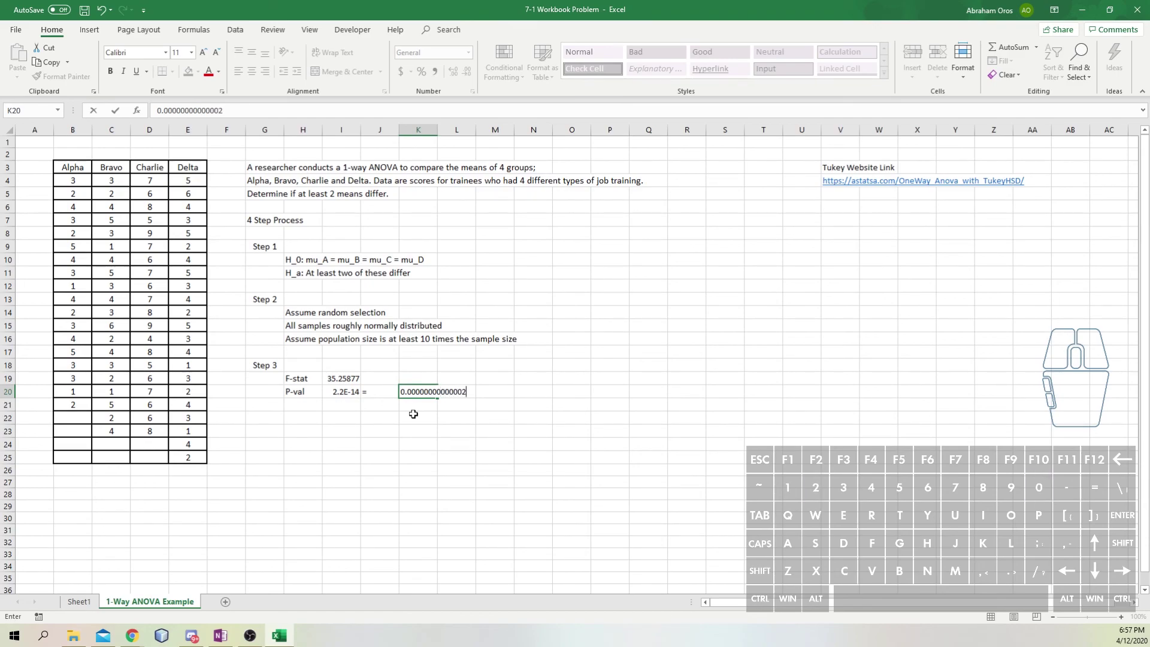
key(2)
key(Return)
key(Up)
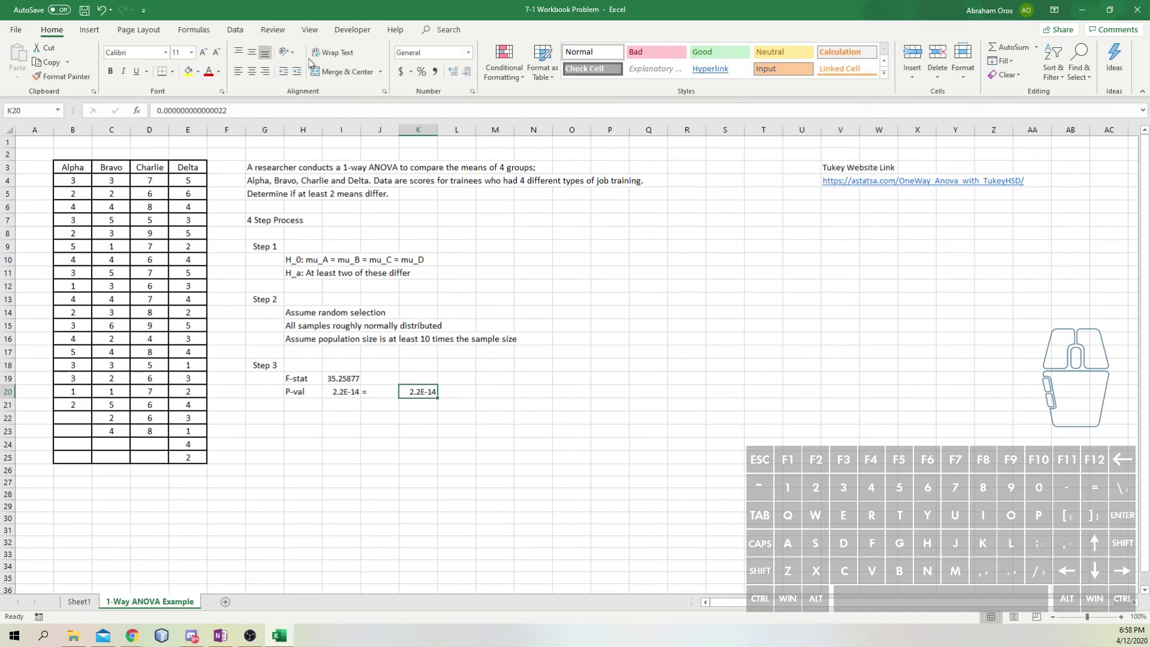
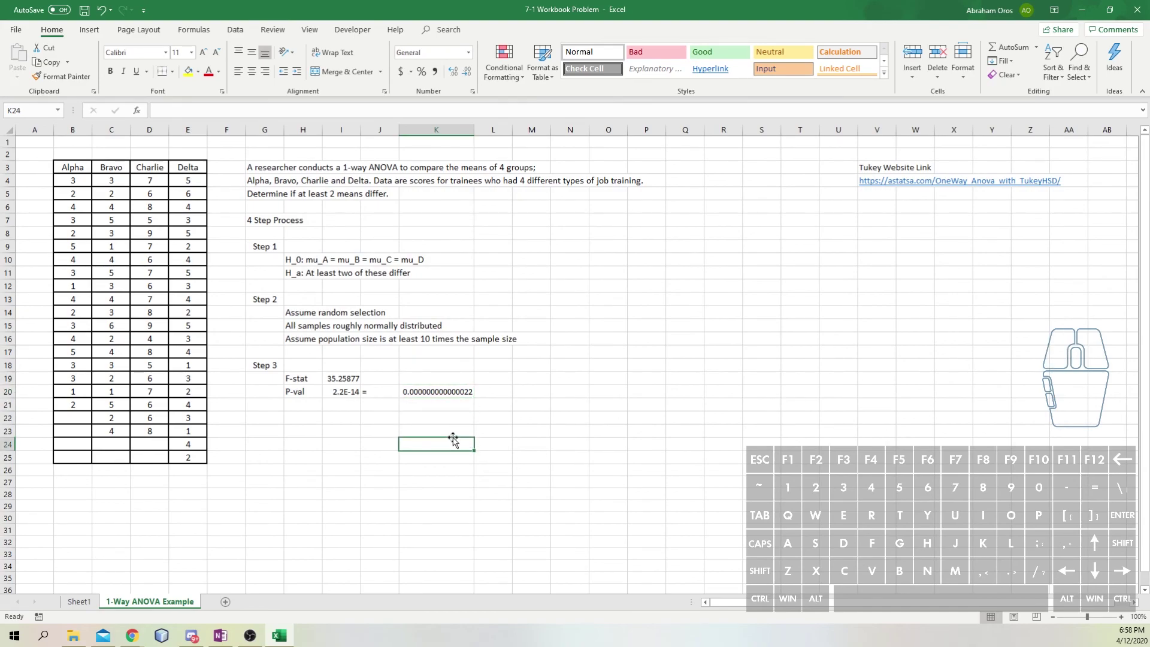
- Add the Step 4 heading in G22 of the write-up
click(264, 414)
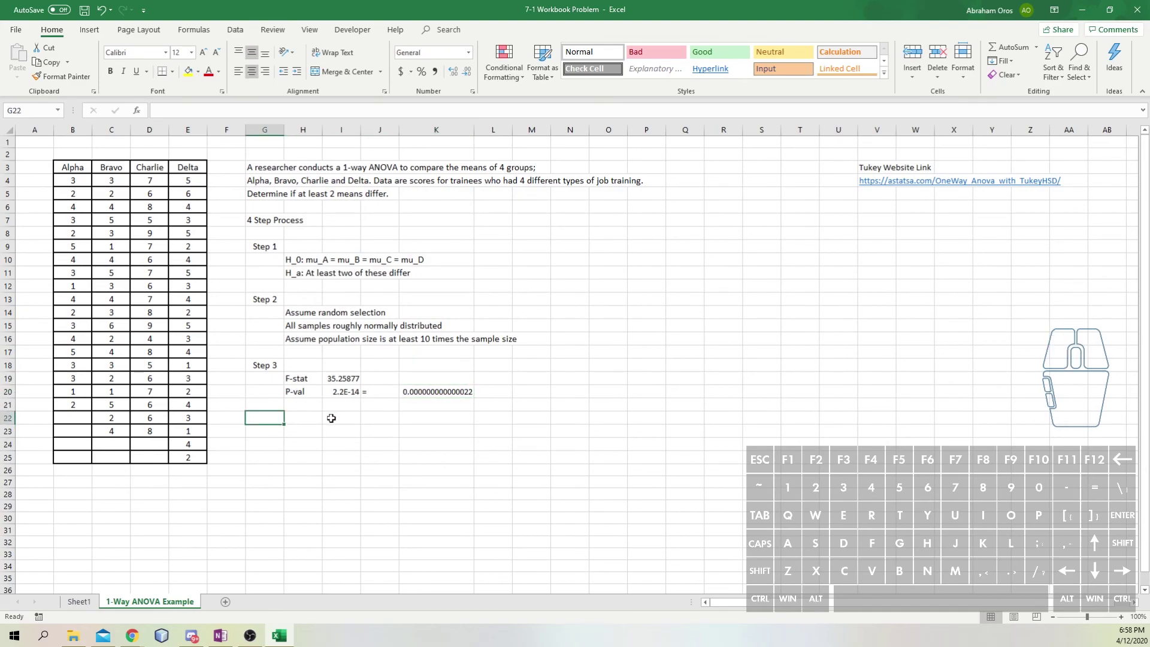
key(space)
key(4)
key(Return)
key(Right)
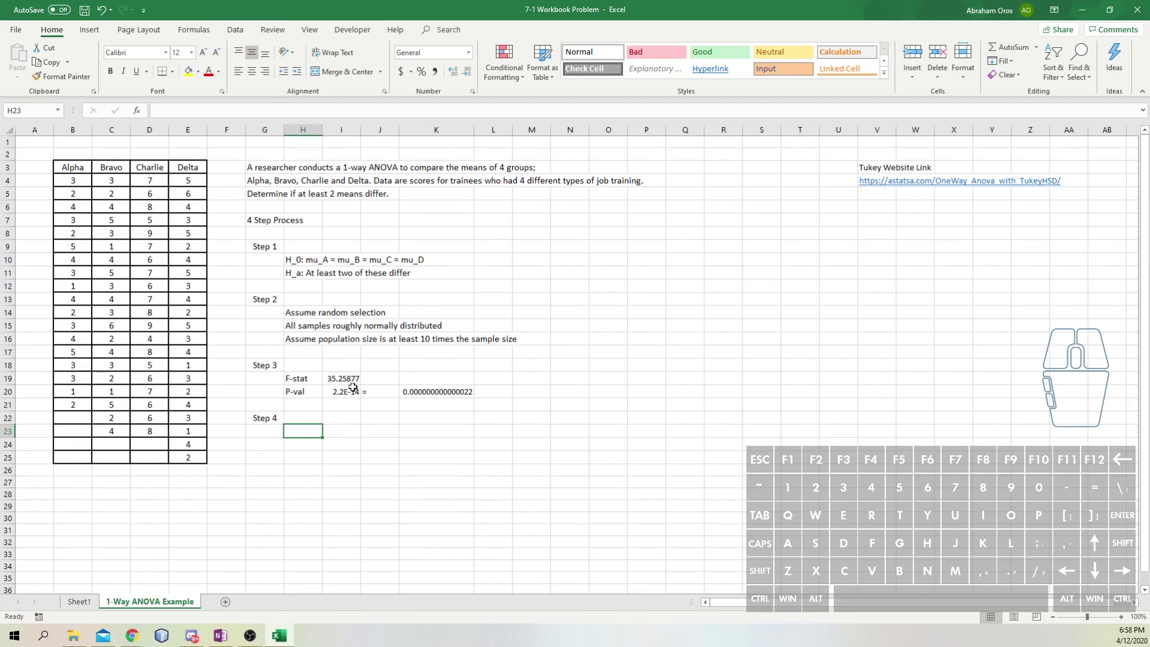
- Write the conclusion 'Reject the Null Hypothesis' under Step 4 in H23
key(space)
key(space)
key(space)
key(BackSpace)
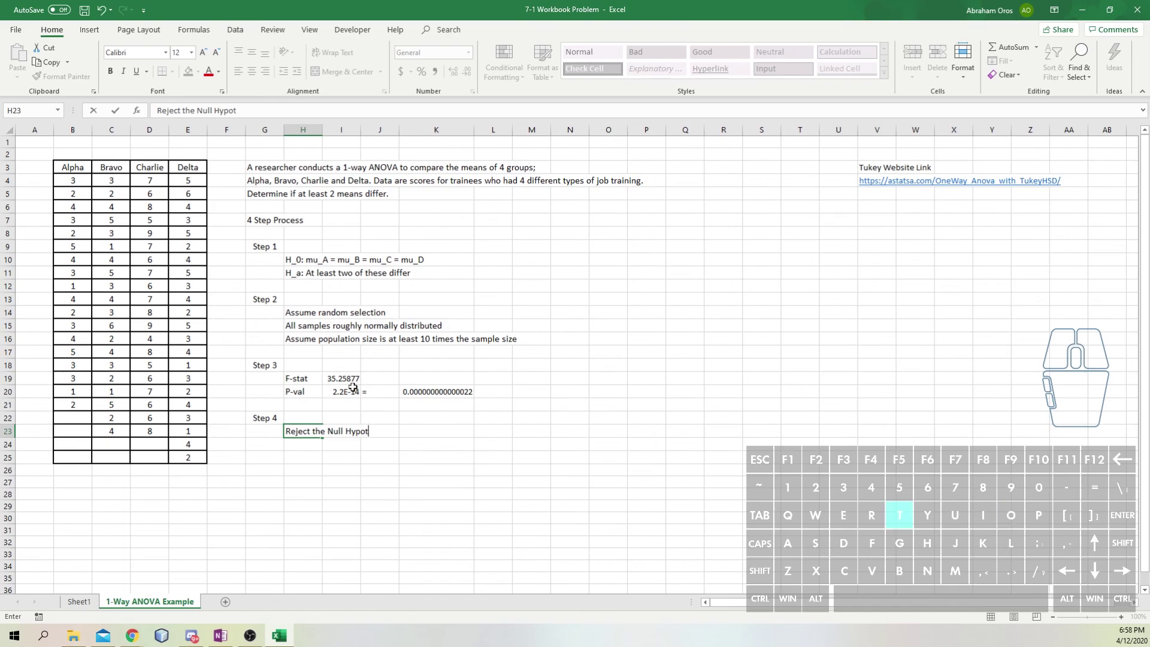
key(Return)
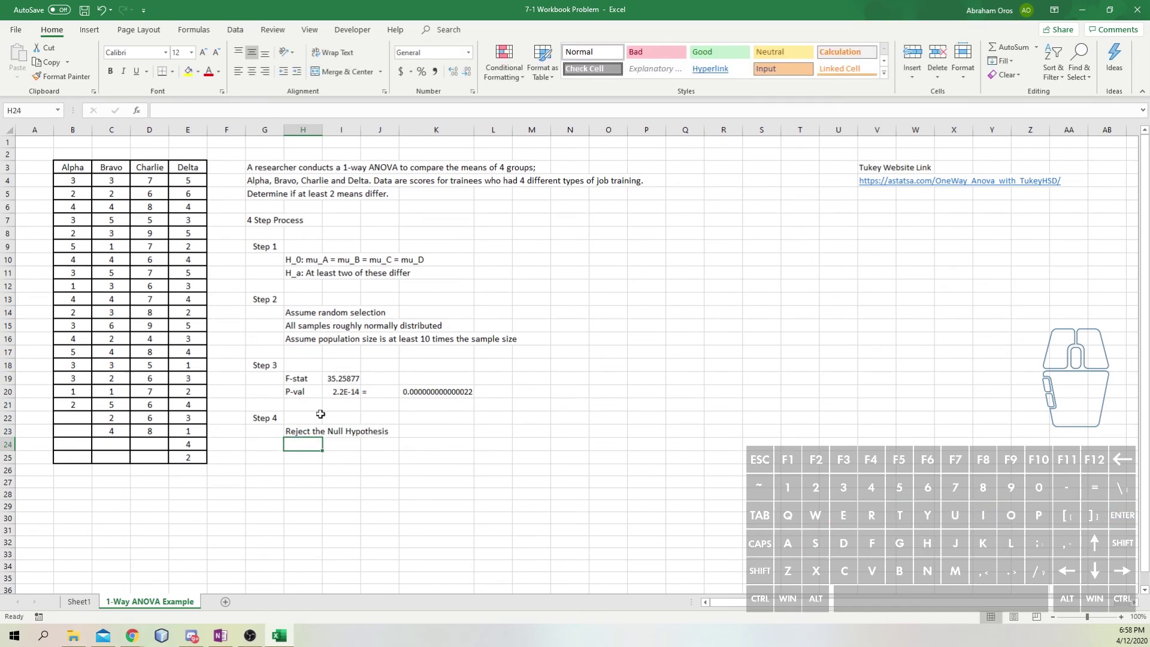
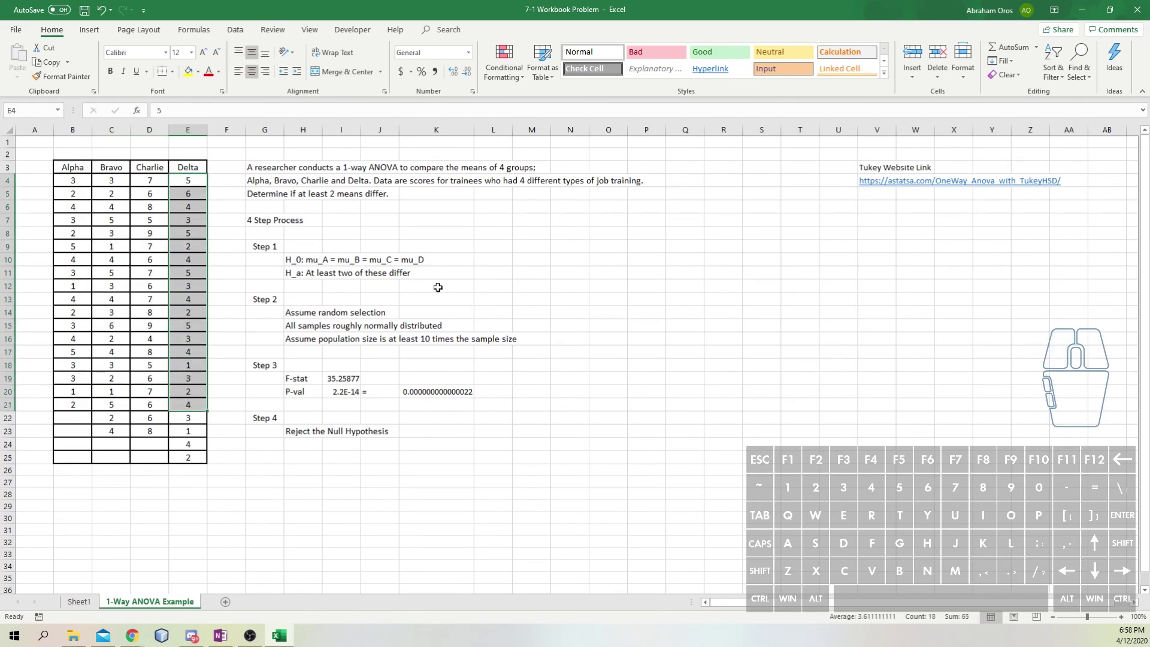
- Review the Delta column, F-stat value and written conclusion cells
click(337, 283)
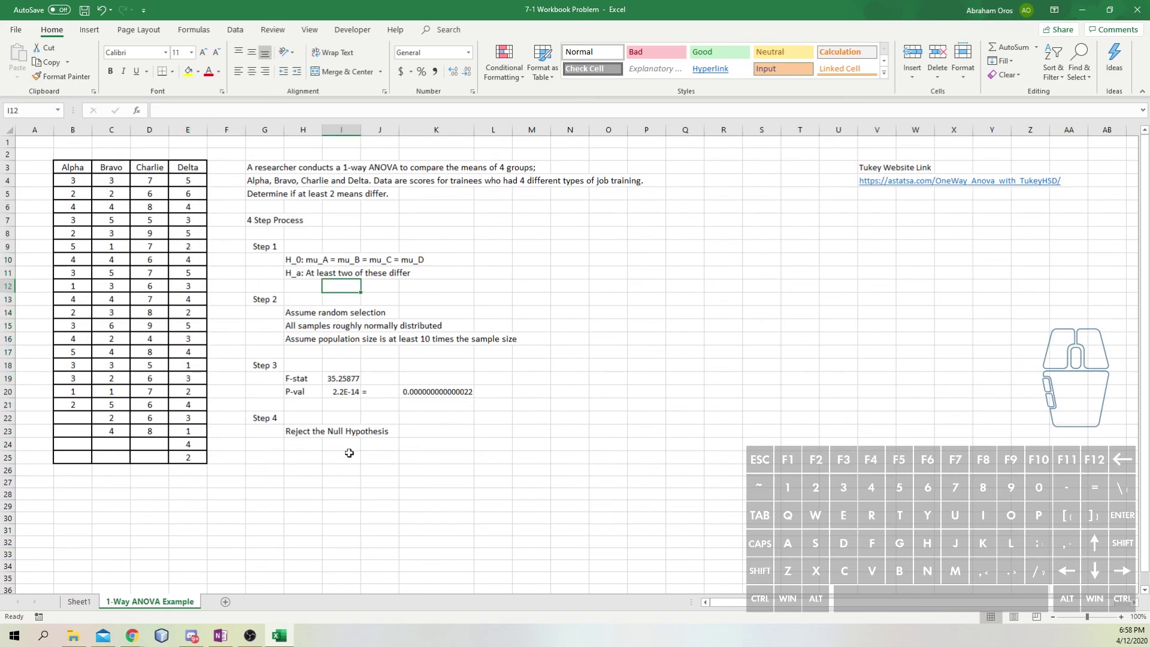
click(273, 459)
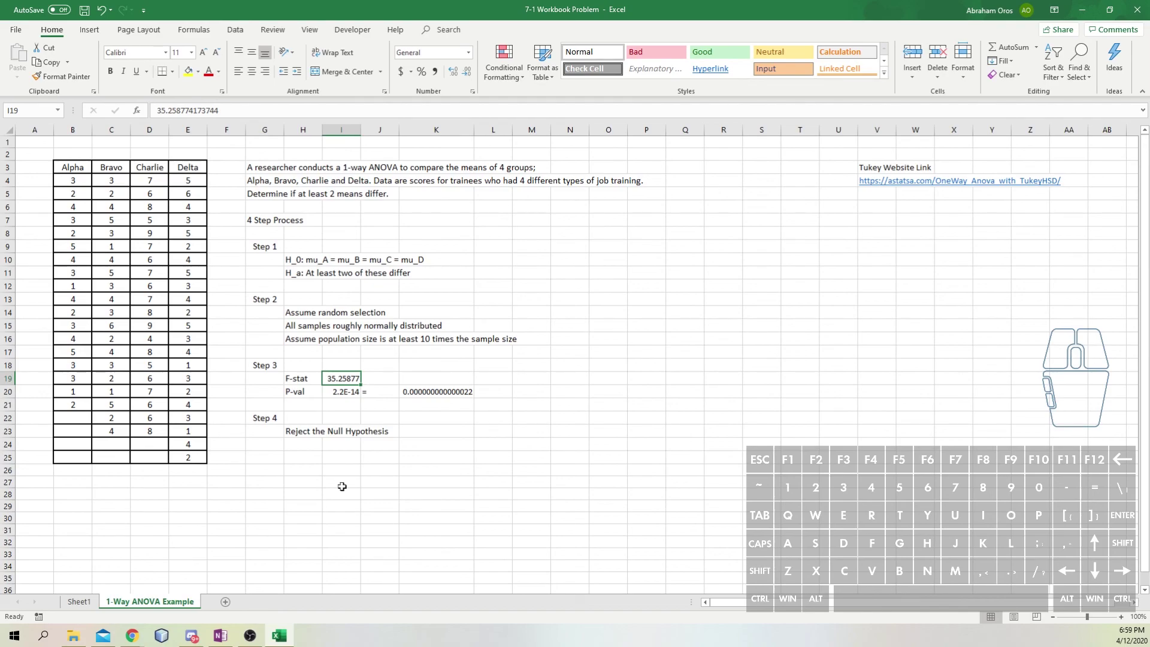
click(307, 431)
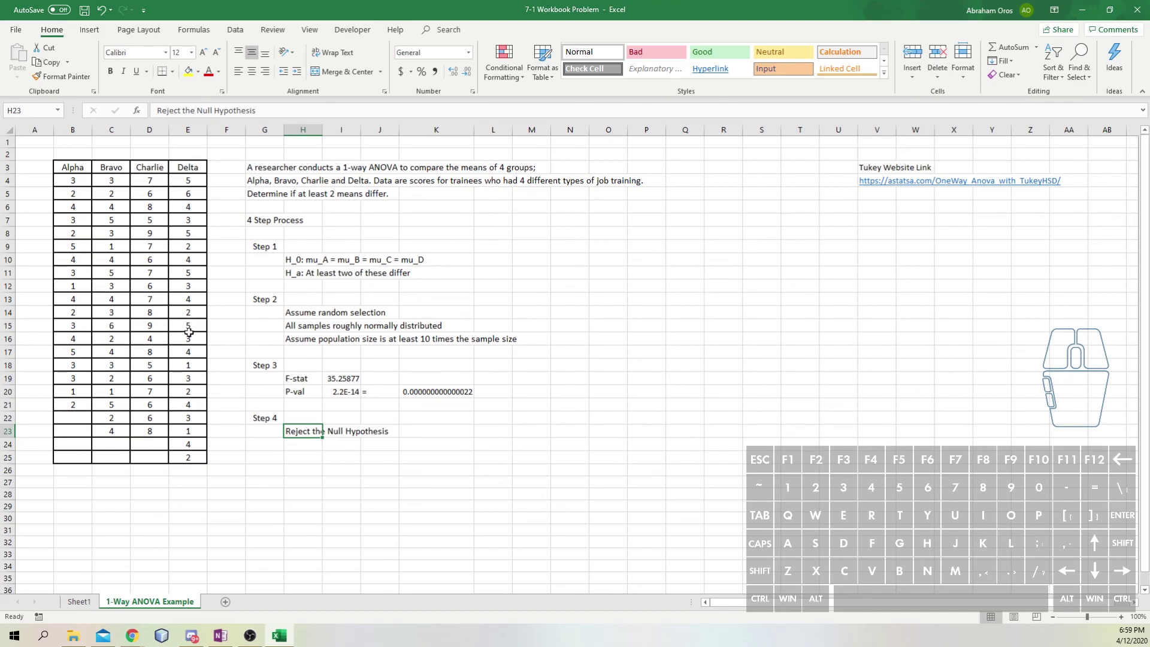
click(774, 270)
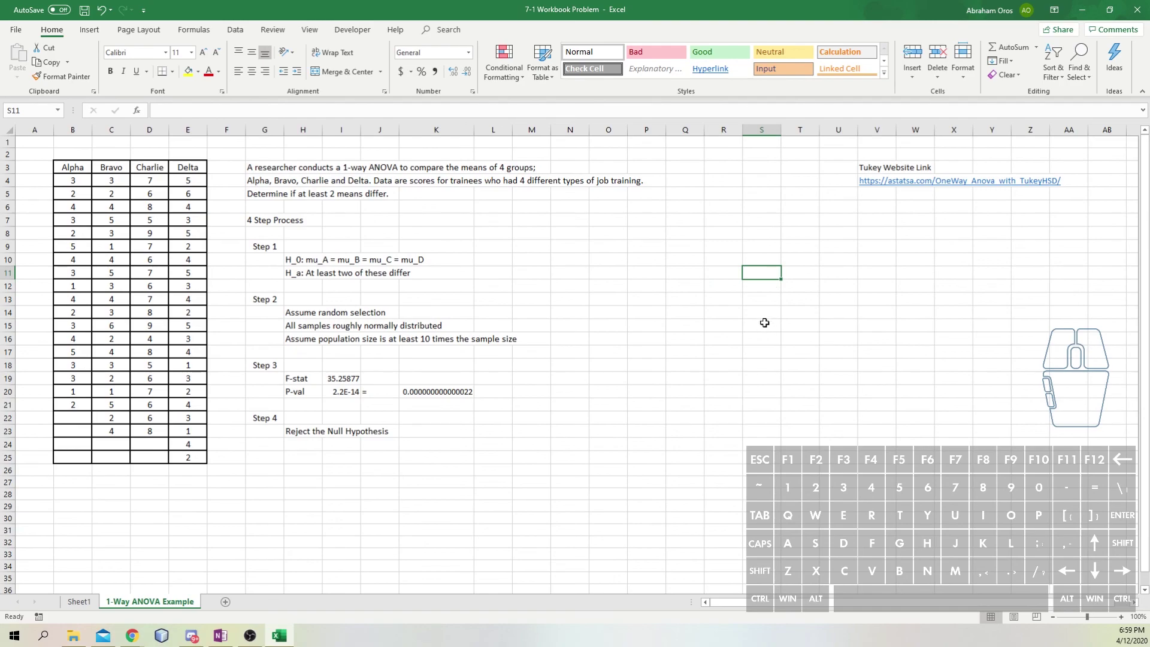
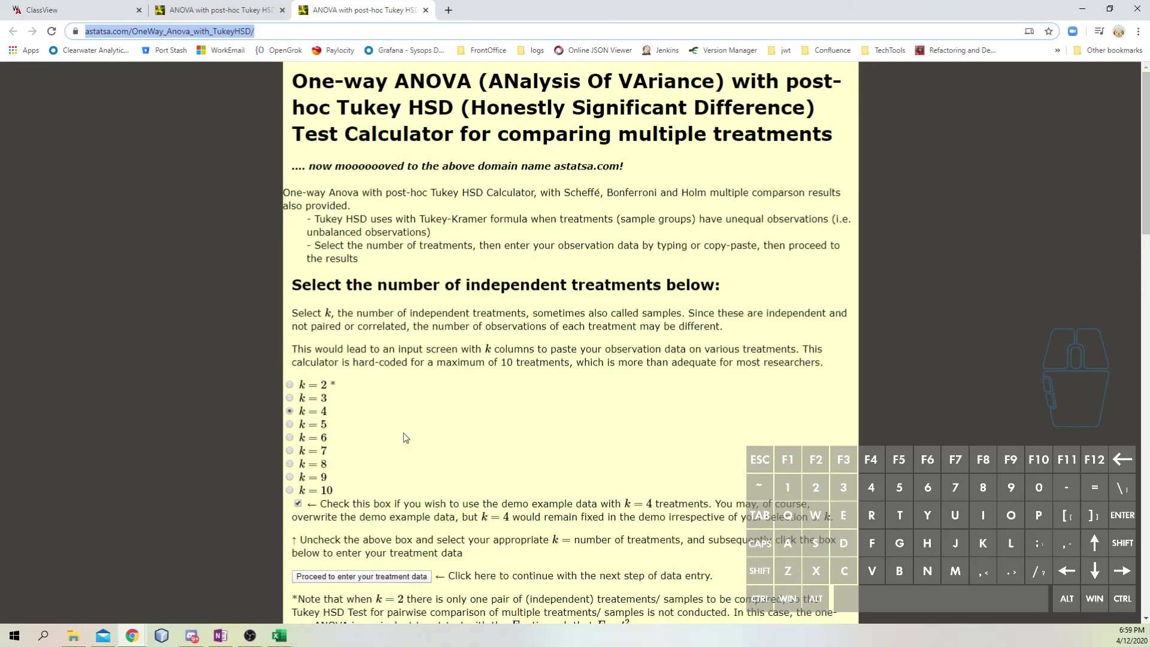
- Copy the Alpha scores and snap the astatsa.com calculator to the right half beside Excel
scroll(down, 3)
scroll(up, 3)
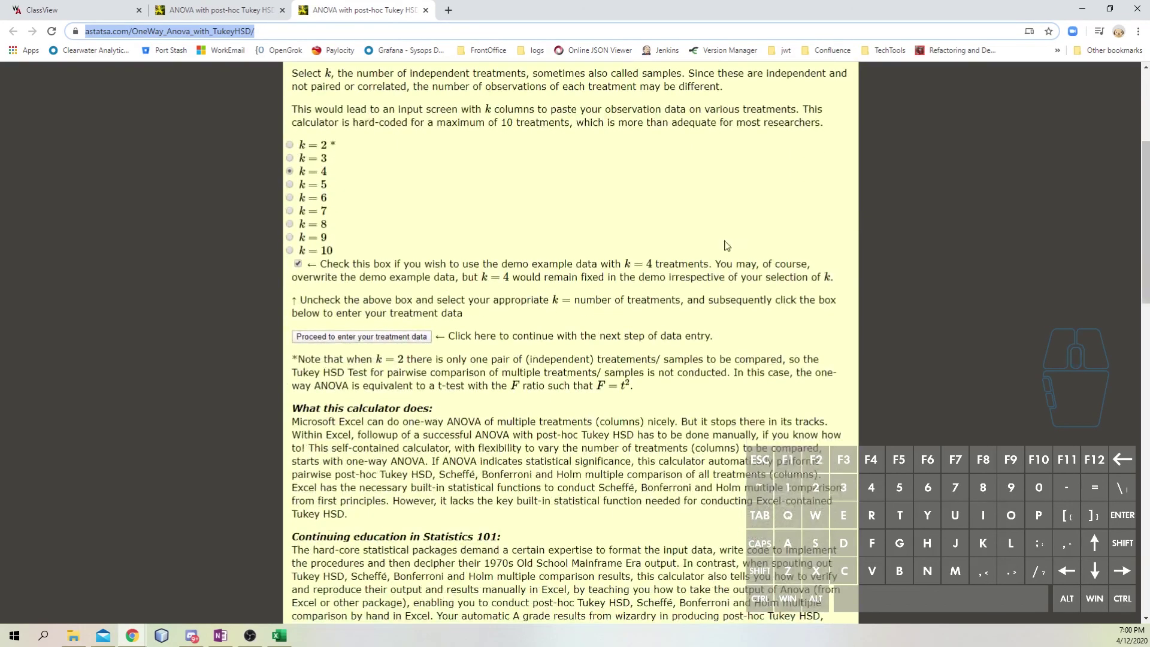
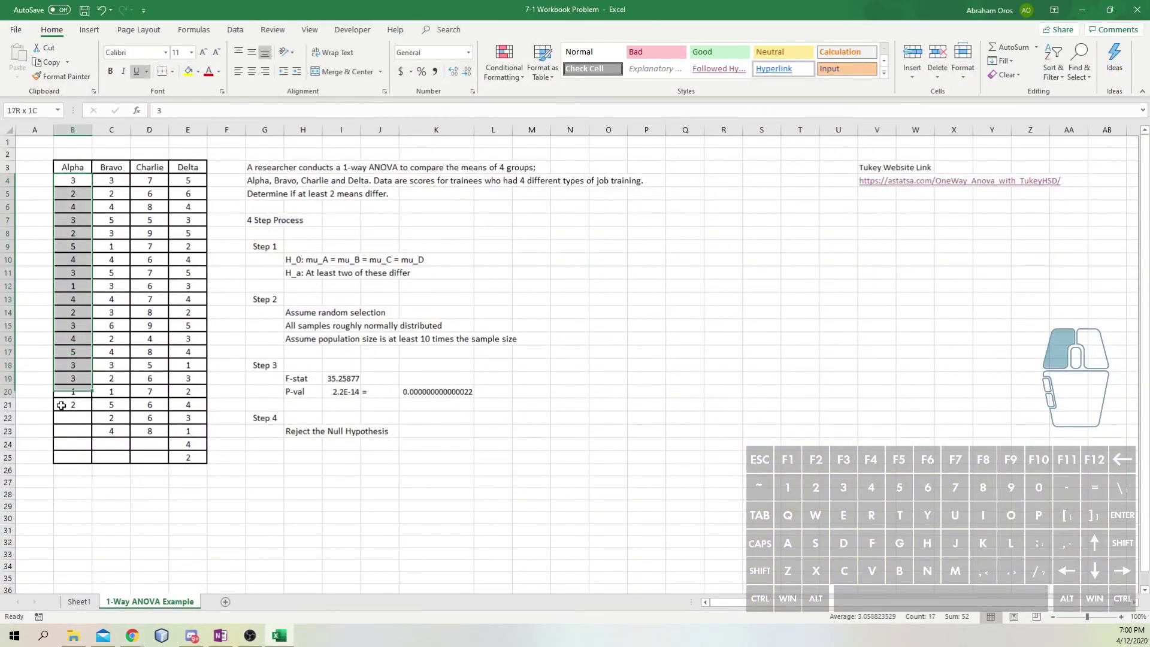
key(ctrl+c)
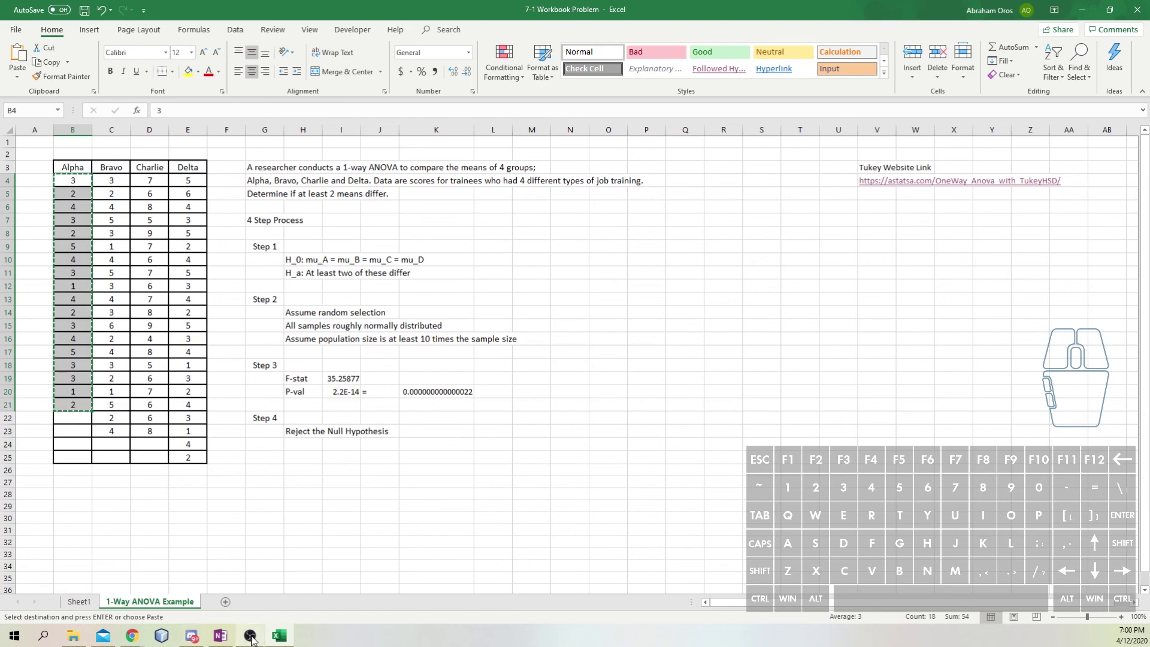
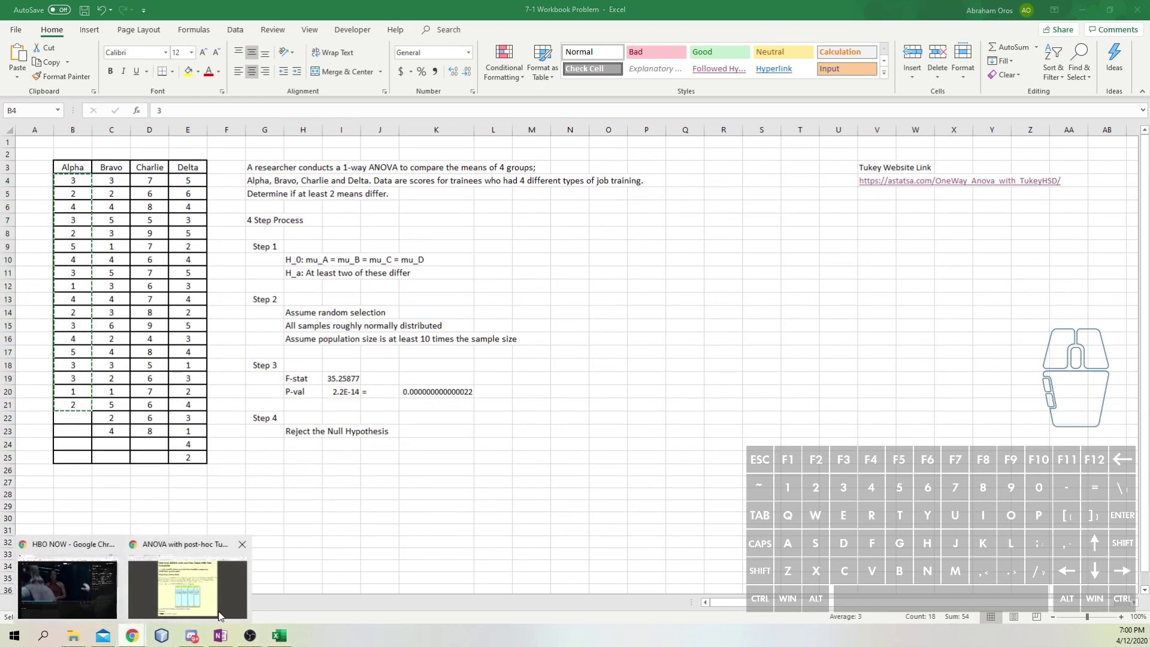
click(199, 587)
key(super+Right)
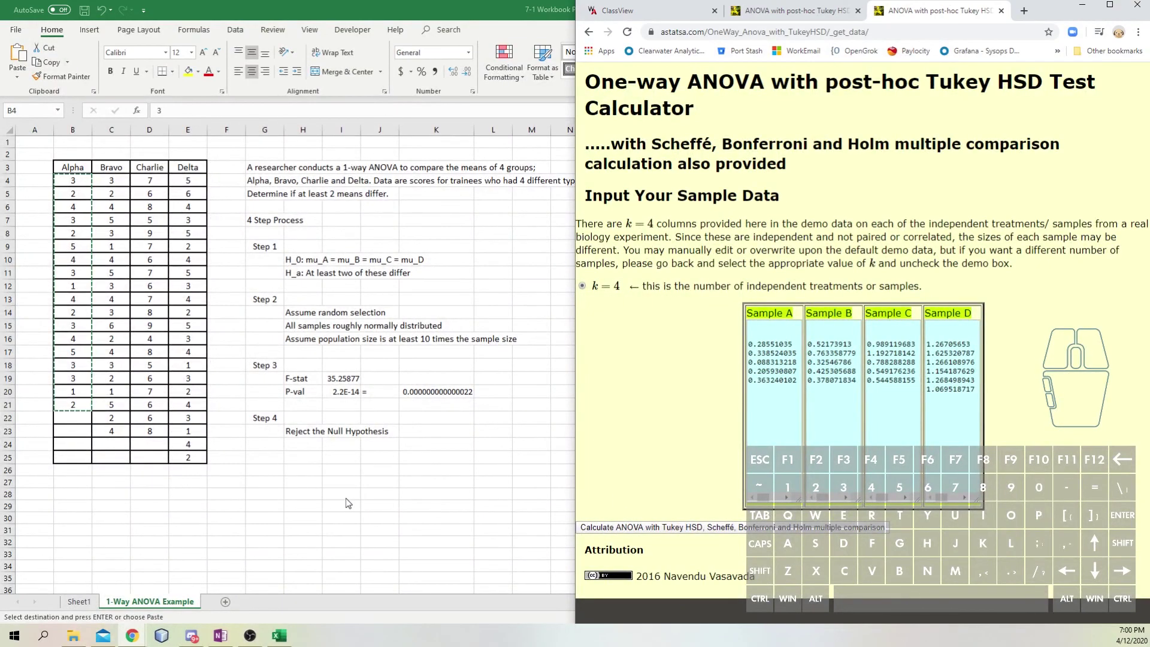
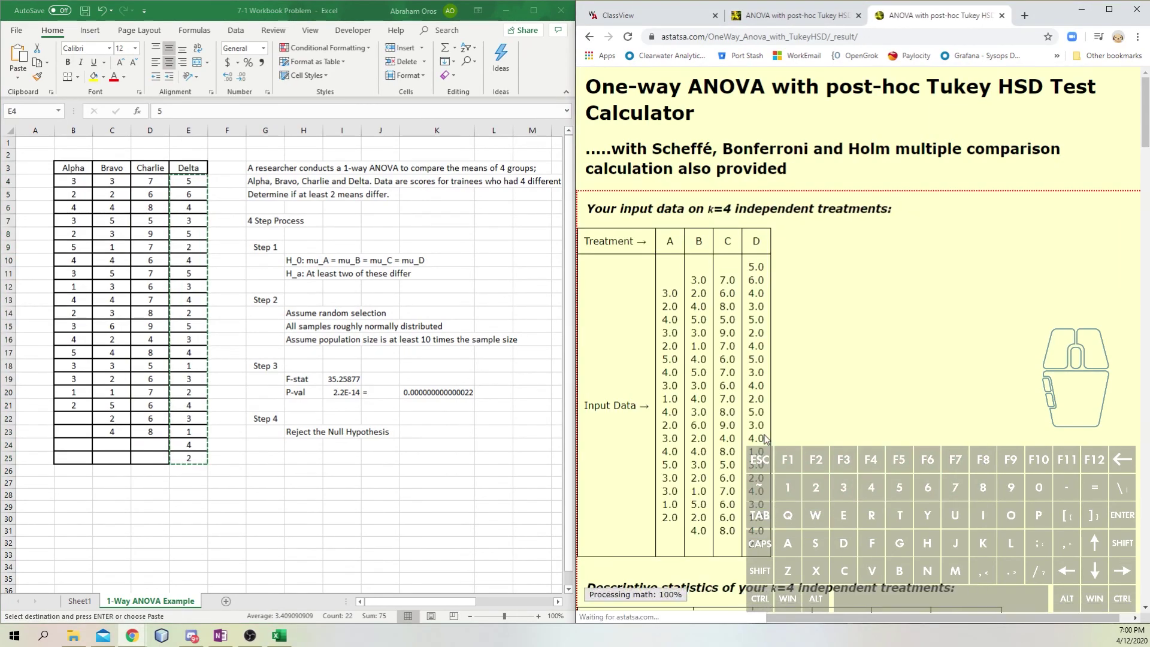
- Scroll the astatsa.com results down to the ANOVA table and Tukey HSD section
scroll(down, 3)
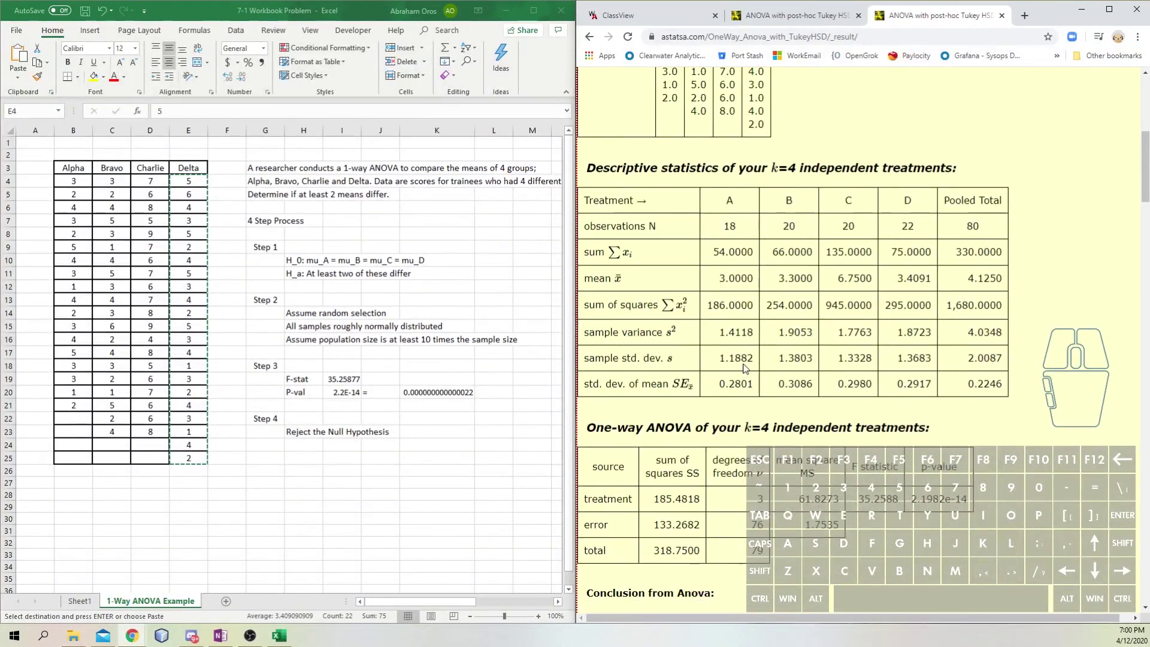
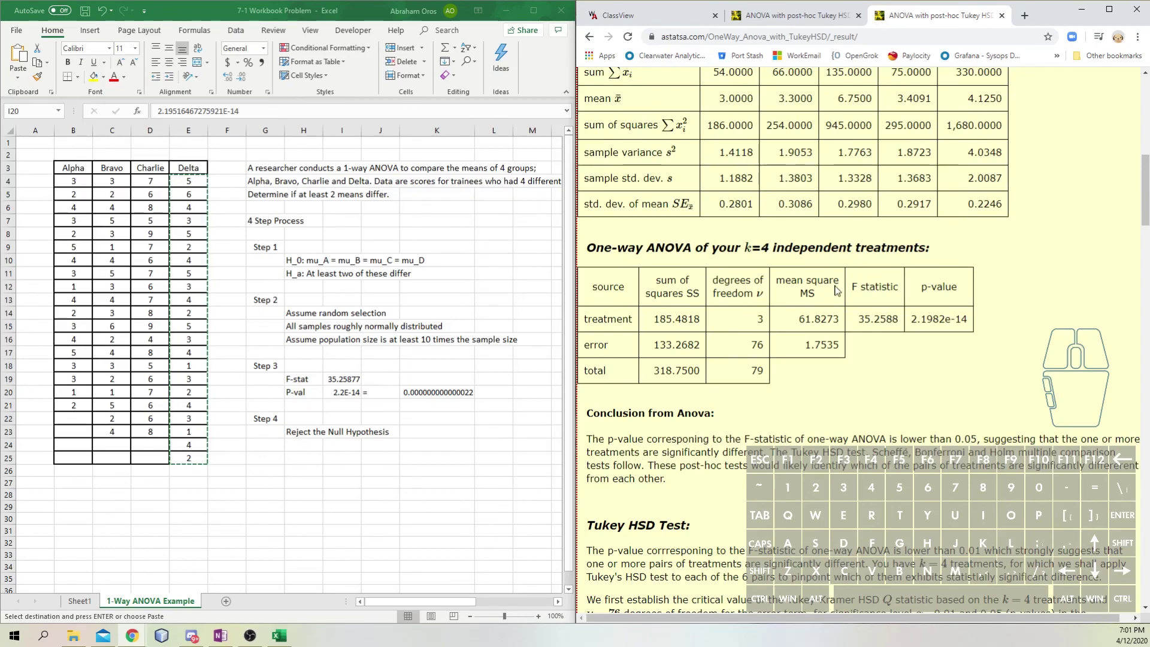
middle_click(839, 290)
scroll(down, 3)
middle_click(839, 290)
middle_click(839, 290)
middle_click(839, 290)
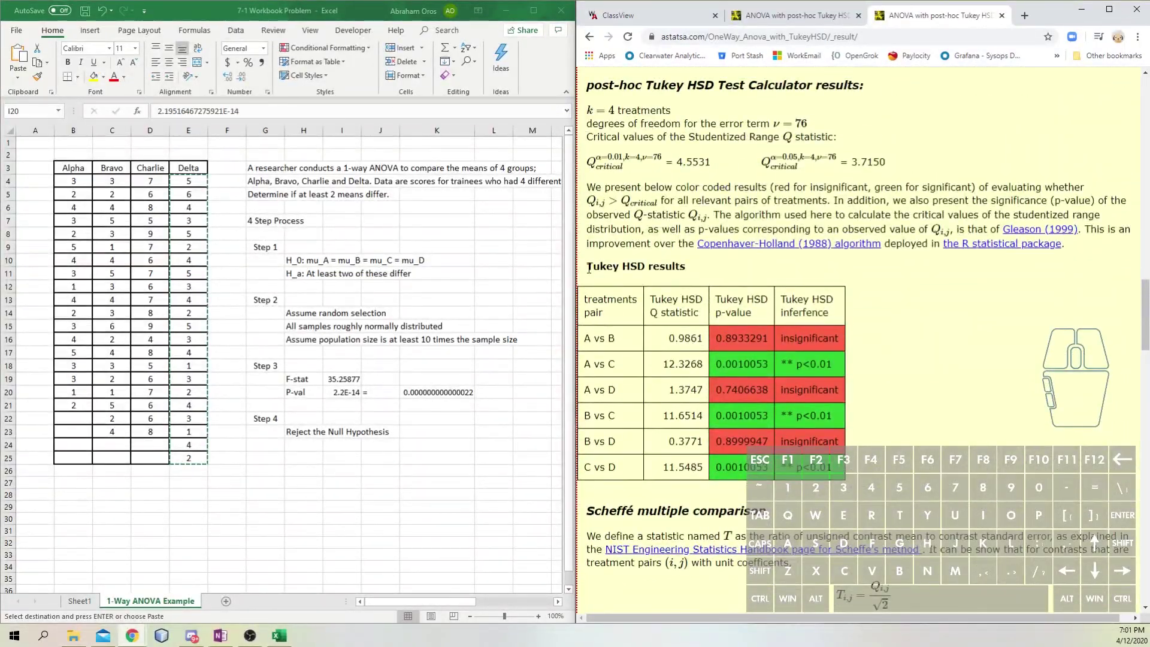
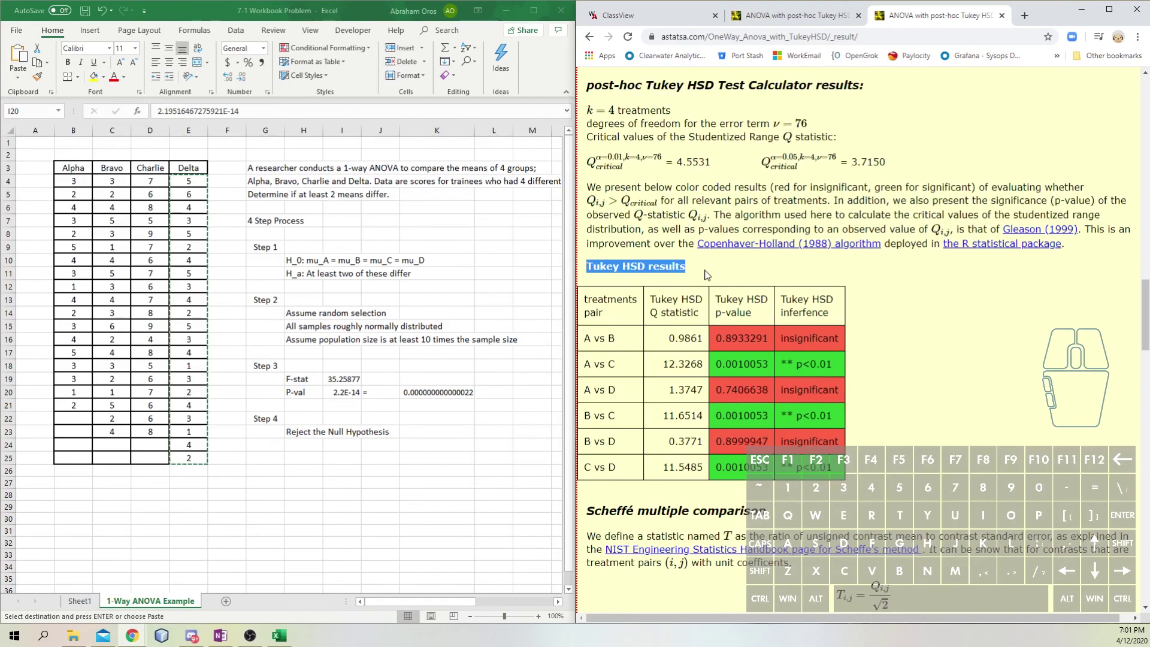
click(707, 274)
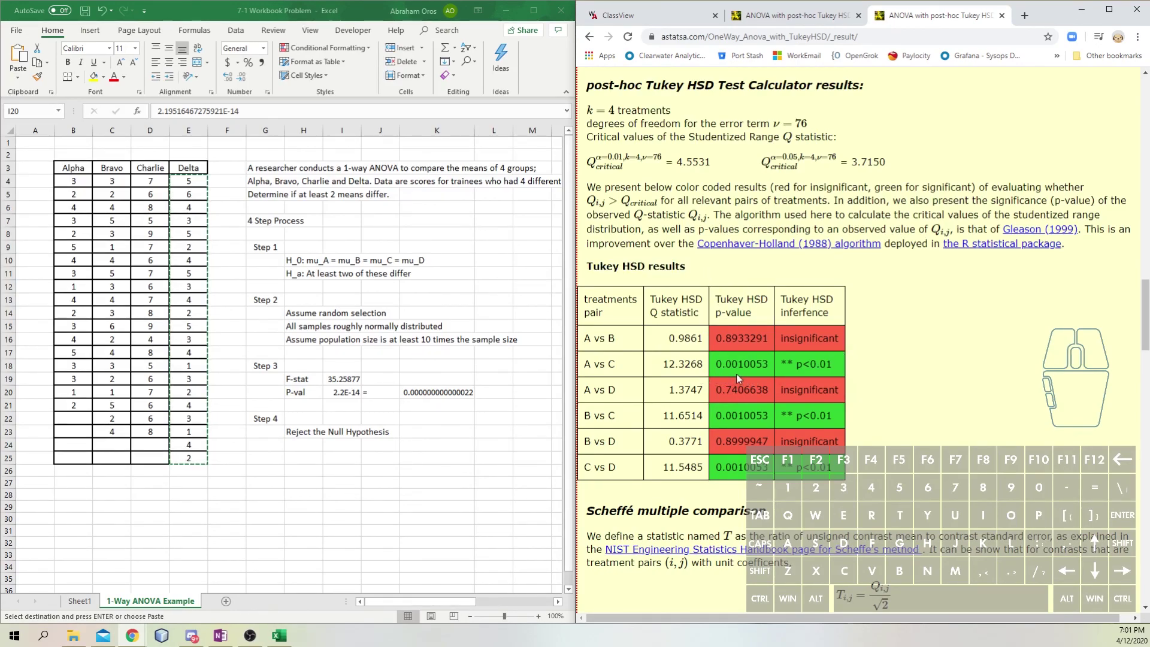
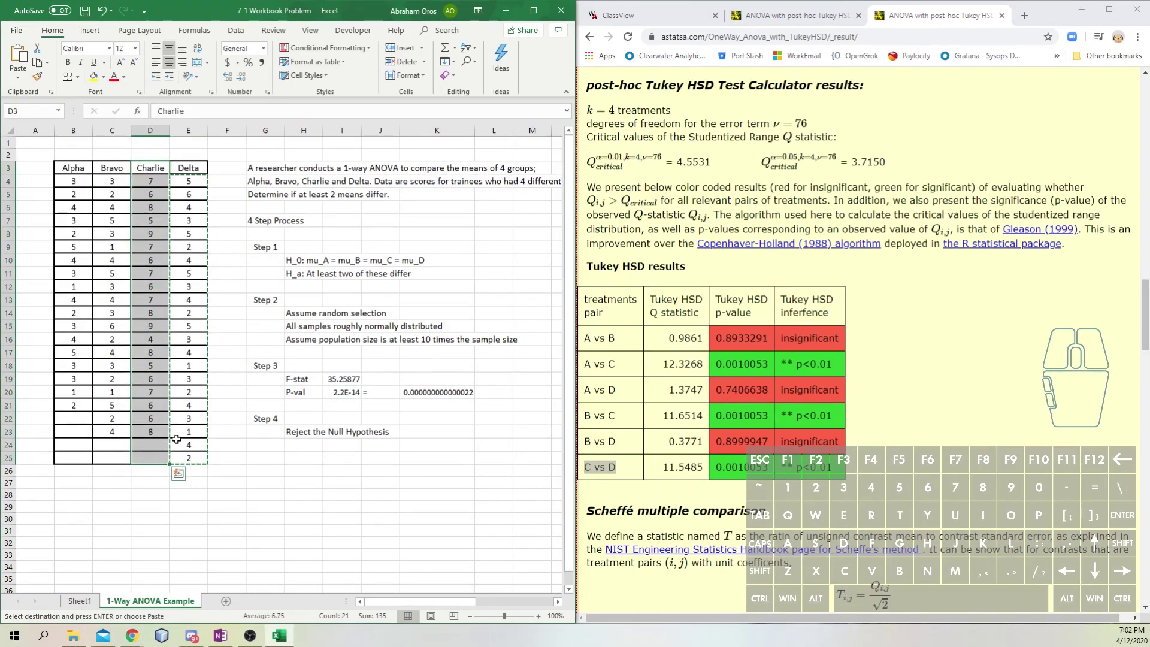
- Fill the Charlie column D3:D25 with yellow highlight
click(98, 82)
click(155, 500)
click(154, 476)
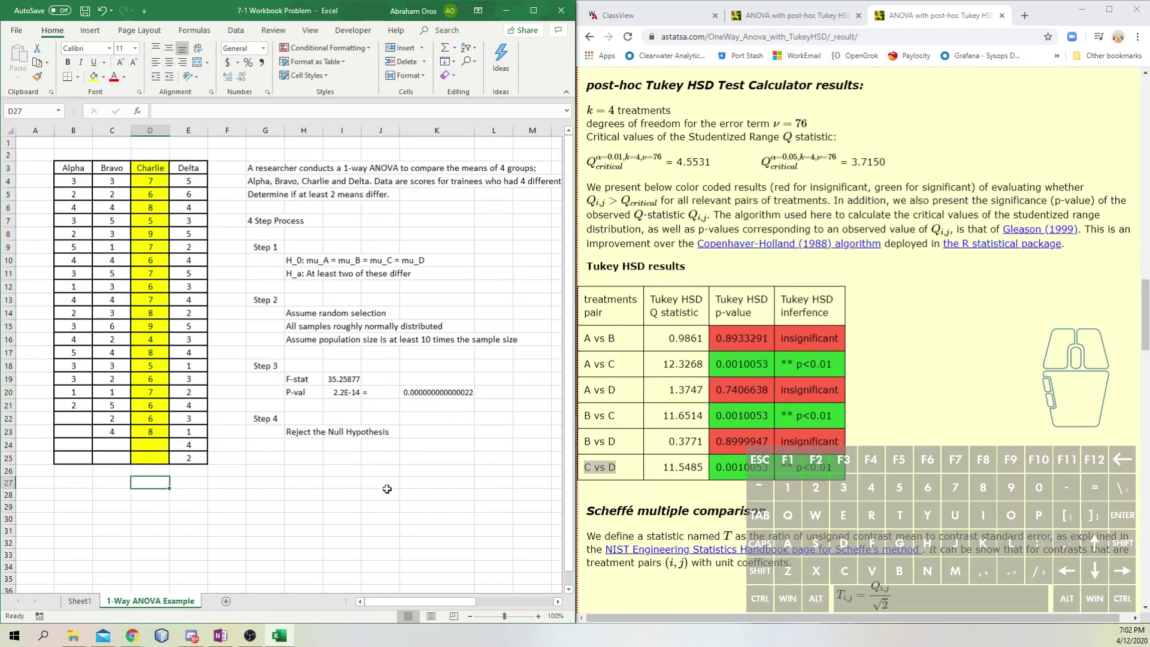
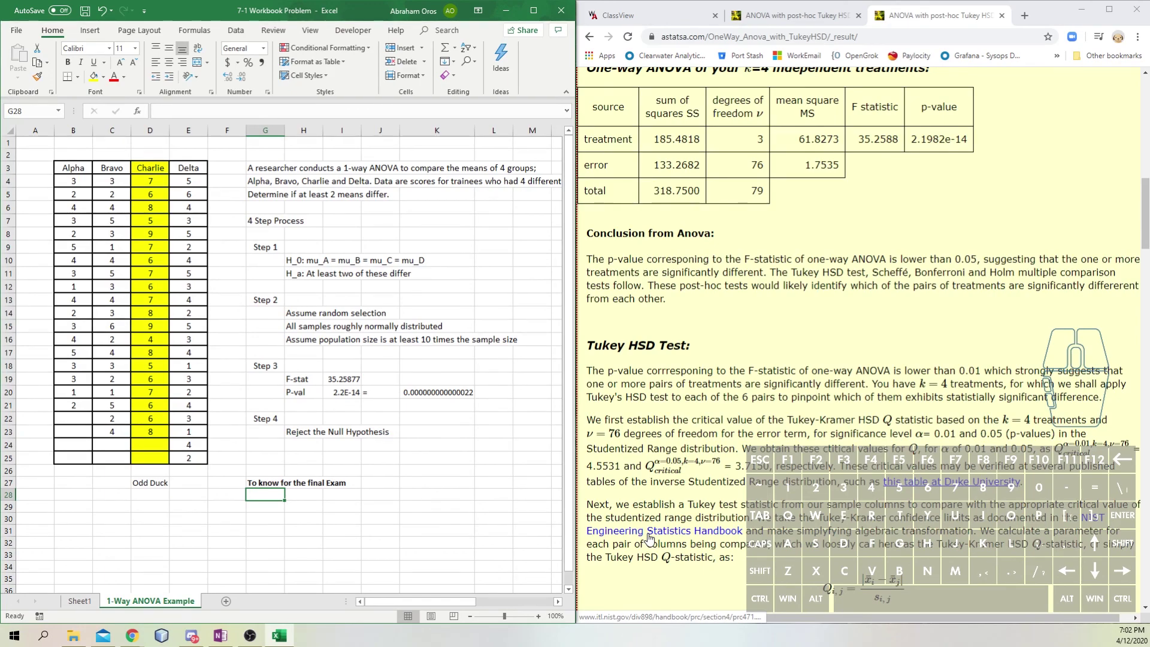
- Add final-exam notes 1 '4 step process' and 2 'Tukey HSD Test' in G28:G29
key(space)
key(4)
key(space)
key(space)
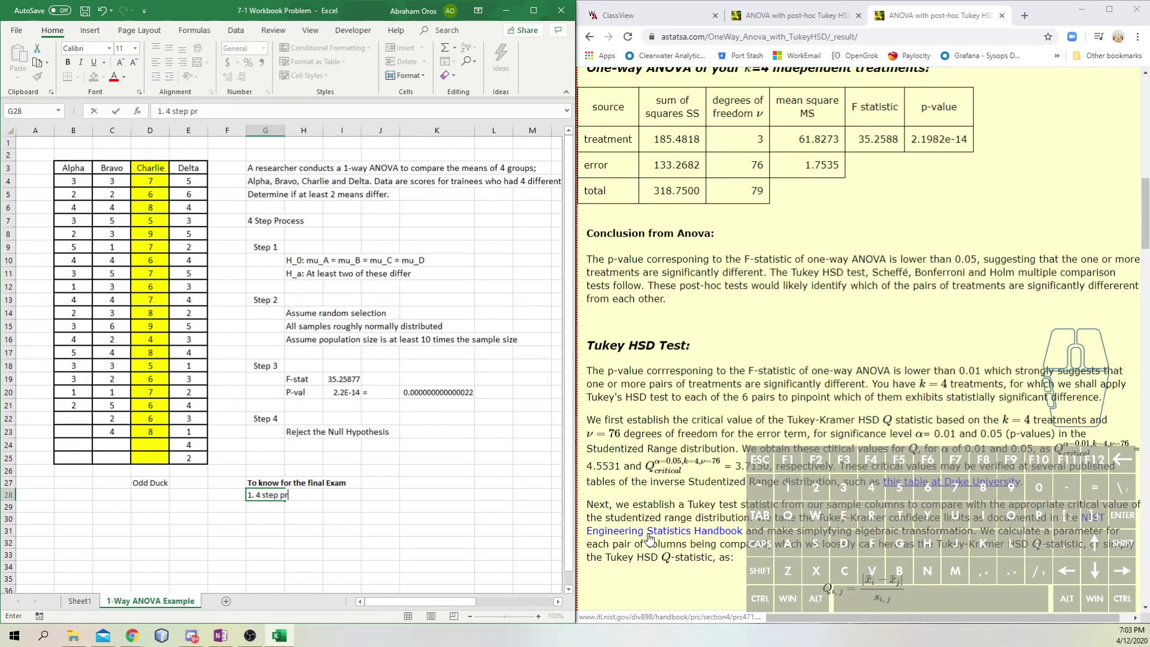
key(Return)
key(space)
key(k)
key(y)
key(space)
key(BackSpace)
key(space)
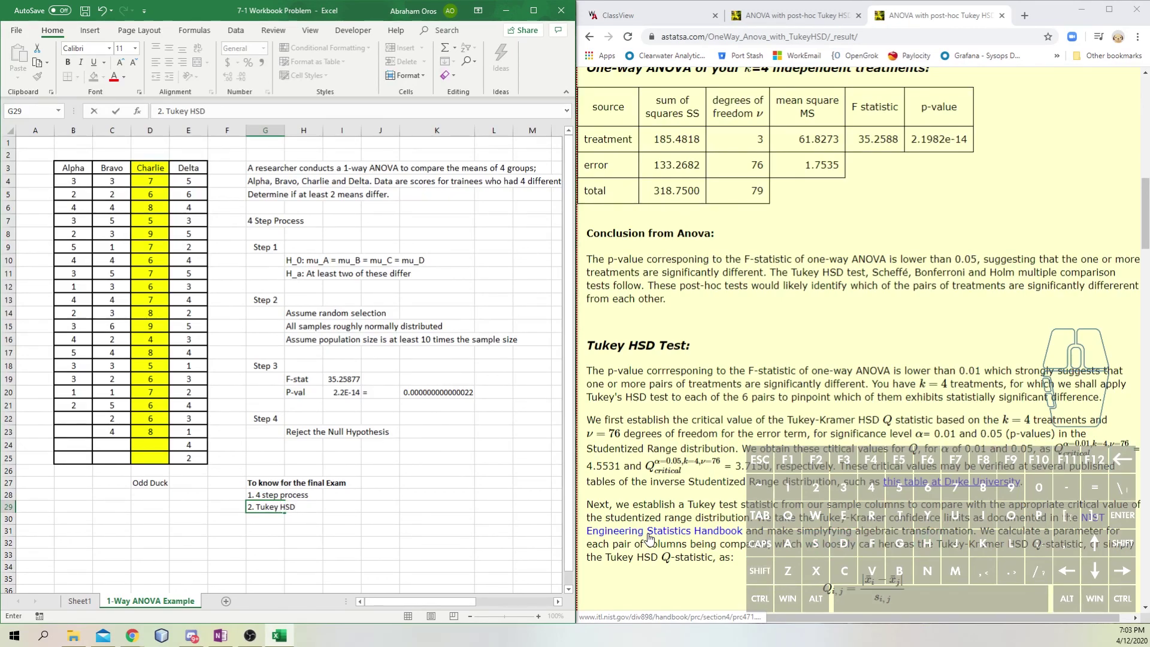
key(space)
key(Return)
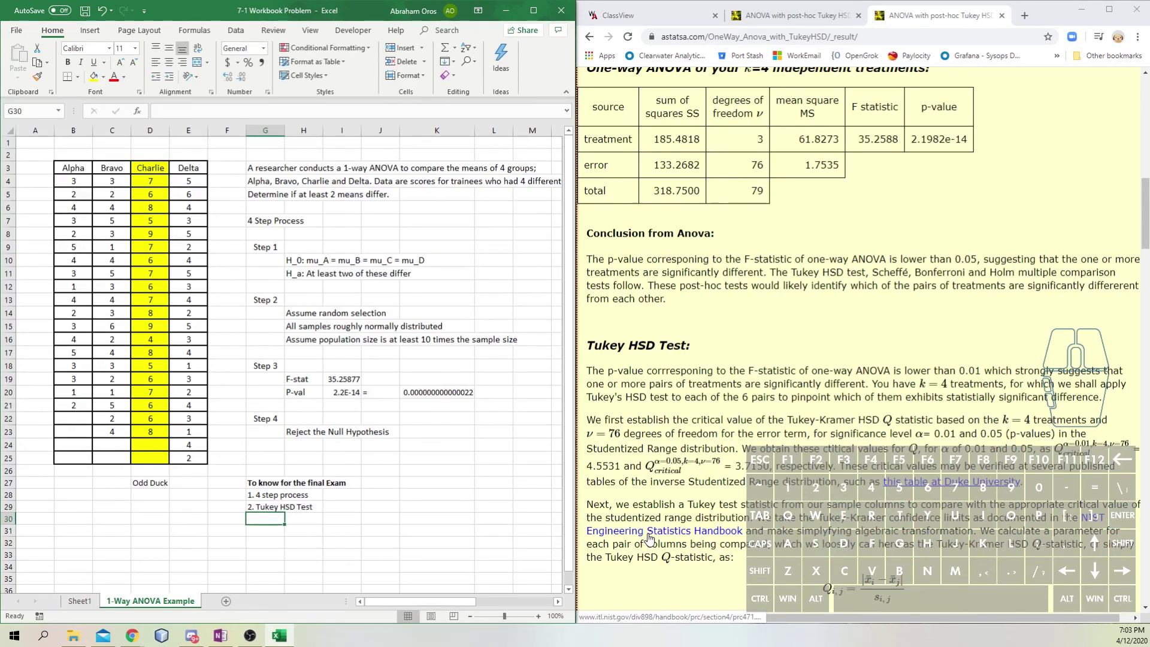
- Start note 3 in G30 reading 'MSE vs MSG ....'
key(3)
key(.)
key(space)
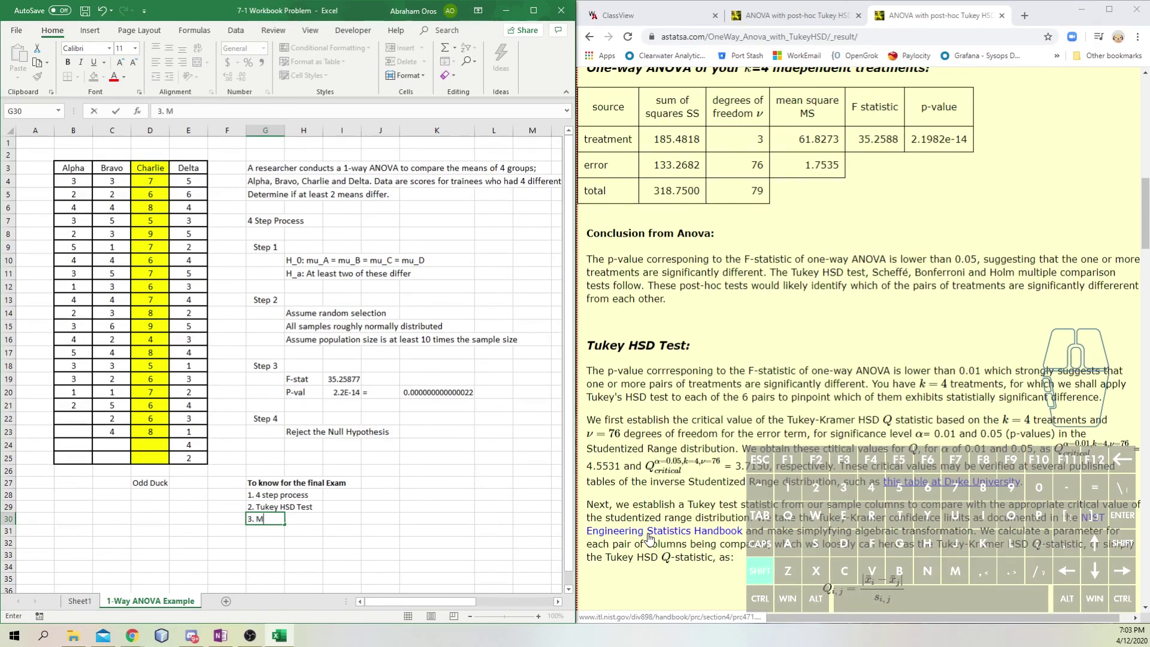
key(shift+space)
key(space)
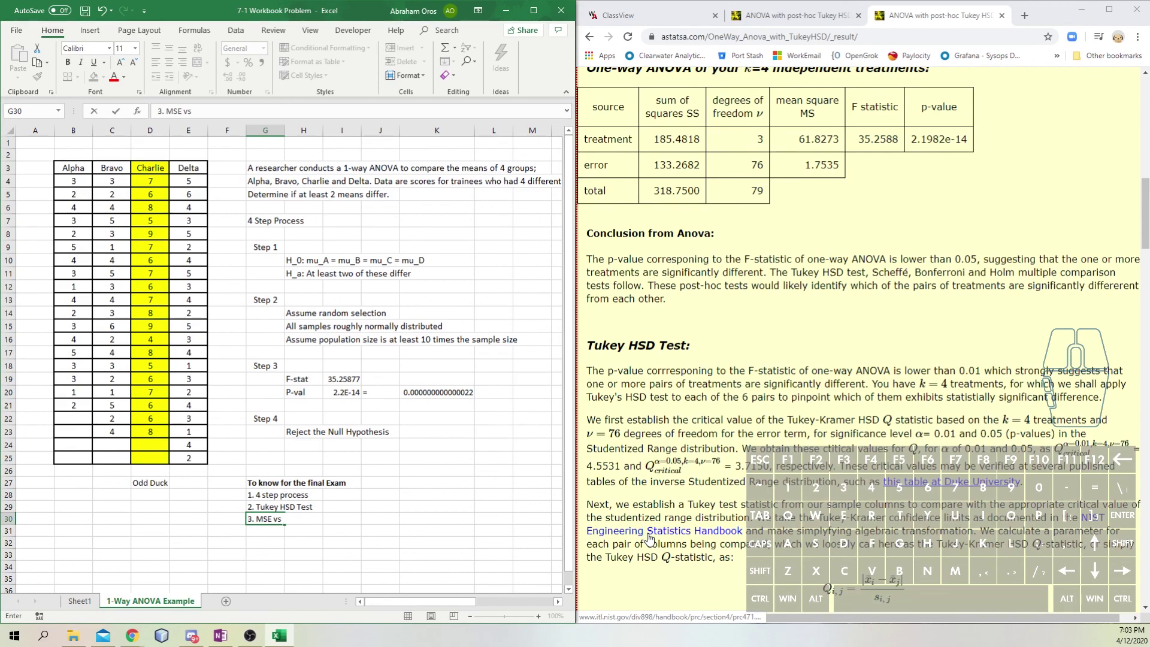
key(shift+m)
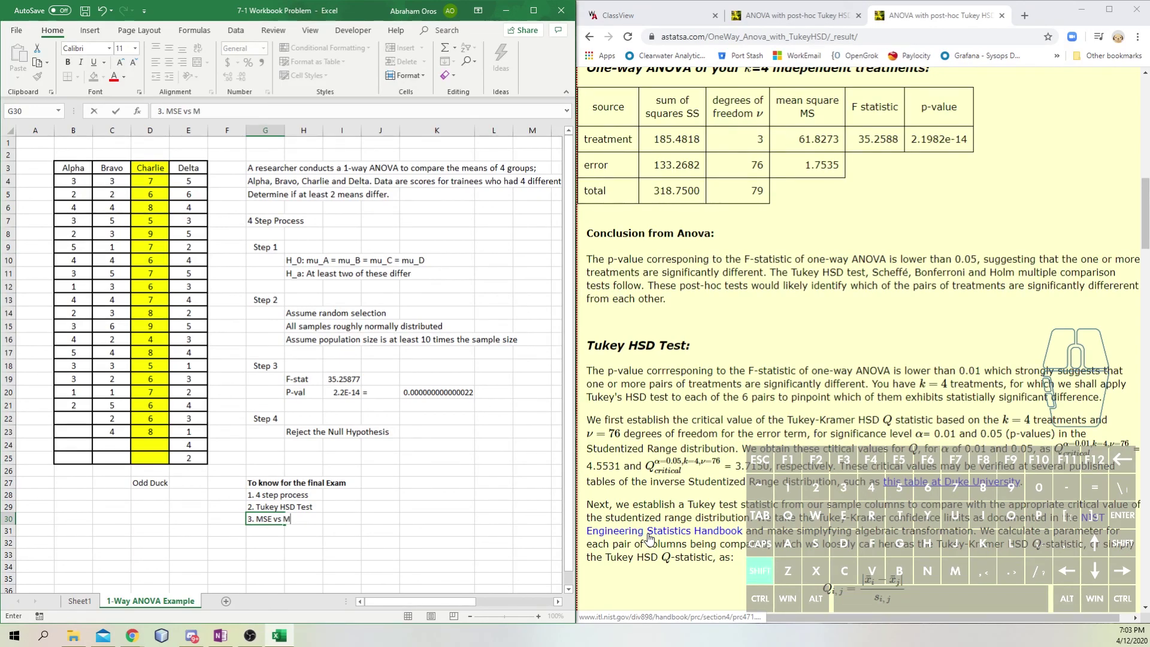
key(space)
key(space)
key(space)
key(.)
key(.)
key(.)
key(.)
key(space)
key(space)
key(space)
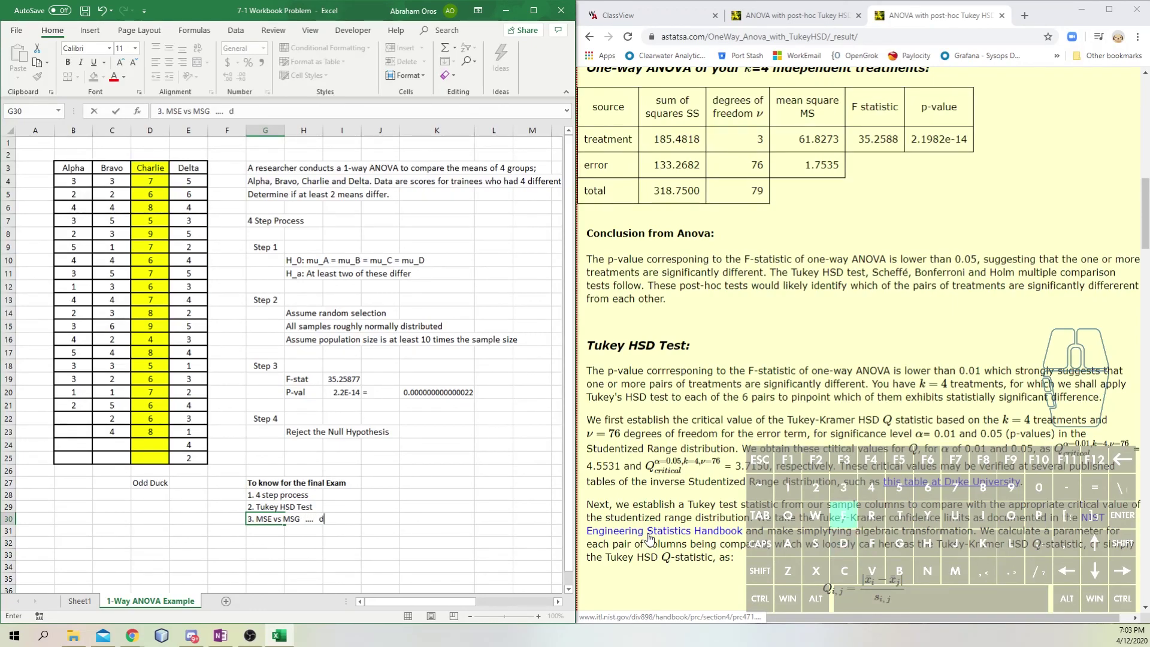
- Finish note 3 with 'Definition only', noting the calculation need not be memorized
key(space)
key(BackSpace)
key(BackSpace)
key(BackSpace)
key(space)
key(space)
key(space)
key(space)
key(space)
key(space)
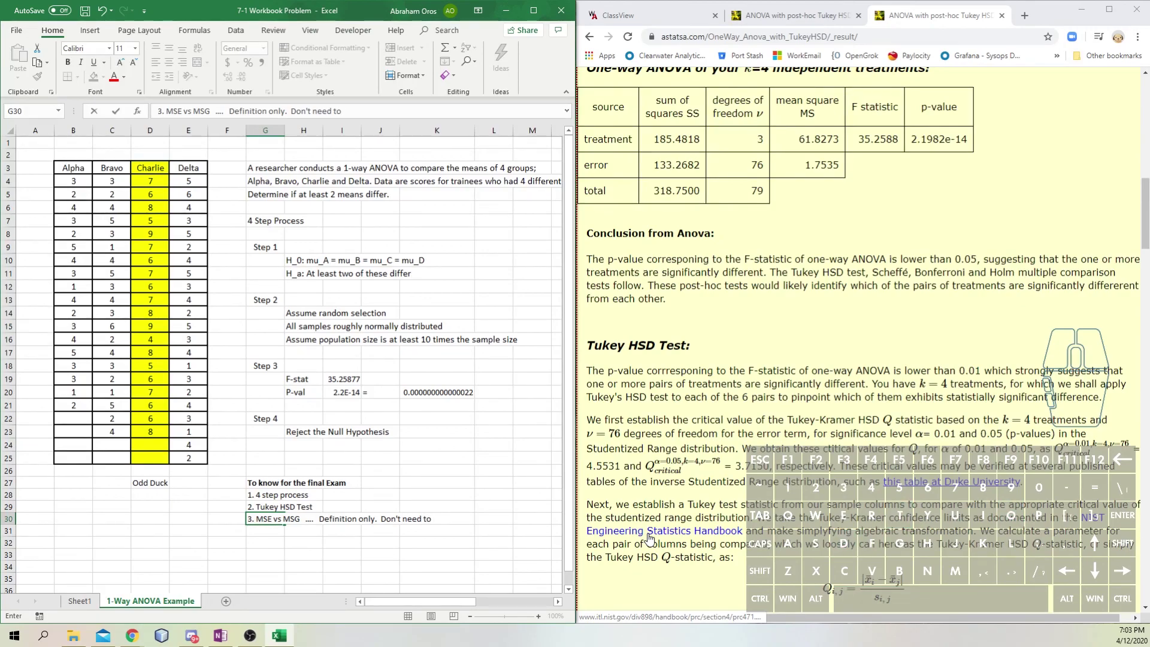
key(BackSpace)
key(BackSpace)
key(space)
key(space)
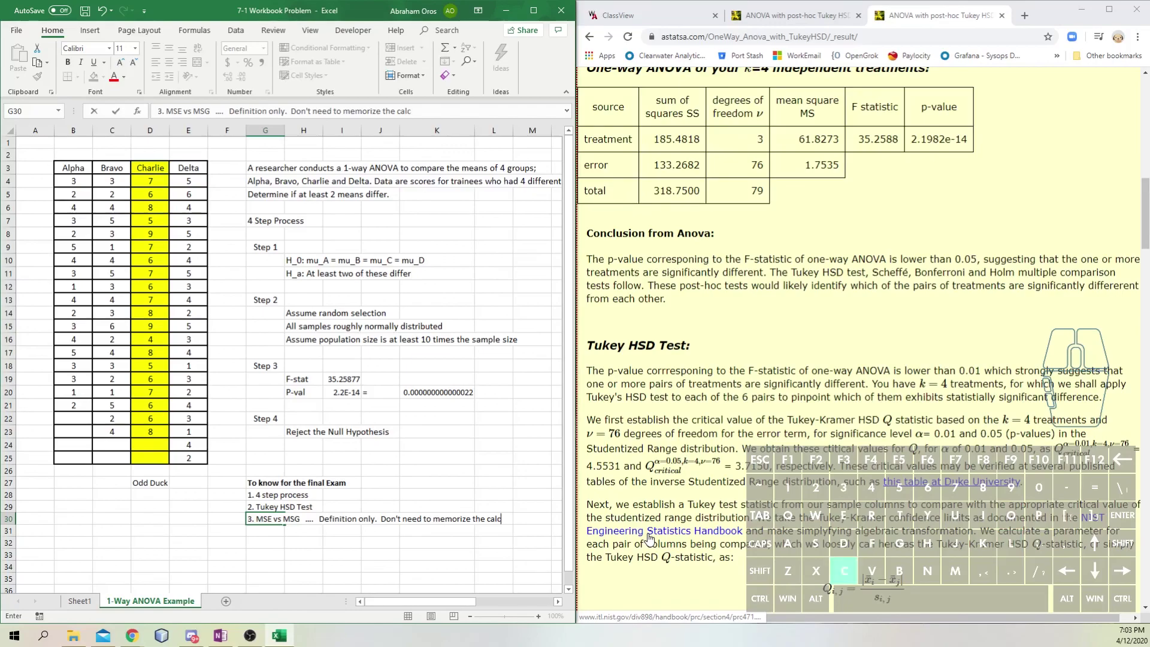
key(Return)
key(Down)
key(Up)
key(Down)
key(shift+m)
key(shift+e)
key(Return)
- Add MSE and MSG labels in G32 and G33 below the notes
key(shift+m)
key(shift+d)
key(shift+BackSpace)
key(Return)
key(Up)
key(Up)
key(Right)
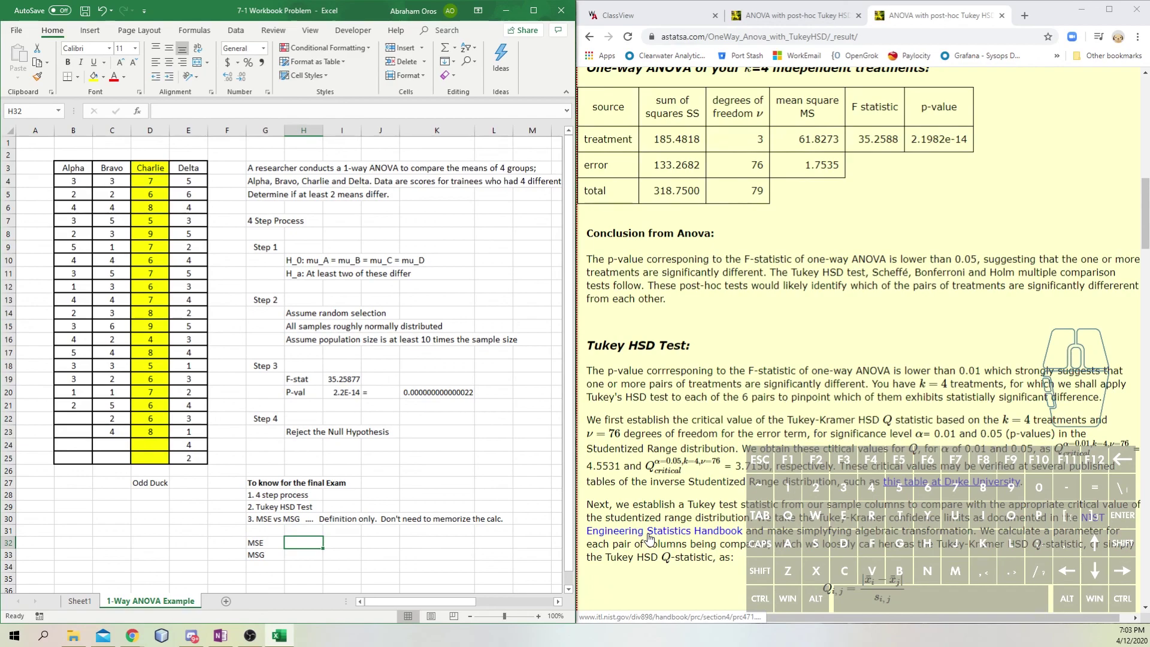
- Enter the MSE definition 'Measures the ave variance within groups' in H32
key(space)
key(BackSpace)
key(BackSpace)
key(BackSpace)
key(BackSpace)
key(space)
key(space)
key(space)
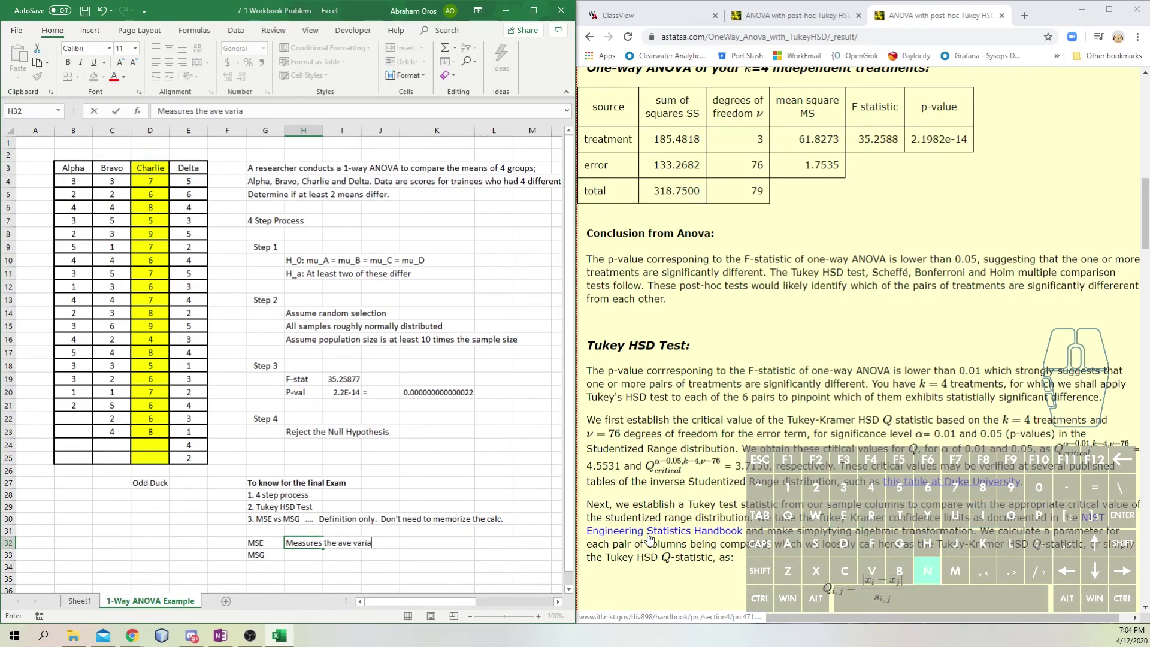
key(BackSpace)
key(BackSpace)
key(space)
key(b)
key(BackSpace)
key(BackSpace)
key(space)
key(Return)
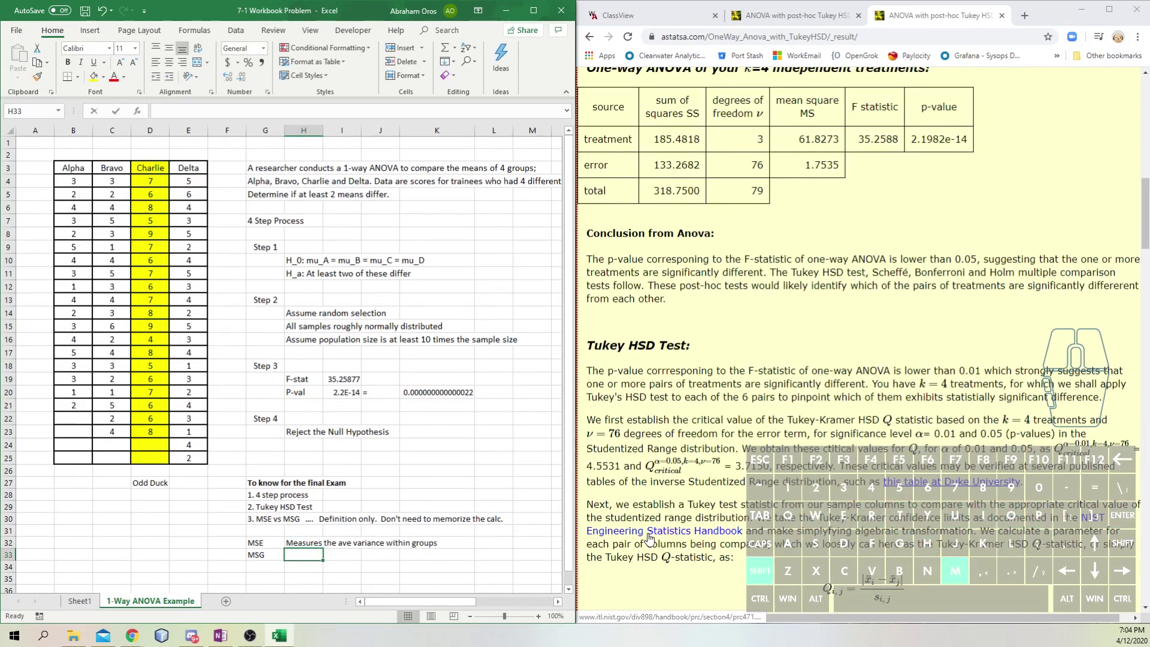
- Copy the definition beside MSG in H33 and change 'within' to 'between' groups
key(BackSpace)
key(a)
key(BackSpace)
key(BackSpace)
key(a)
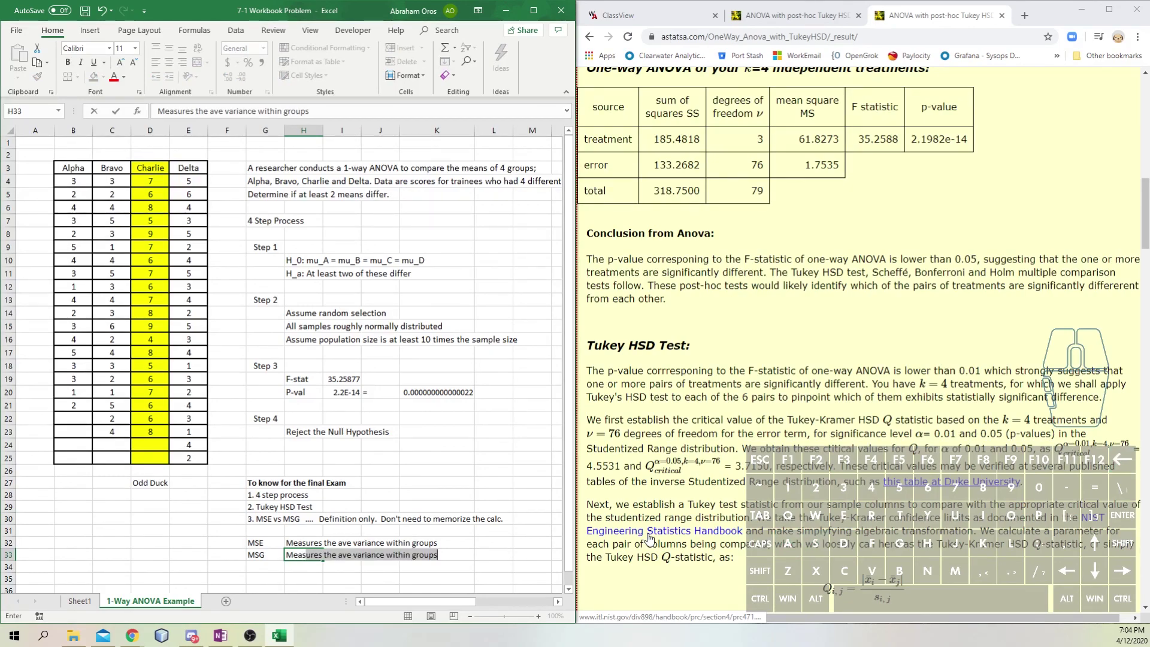
key(space)
key(space)
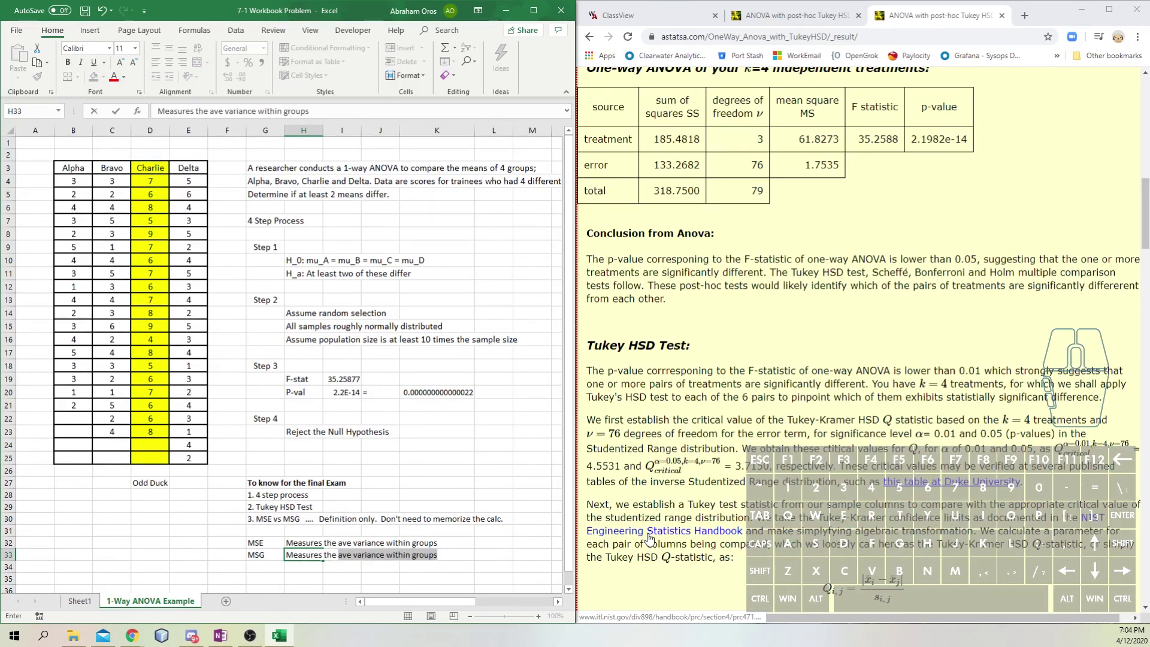
key(space)
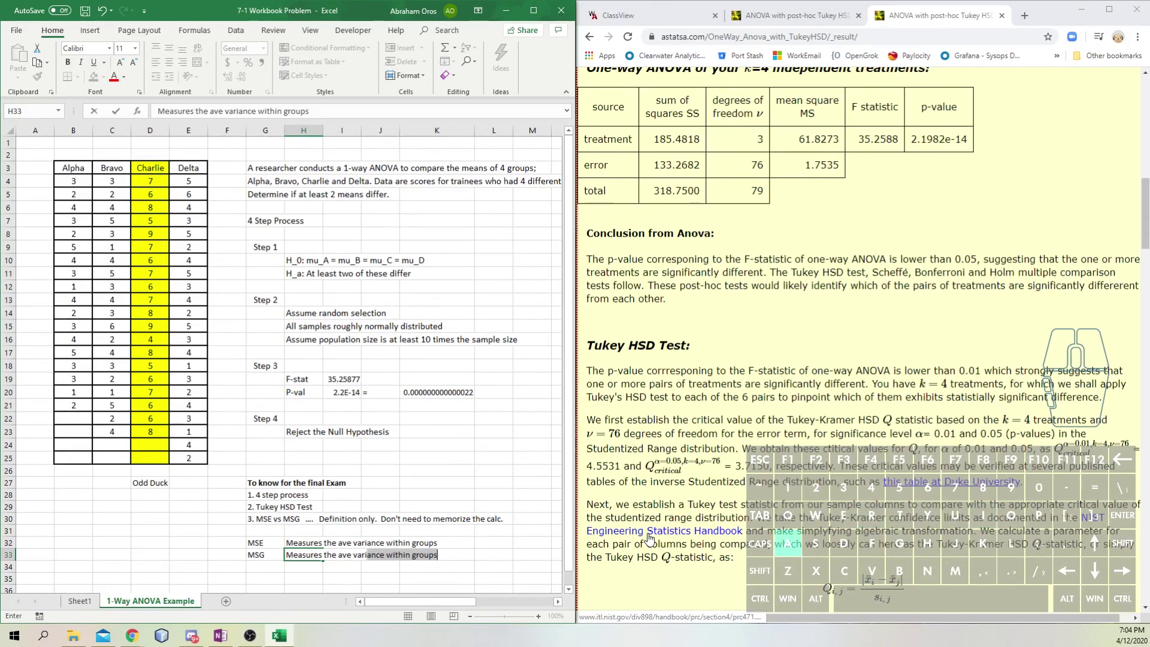
key(space)
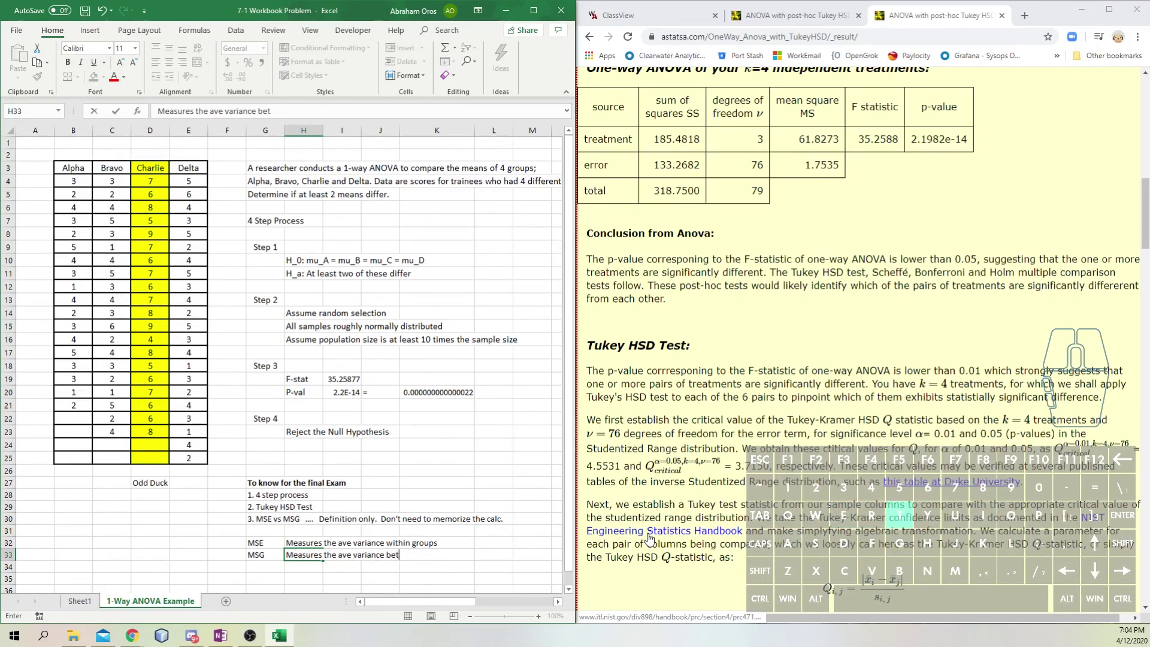
key(space)
key(Return)
key(Up)
key(Up)
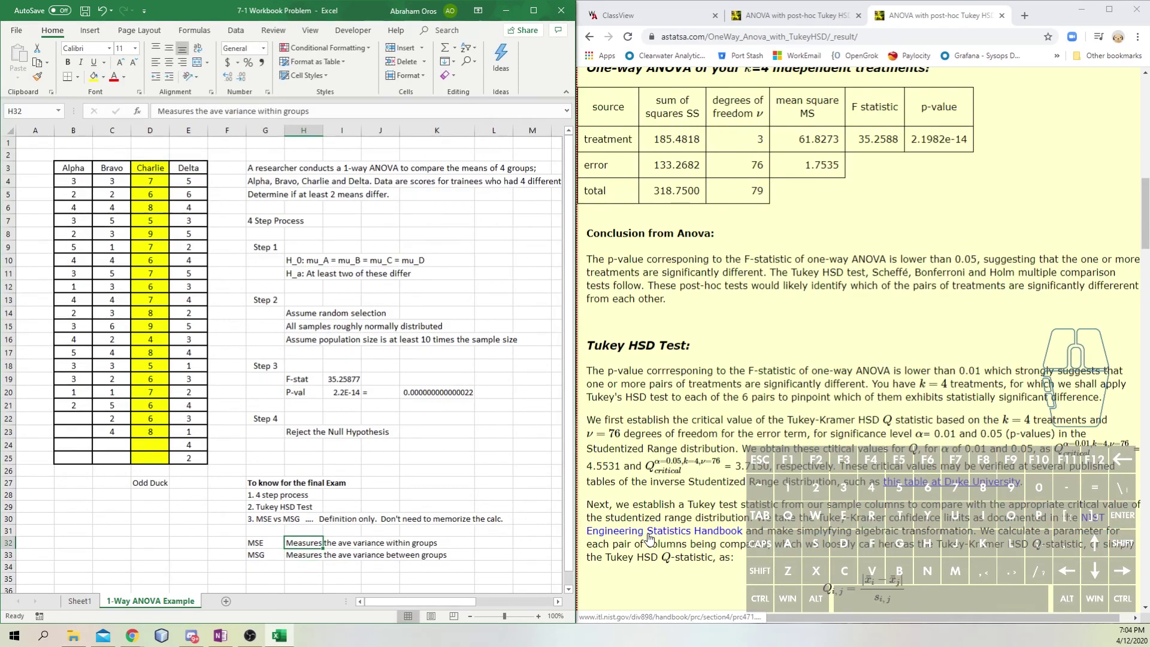
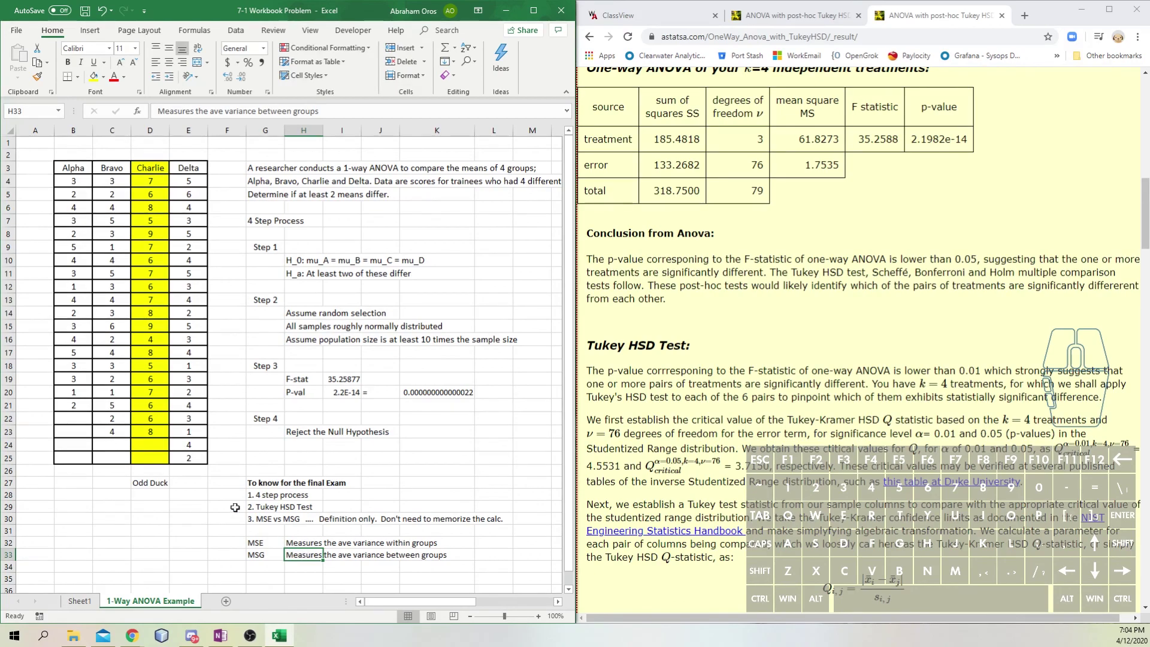
drag(79, 176, 61, 408)
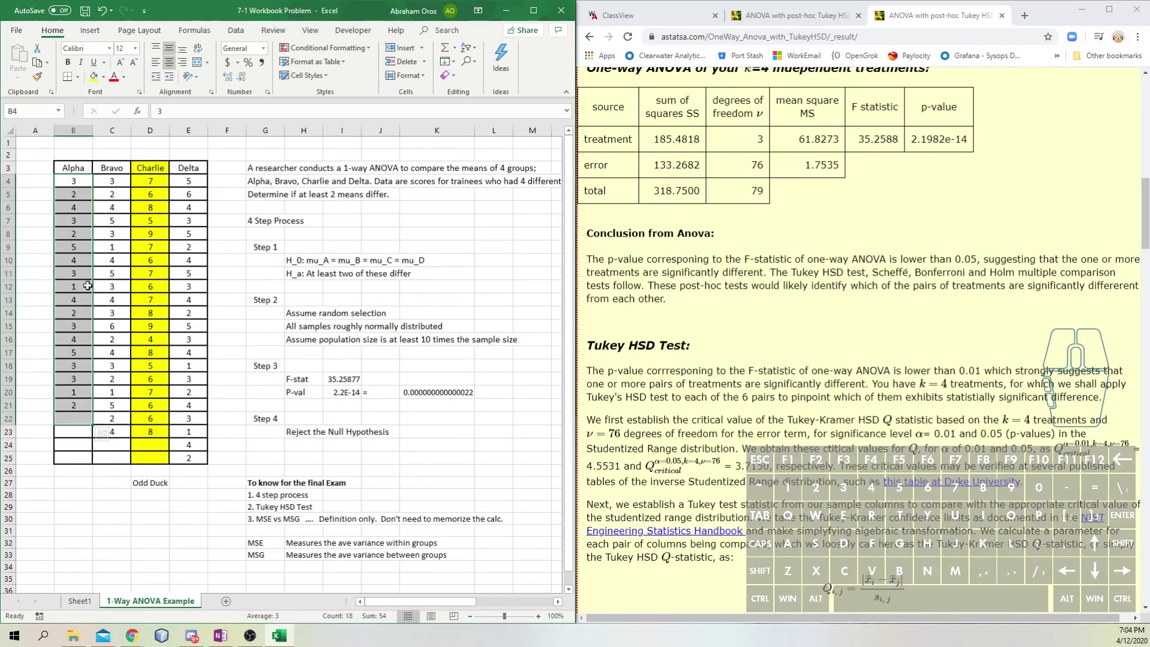
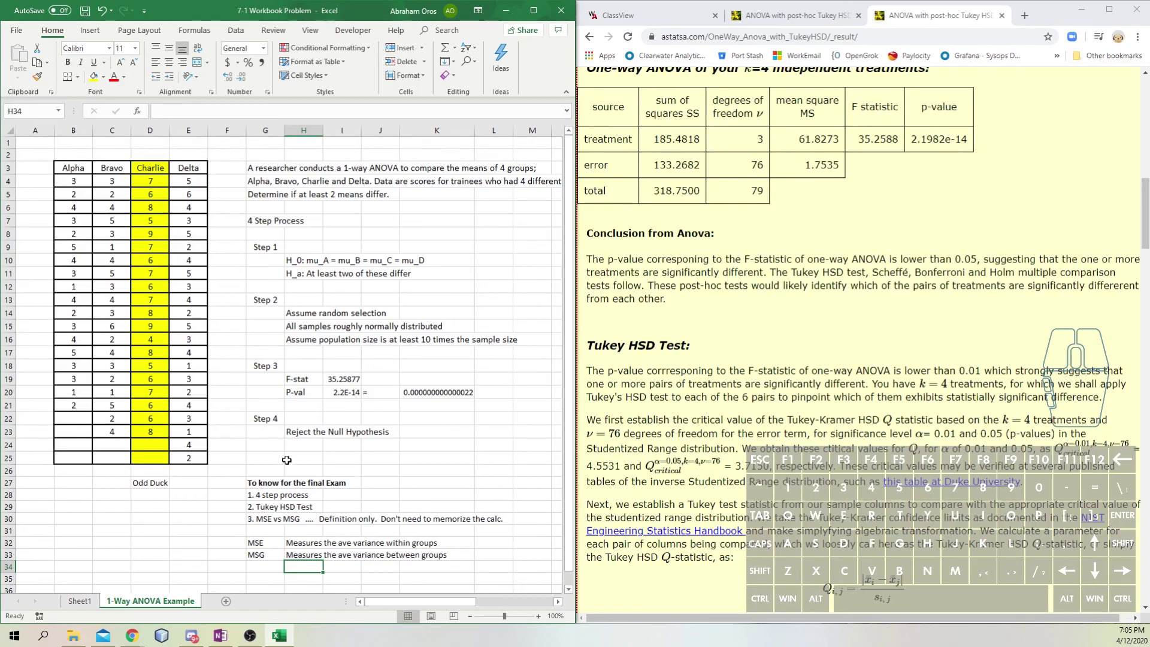
click(274, 456)
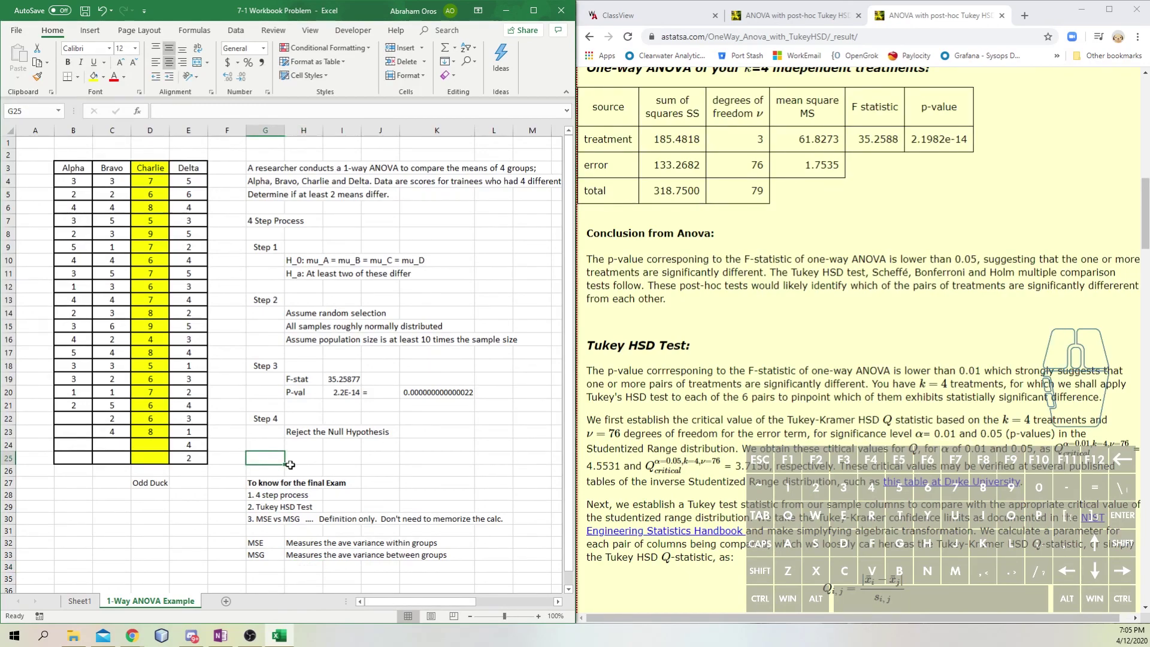
click(305, 456)
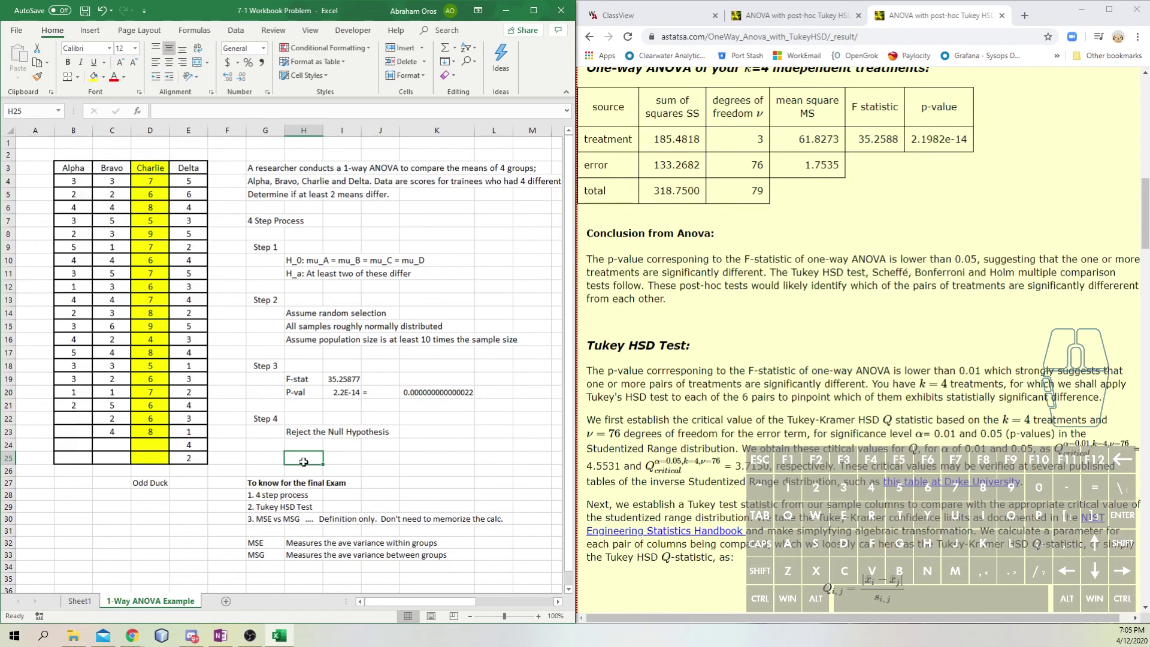